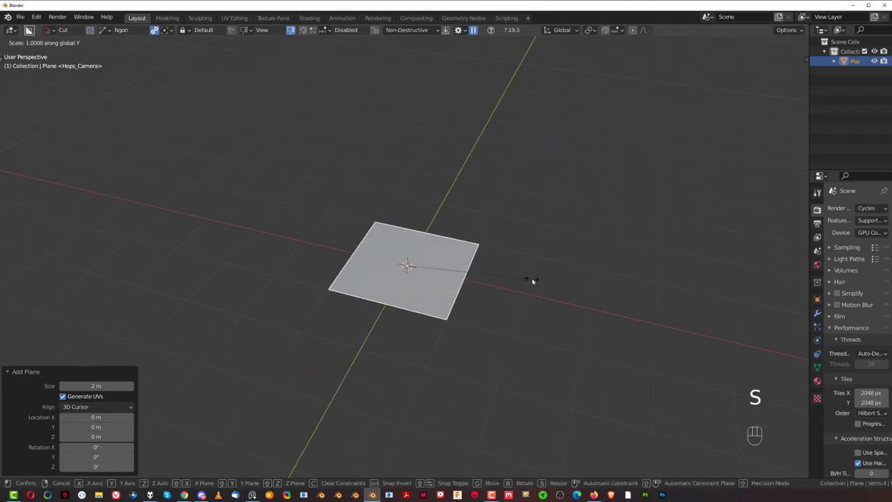
# - Stretch the plane to twice its length along Y and solidify it 0.1 m thick with offset -1
pyautogui.moveTo(507, 272); pyautogui.dragTo(479, 257)
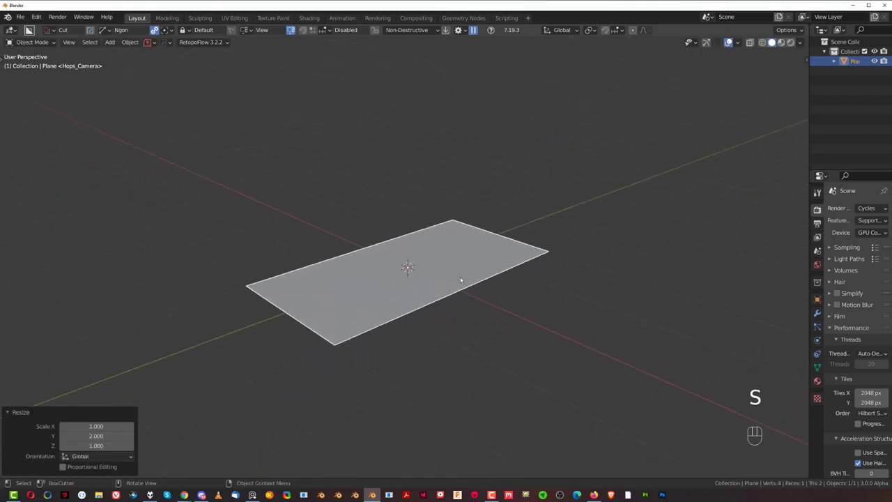
pyautogui.press('q')
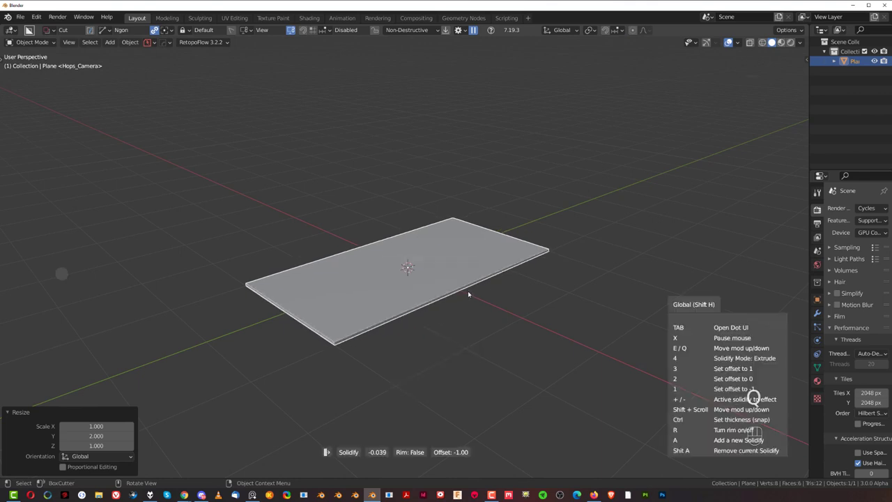
pyautogui.moveTo(456, 294); pyautogui.dragTo(455, 287)
pyautogui.press('ctrl+`')
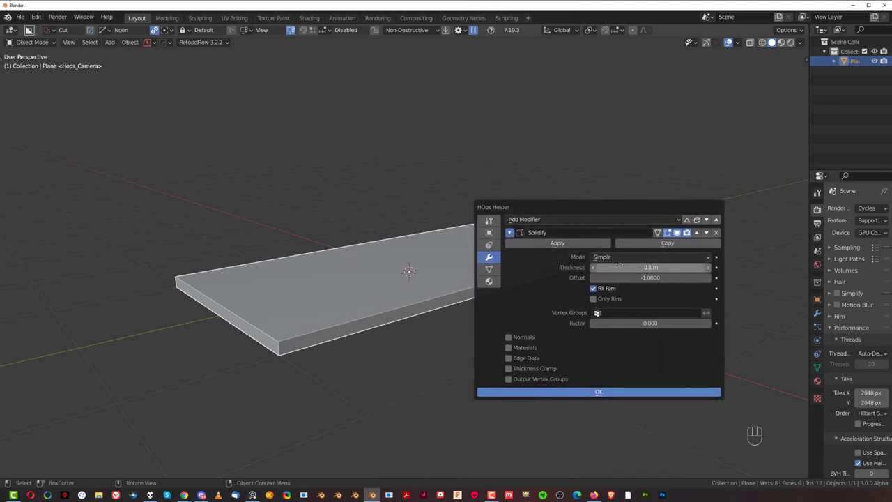
# - Inspect the slab's underside and review its Solidify modifier settings
pyautogui.moveTo(465, 284); pyautogui.dragTo(473, 257)
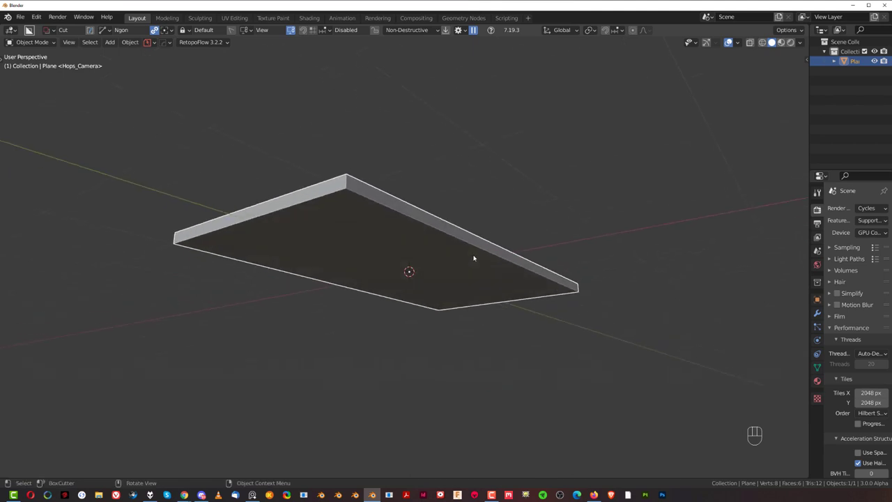
pyautogui.press('ctrl+`')
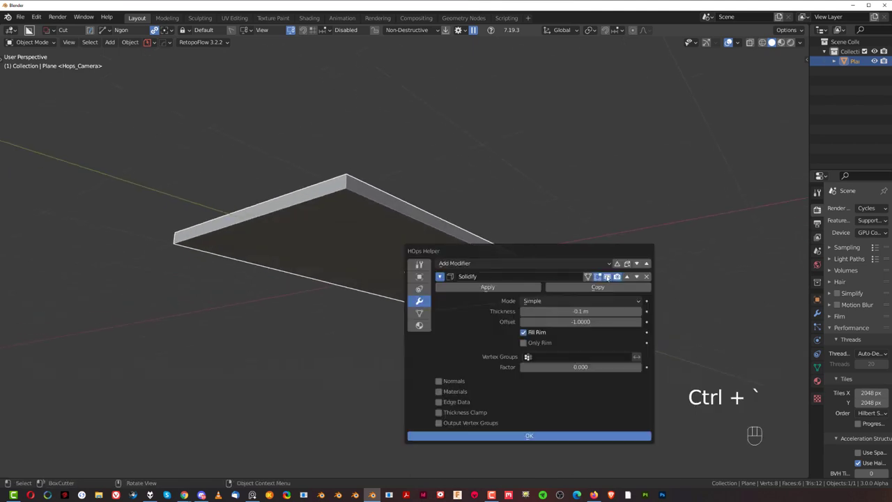
pyautogui.moveTo(535, 204); pyautogui.dragTo(536, 223)
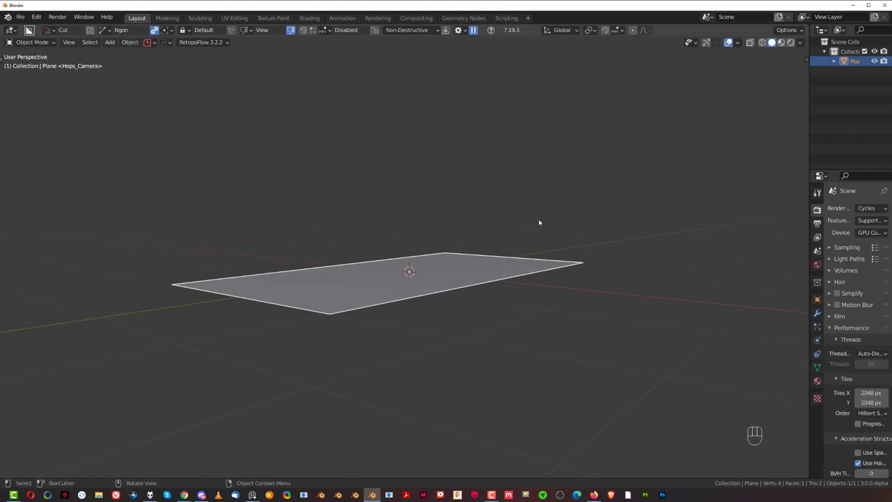
pyautogui.press('alt+v')
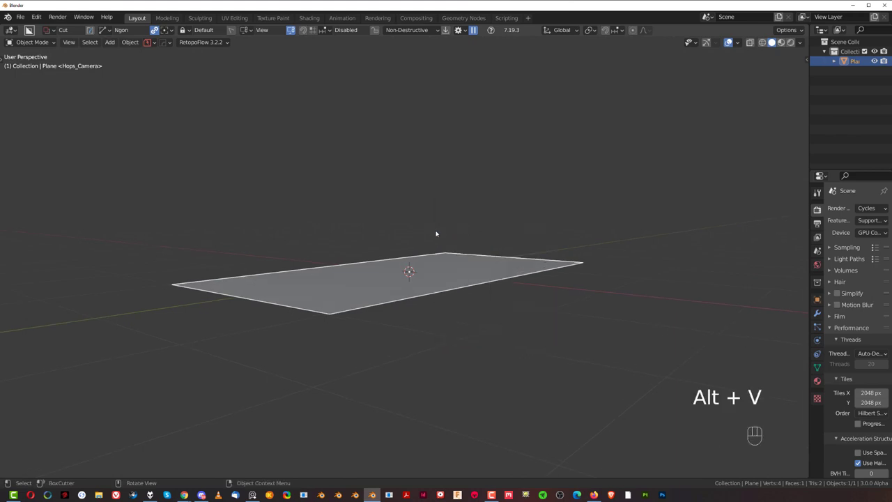
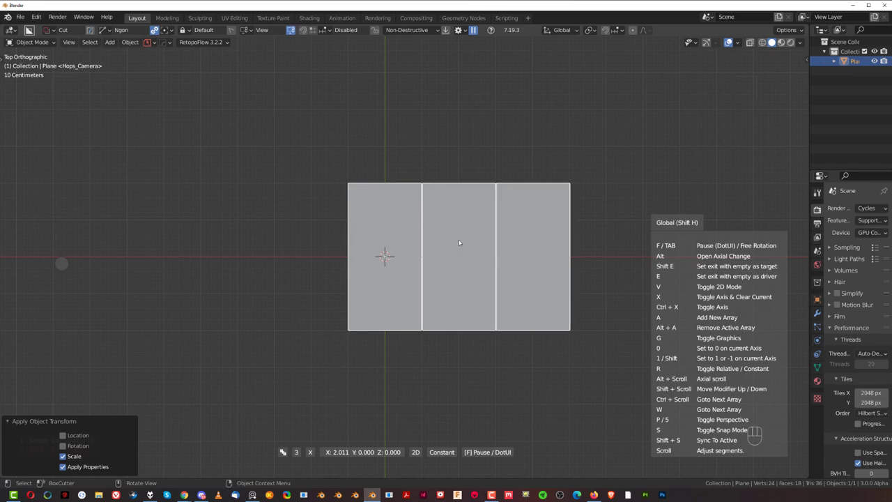
# - Confirm the three-panel array and check the row from the side
pyautogui.click(478, 305)
pyautogui.moveTo(474, 289); pyautogui.dragTo(469, 214)
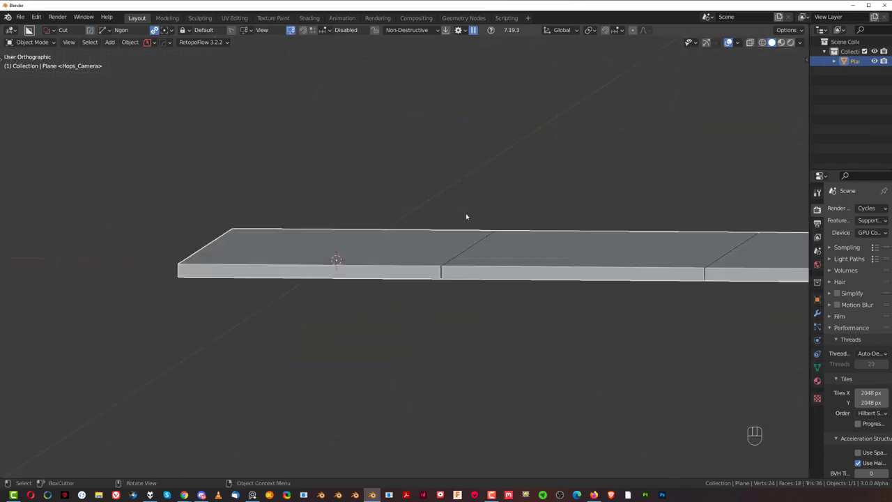
pyautogui.press('q')
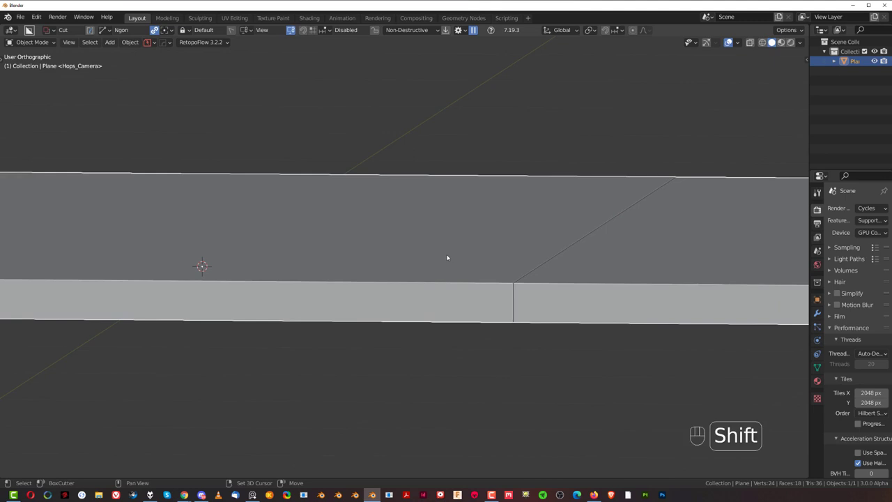
# - Start a second HardOps array to repeat the panel row into a larger tiled slab
pyautogui.click(488, 231)
pyautogui.rightClick(488, 231)
pyautogui.press('q')
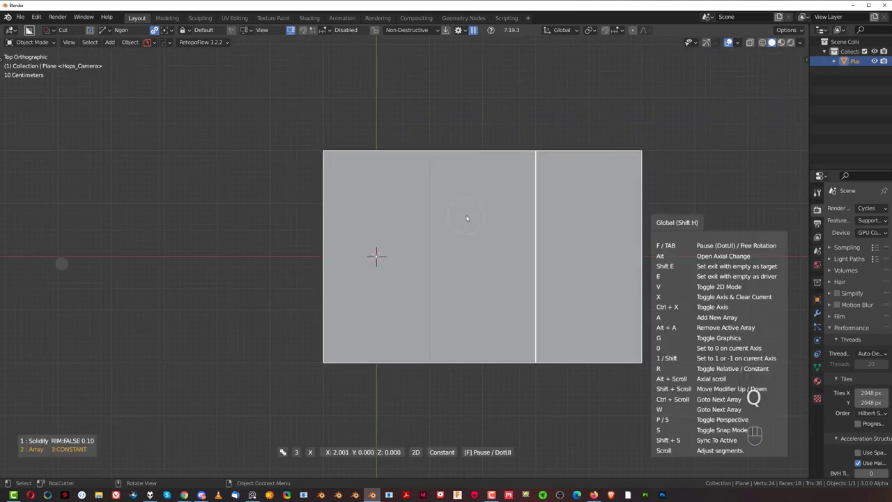
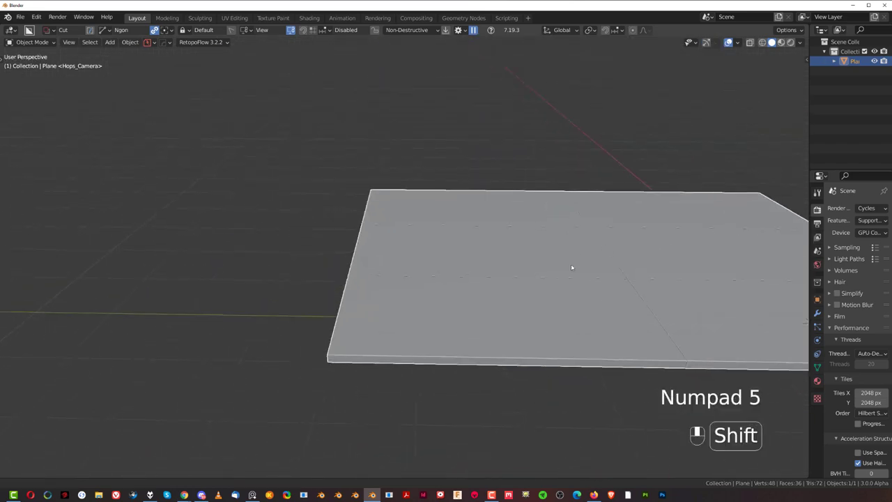
# - Bevel the tiled slab's edges at 30° with a HardOps bevel modifier
pyautogui.middleClick(326, 217)
pyautogui.moveTo(362, 253); pyautogui.dragTo(537, 217)
pyautogui.press('q')
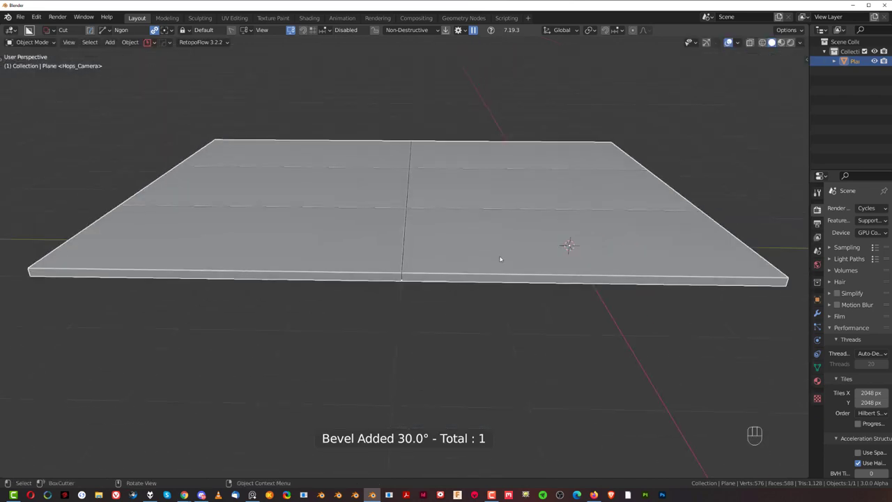
pyautogui.moveTo(503, 245); pyautogui.dragTo(413, 246)
# - Sharpen the slab with a Weighted Normal modifier and inspect the underside shading
pyautogui.press('q')
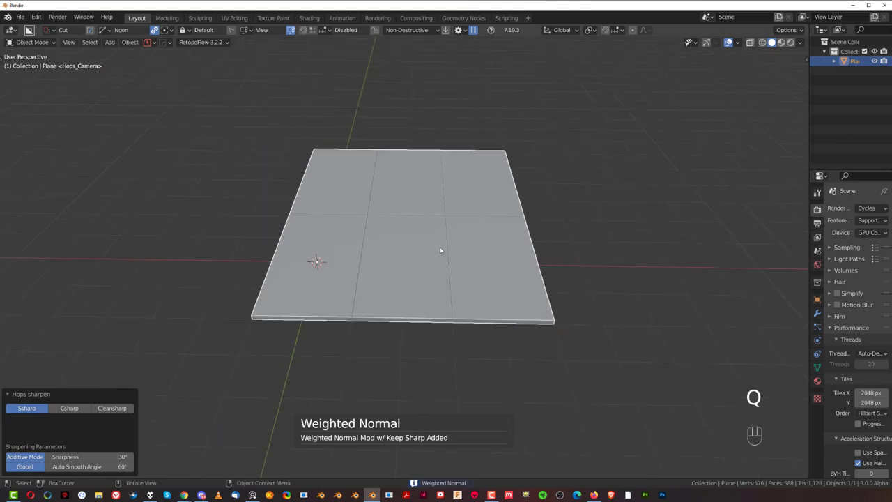
pyautogui.moveTo(420, 230); pyautogui.dragTo(386, 197)
pyautogui.moveTo(412, 159); pyautogui.dragTo(408, 134)
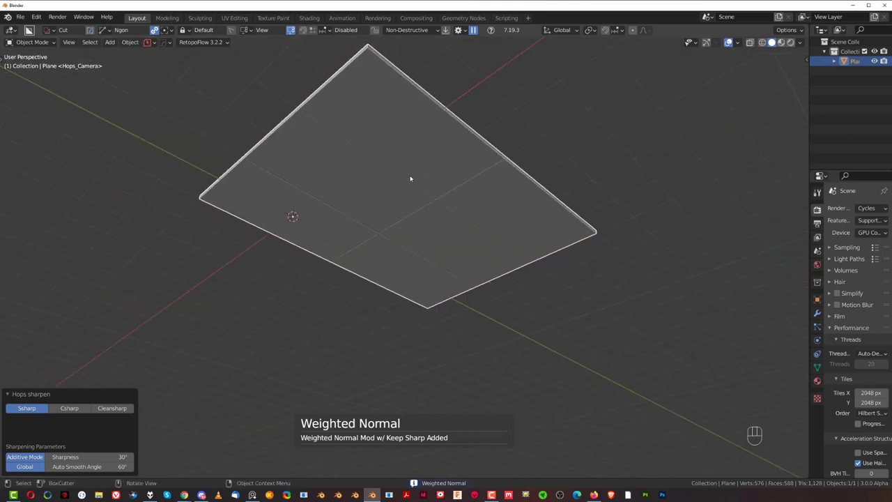
pyautogui.moveTo(422, 171); pyautogui.dragTo(510, 183)
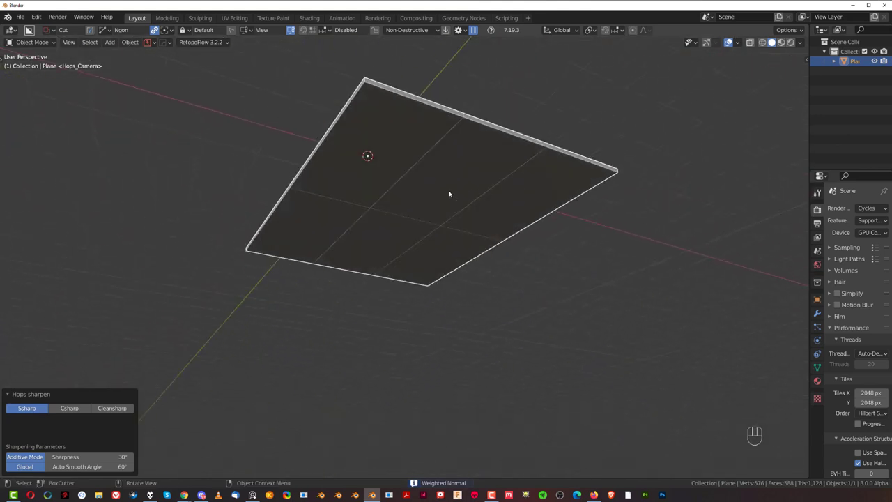
pyautogui.moveTo(463, 193); pyautogui.dragTo(487, 209)
pyautogui.moveTo(487, 191); pyautogui.dragTo(462, 175)
pyautogui.moveTo(475, 205); pyautogui.dragTo(485, 221)
pyautogui.press('shift+a')
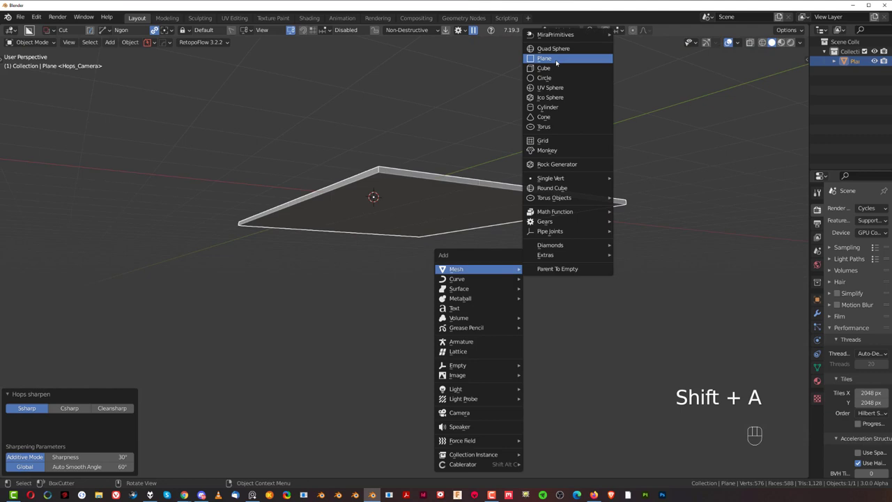
# - Add a mesh cube and view it from the front in orthographic
pyautogui.press('`')
pyautogui.press('`')
pyautogui.press('KP_5')
pyautogui.middleClick(420, 205)
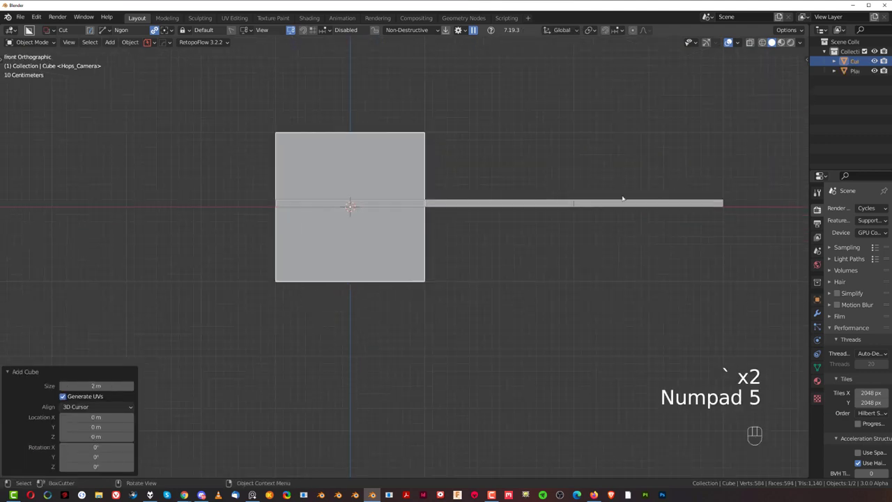
# - Shrink the cube to about a quarter size and lower it 0.04 m beneath the slab edge
pyautogui.press('s')
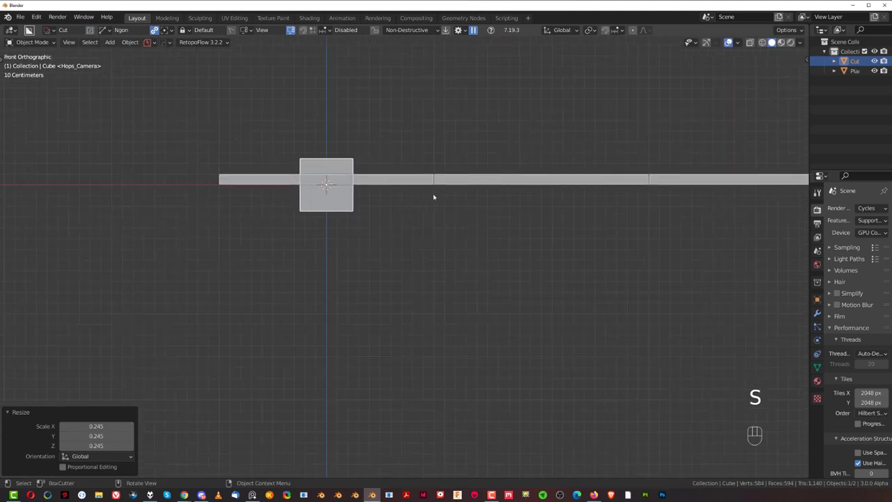
pyautogui.press('g')
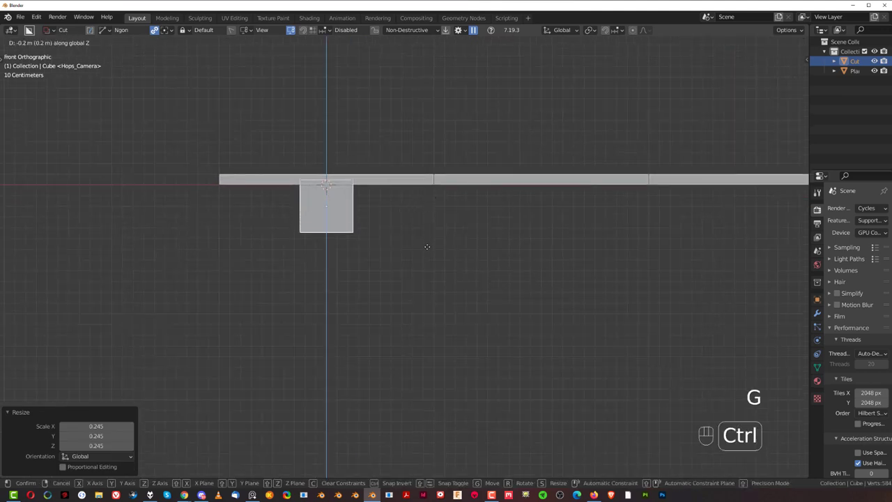
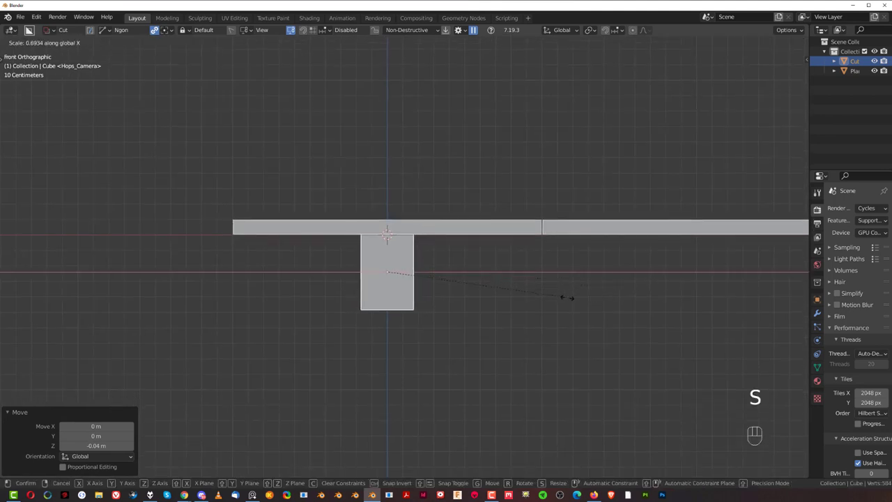
pyautogui.middleClick(431, 280)
# - Cut notches into both sides of the cube with BoxCutter to form an I-beam profile
pyautogui.moveTo(400, 233); pyautogui.dragTo(432, 280)
pyautogui.press('d')
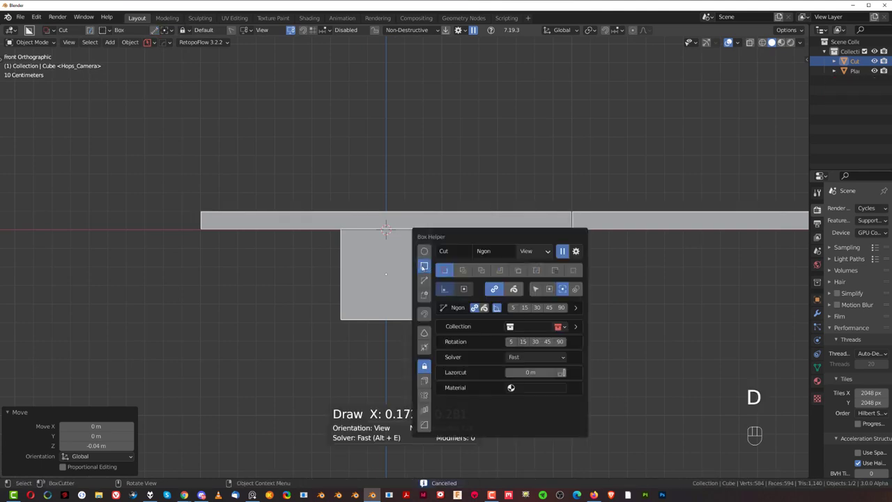
pyautogui.moveTo(335, 239); pyautogui.dragTo(379, 308)
pyautogui.press('alt+x')
pyautogui.click(304, 275)
pyautogui.moveTo(440, 273); pyautogui.dragTo(491, 276)
# - Stretch the beam about 17 times along Y and slide it 1.98 m under the slab
pyautogui.press('KP_5')
pyautogui.moveTo(453, 269); pyautogui.dragTo(505, 285)
pyautogui.press('s')
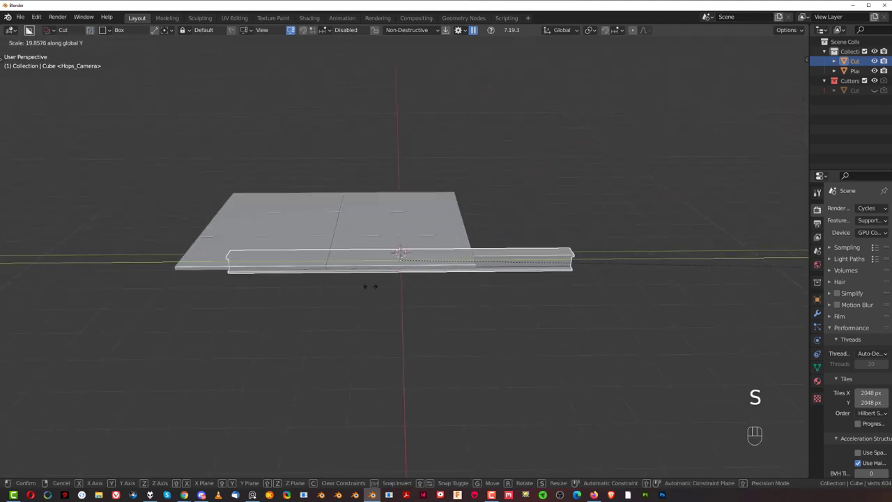
pyautogui.press('g')
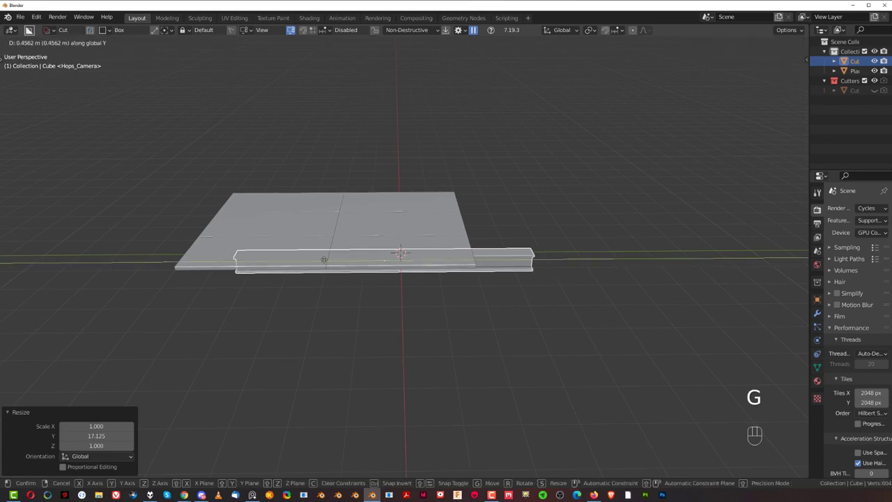
# - Orbit around to inspect the I-beam sitting beneath the slab
pyautogui.moveTo(402, 241); pyautogui.dragTo(315, 228)
pyautogui.moveTo(318, 225); pyautogui.dragTo(344, 175)
pyautogui.moveTo(387, 218); pyautogui.dragTo(400, 217)
pyautogui.middleClick(413, 265)
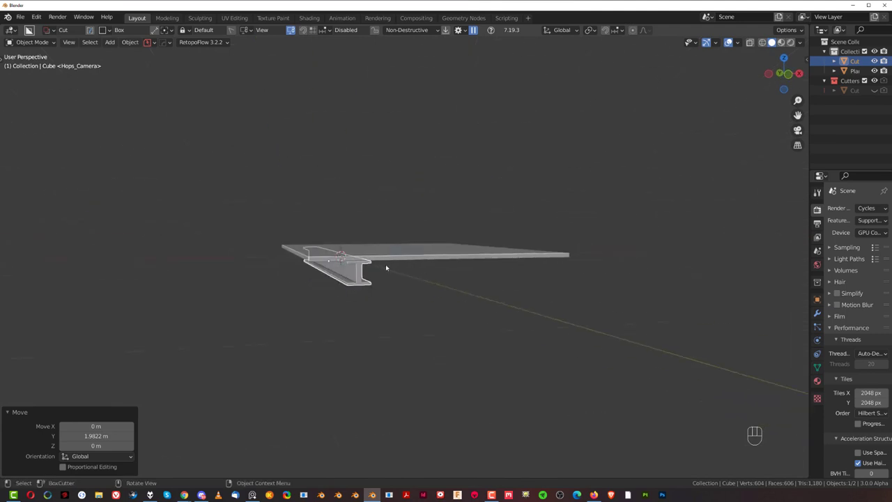
pyautogui.moveTo(399, 264); pyautogui.dragTo(471, 248)
pyautogui.moveTo(478, 272); pyautogui.dragTo(482, 289)
pyautogui.middleClick(433, 269)
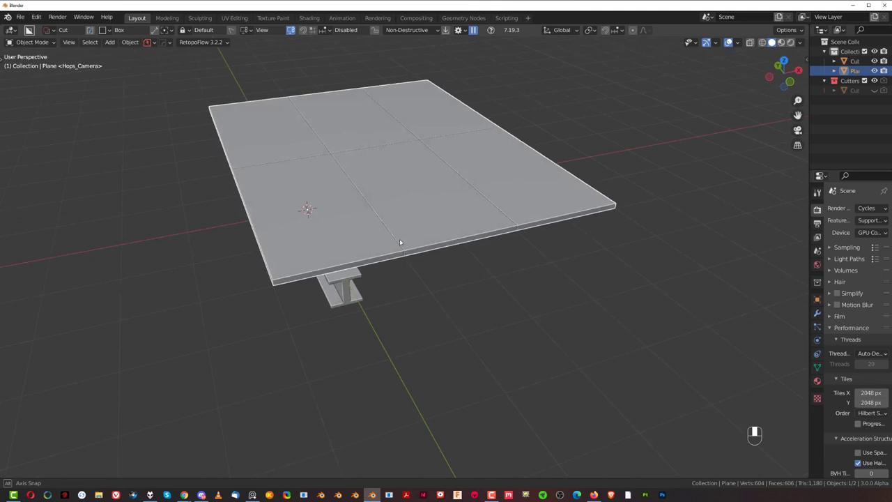
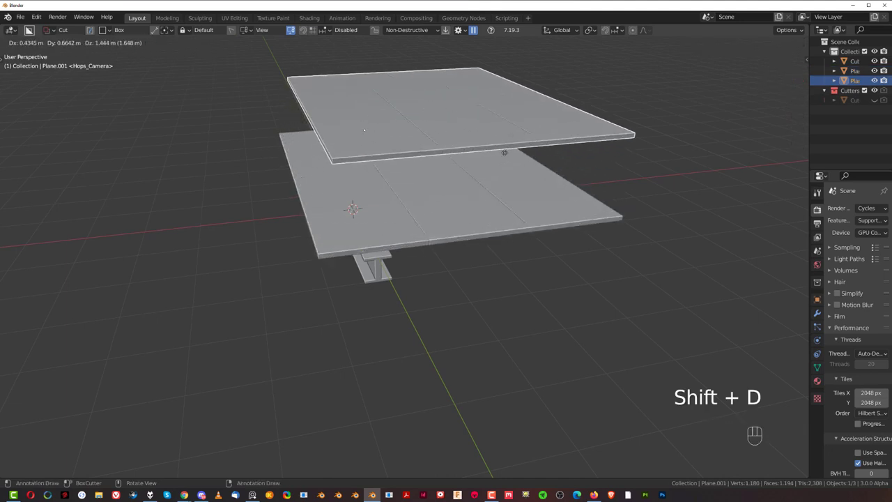
# - Drop the slab copy in place and bake its modifiers into real geometry
pyautogui.press('ctrl+a')
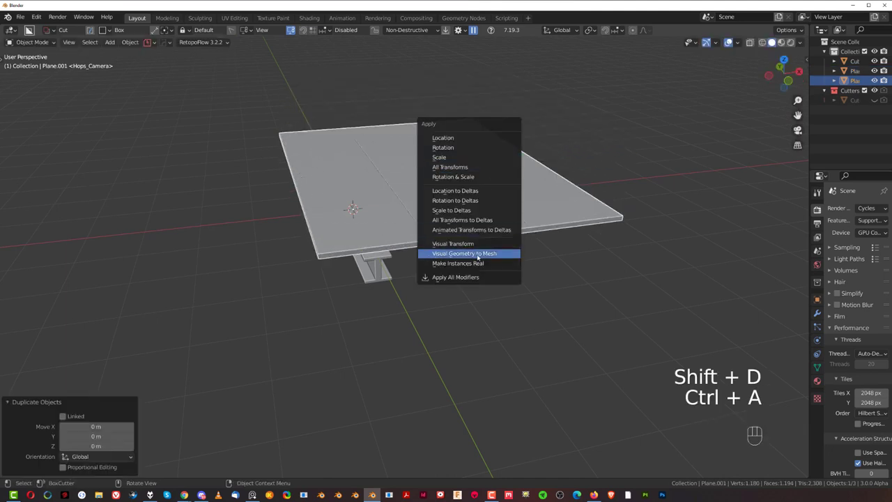
pyautogui.press('shift+s')
pyautogui.press('x')
pyautogui.press('ctrl+z')
# - Snap the cursor to the slab's centre and delete the unwanted extra object
pyautogui.press('shift+s')
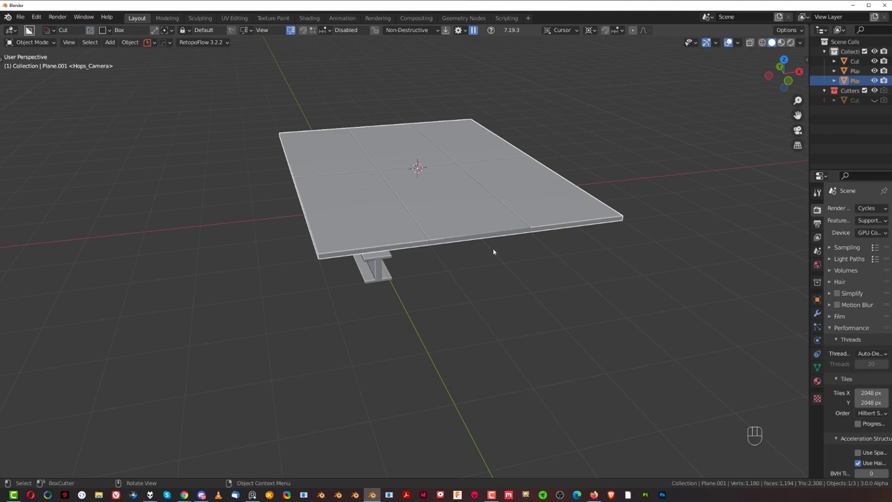
pyautogui.press('x')
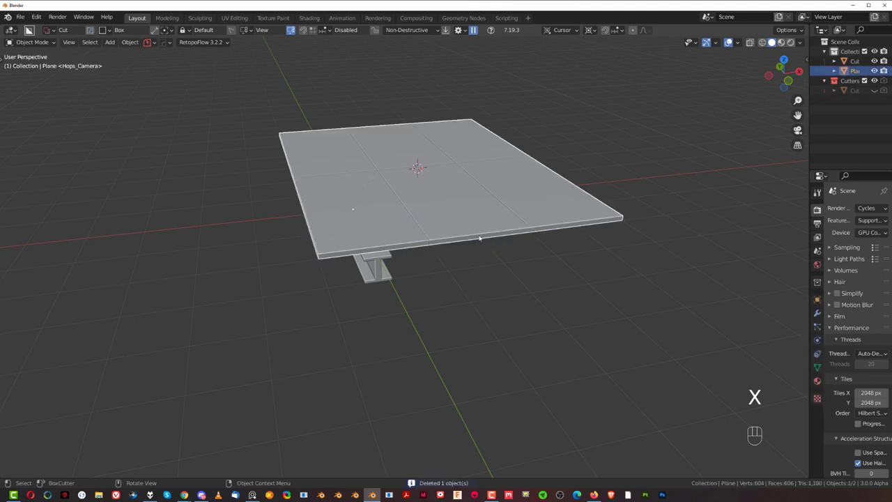
pyautogui.press('g')
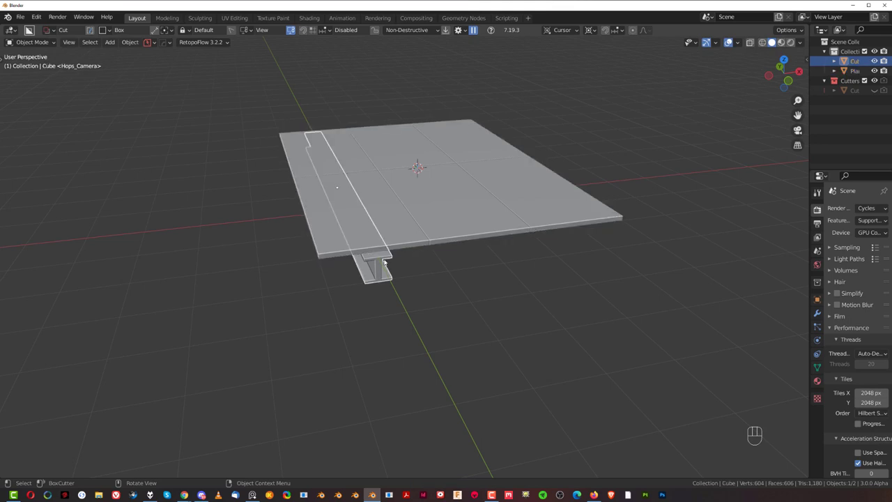
# - Mirror the I-beam across X to the opposite side of the slab with the HardOps gizmo
pyautogui.middleClick(402, 216)
pyautogui.press('alt+x')
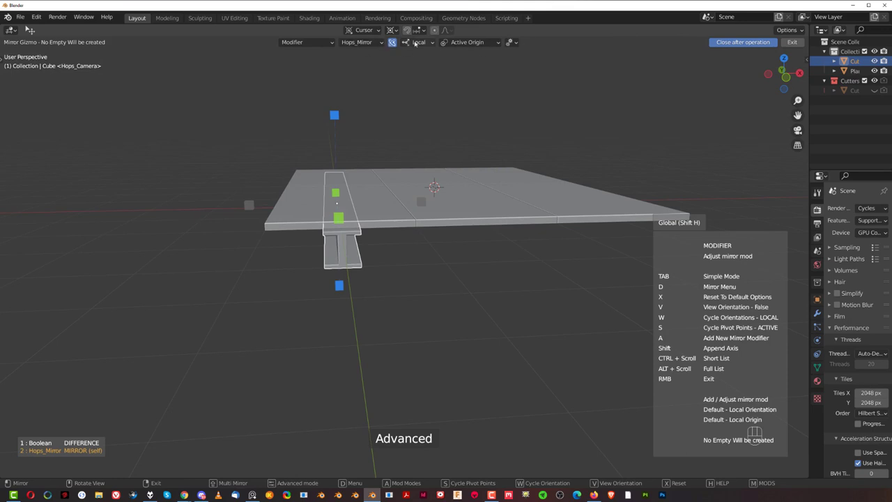
pyautogui.moveTo(421, 44); pyautogui.dragTo(498, 57)
pyautogui.moveTo(487, 41); pyautogui.dragTo(604, 107)
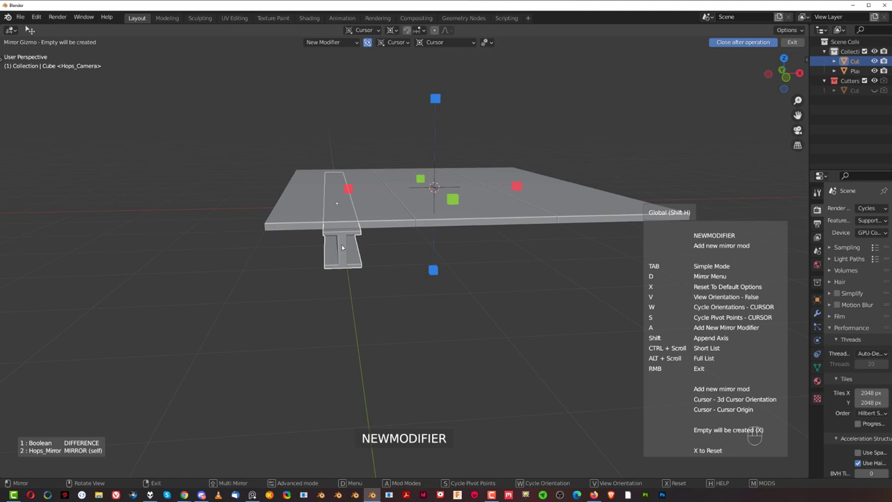
pyautogui.click(349, 192)
# - Review the mirror modifier, inspect both beams and lower them about 0.11 m
pyautogui.moveTo(415, 256); pyautogui.dragTo(427, 234)
pyautogui.press('ctrl+`')
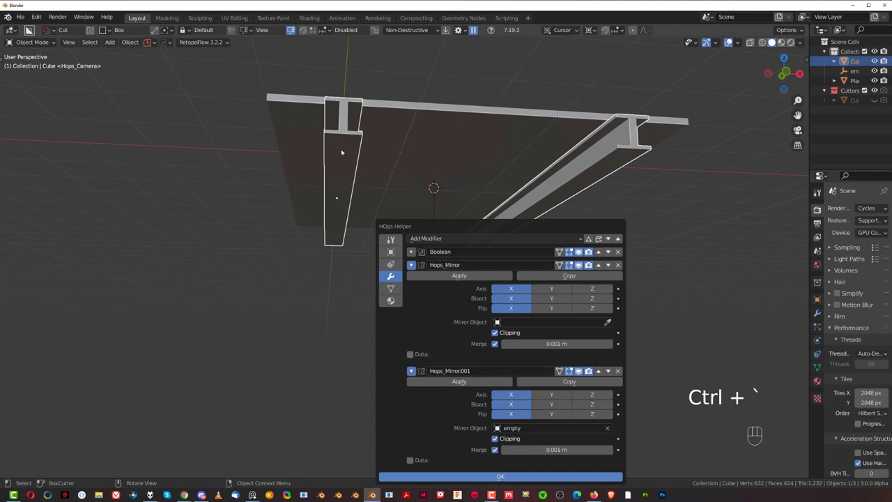
pyautogui.moveTo(438, 228); pyautogui.dragTo(422, 273)
pyautogui.press('KP_5')
pyautogui.press('KP_5')
pyautogui.moveTo(416, 301); pyautogui.dragTo(462, 260)
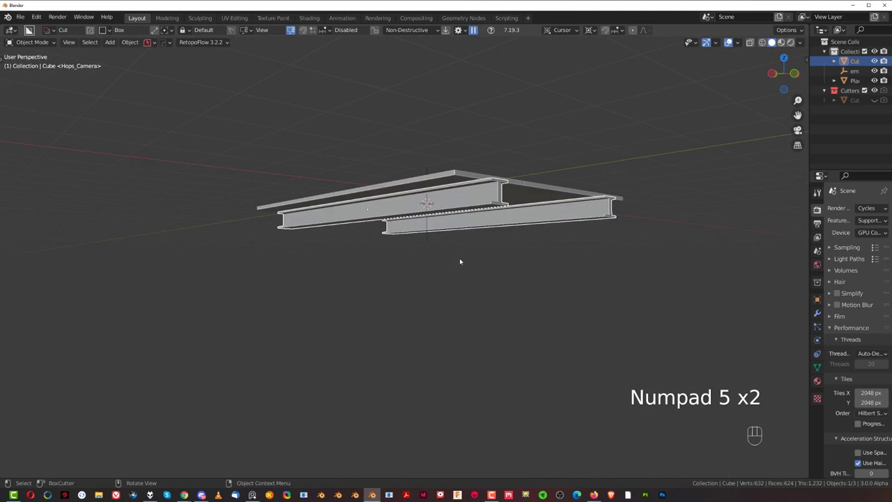
pyautogui.moveTo(451, 220); pyautogui.dragTo(416, 246)
pyautogui.moveTo(424, 238); pyautogui.dragTo(420, 238)
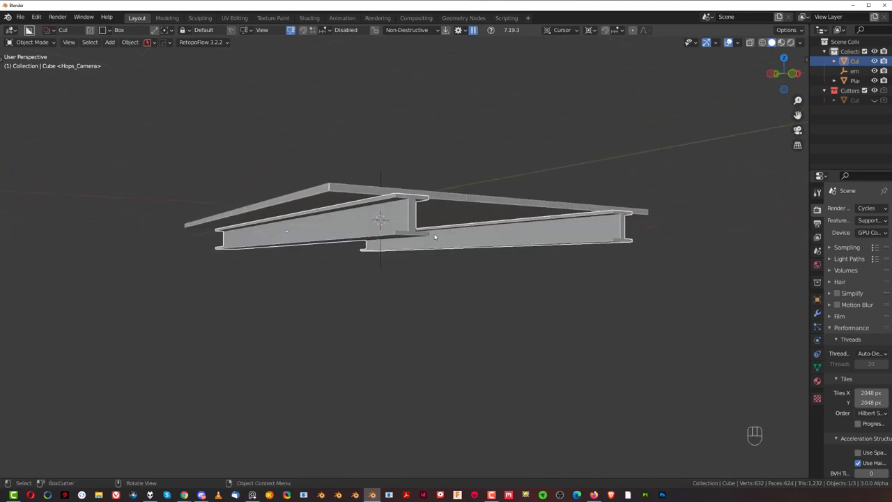
pyautogui.press('g')
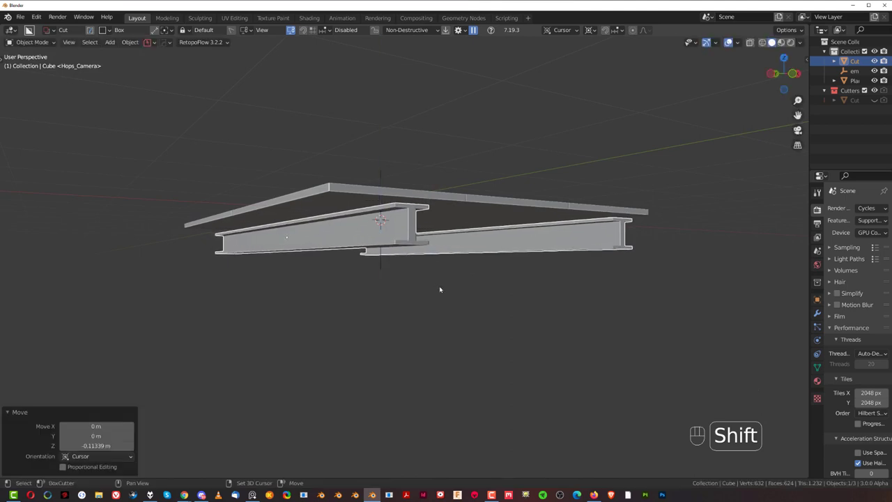
# - Add a cube, flatten and shrink it into a thin plate nudged up under the slab
pyautogui.press('shift+a')
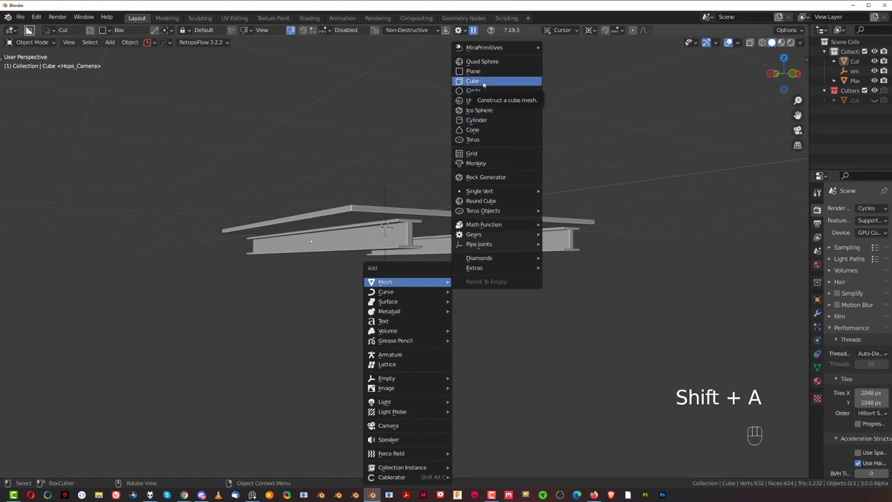
pyautogui.press('s')
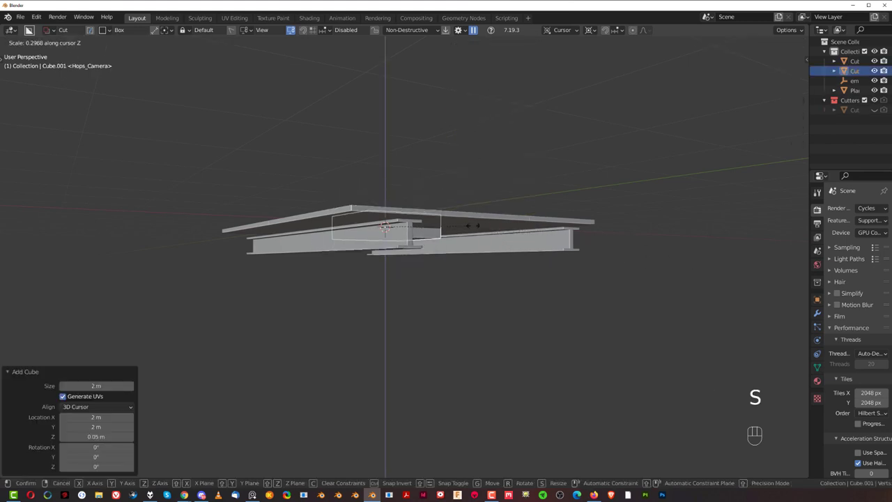
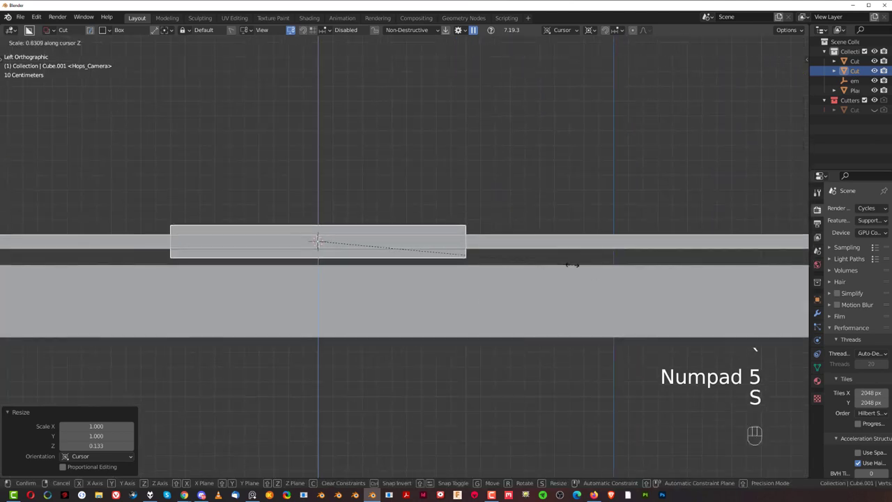
pyautogui.press('s')
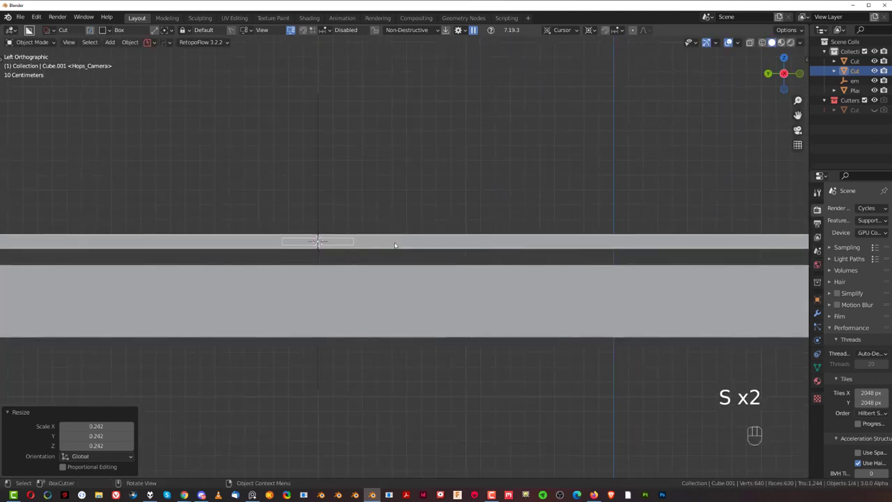
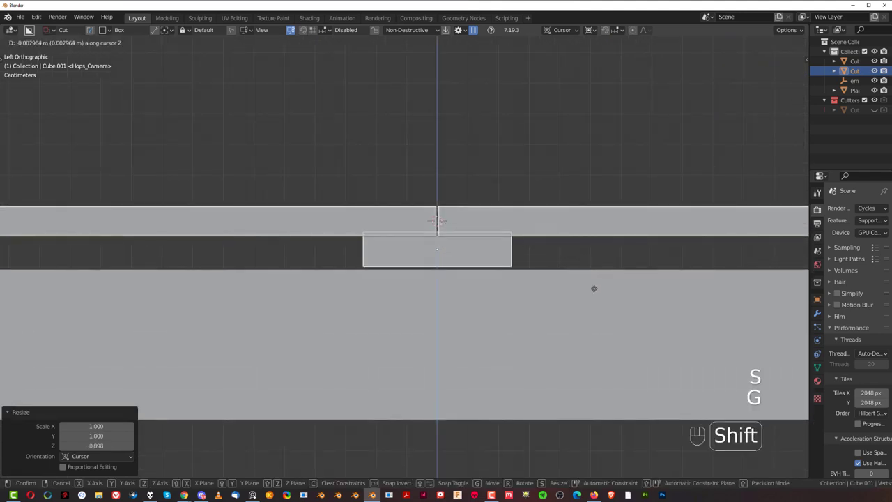
pyautogui.press('s')
pyautogui.press('g')
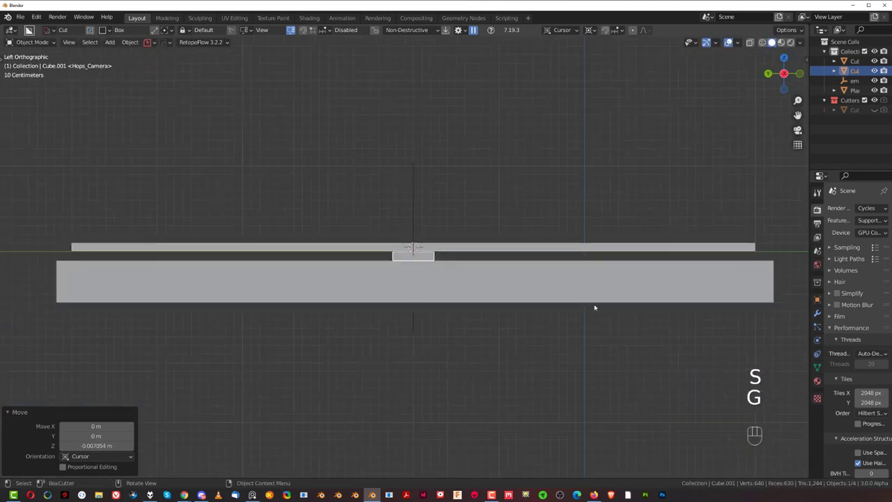
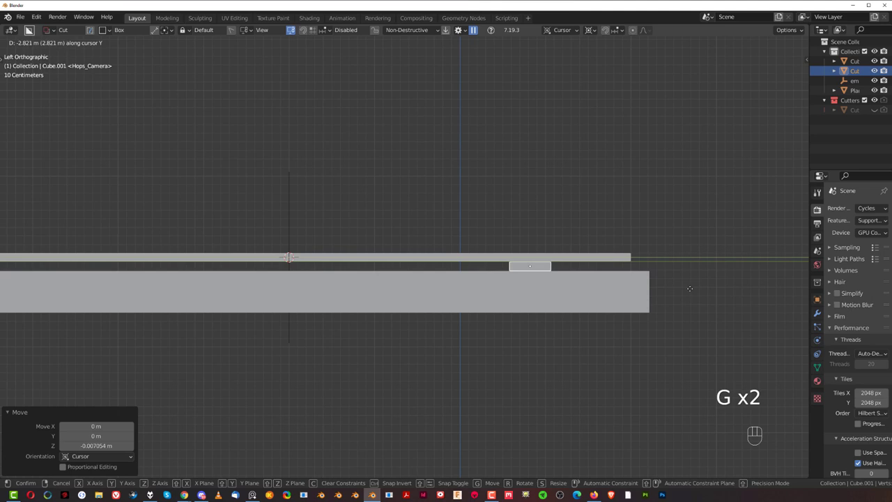
# - Slide the plate about 3.6 m along Y and stretch it across the slab along X
pyautogui.moveTo(667, 282); pyautogui.dragTo(561, 279)
pyautogui.middleClick(610, 309)
pyautogui.press('KP_5')
pyautogui.middleClick(585, 267)
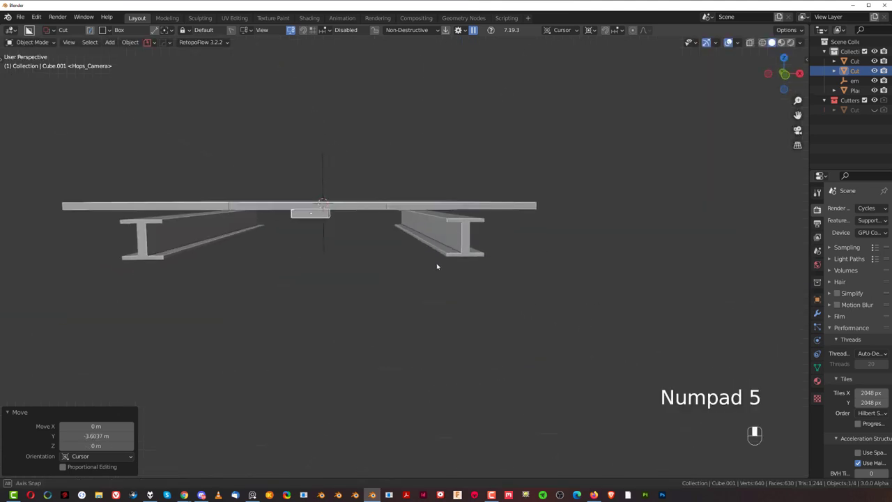
pyautogui.press('s')
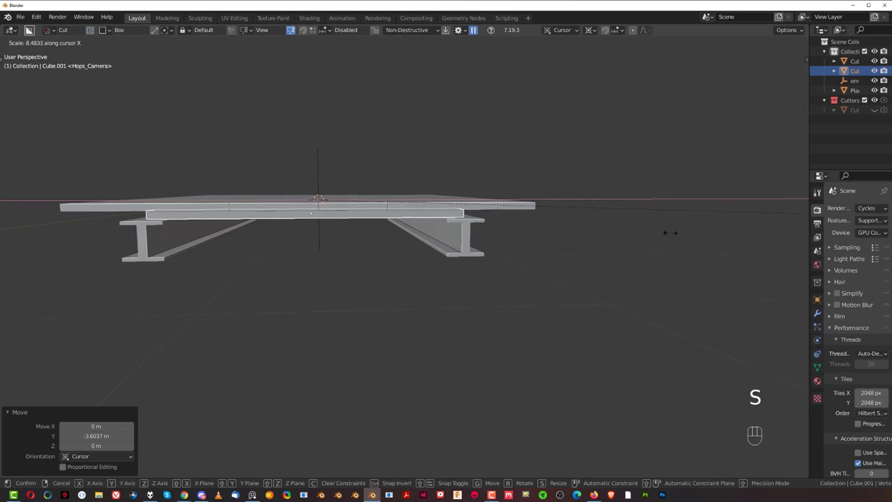
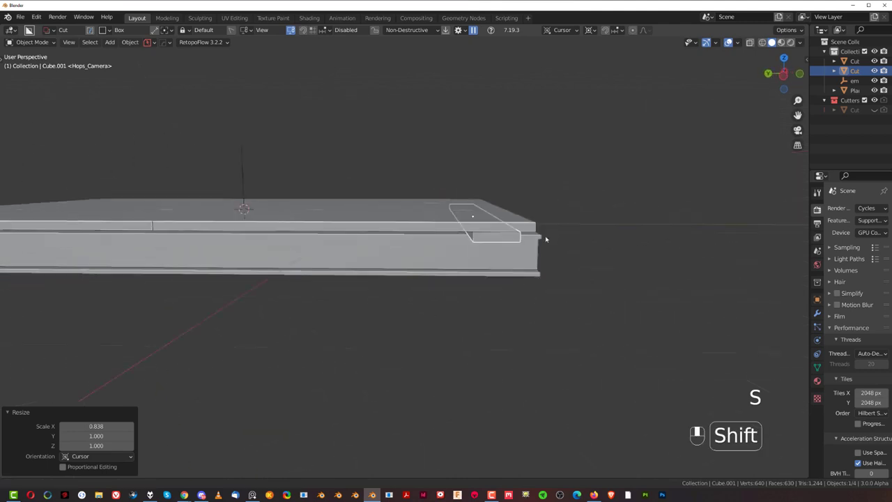
# - Array the flat bar along Y into three evenly spaced cross strips with HardOps Array V2
pyautogui.press('q')
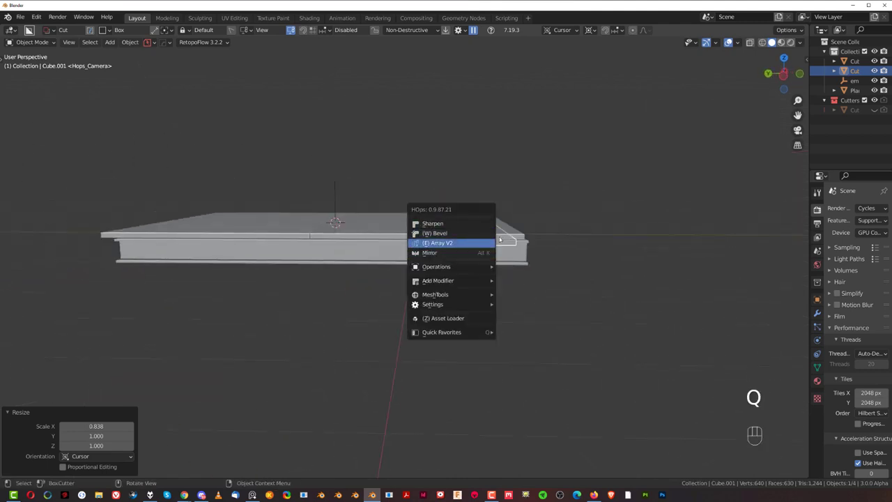
pyautogui.press('ctrl+a')
pyautogui.press('q')
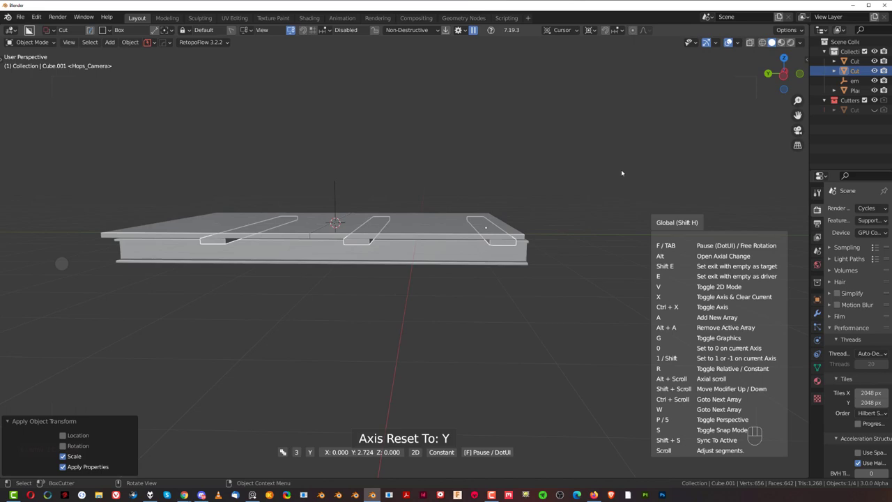
# - Orbit around the structure to check the cross strips between the beams
pyautogui.moveTo(506, 202); pyautogui.dragTo(466, 180)
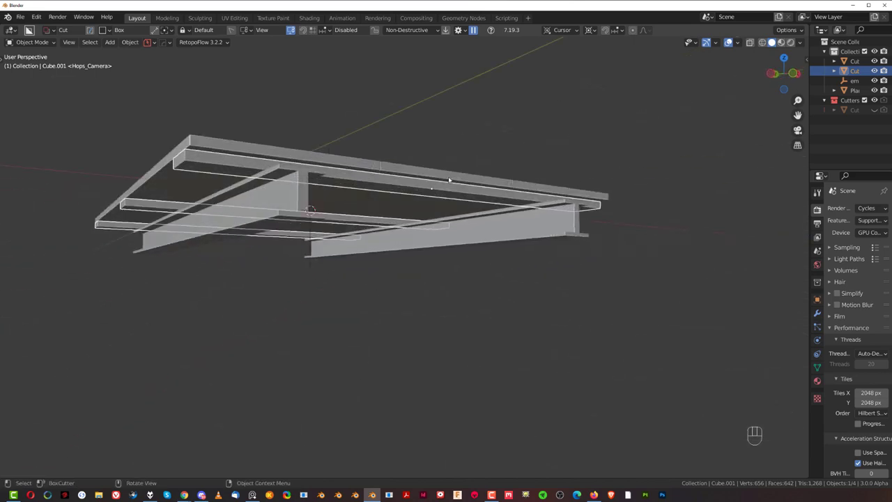
pyautogui.moveTo(274, 185); pyautogui.dragTo(346, 240)
pyautogui.moveTo(382, 239); pyautogui.dragTo(385, 338)
pyautogui.middleClick(447, 269)
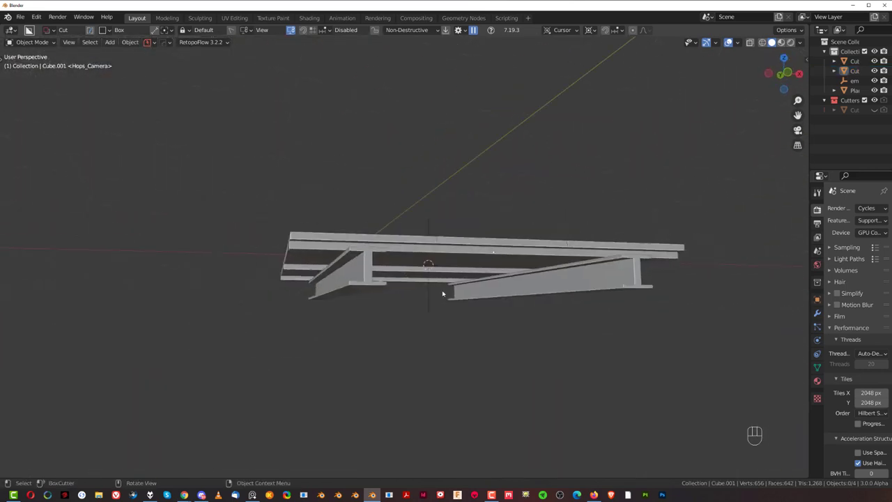
pyautogui.moveTo(432, 264); pyautogui.dragTo(417, 247)
pyautogui.moveTo(429, 227); pyautogui.dragTo(462, 247)
pyautogui.moveTo(426, 246); pyautogui.dragTo(427, 237)
pyautogui.middleClick(420, 250)
pyautogui.middleClick(422, 255)
pyautogui.moveTo(428, 264); pyautogui.dragTo(436, 270)
pyautogui.middleClick(436, 261)
pyautogui.moveTo(450, 277); pyautogui.dragTo(434, 255)
# - Duplicate the I-beam pair and make its cutters unique with HardOps Operations
pyautogui.click(403, 238)
pyautogui.press('shift+d')
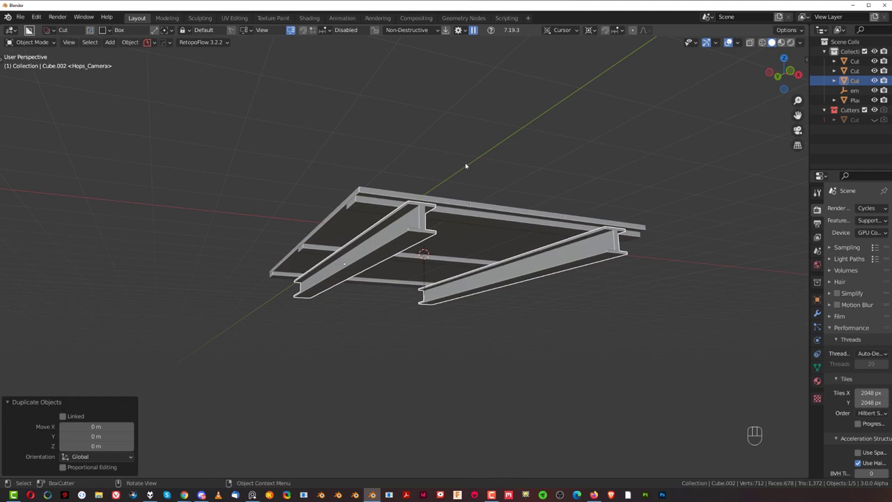
pyautogui.click(478, 164)
pyautogui.press('q')
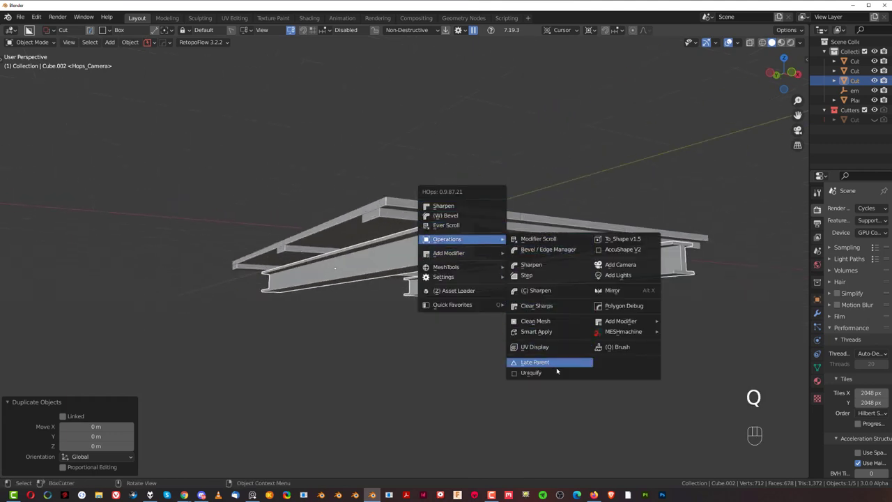
# - Lower the copied beams about 1.2 m below the structure and view from the top
pyautogui.press('g')
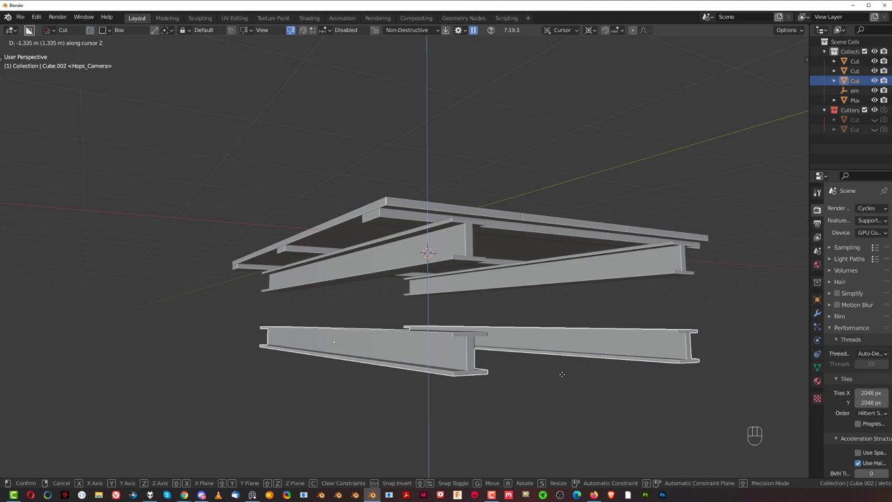
pyautogui.press('ctrl+`')
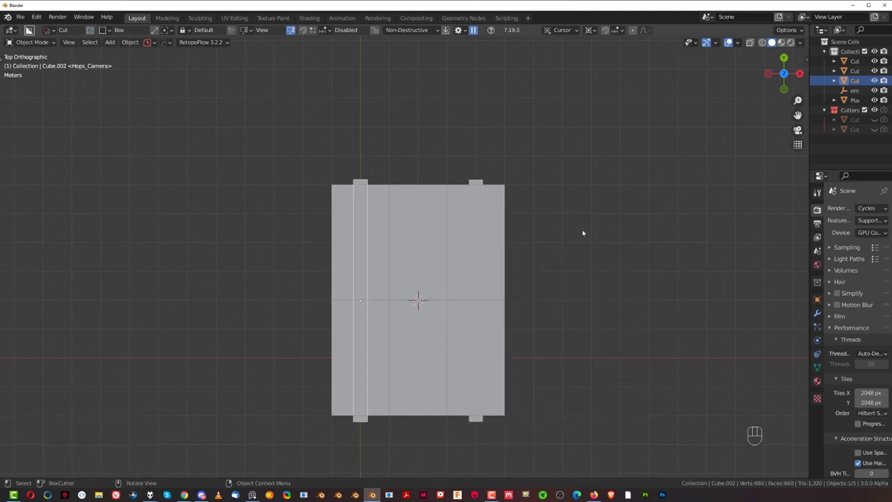
# - Turn the copied beam to cross the slab and view the structure from the side
pyautogui.moveTo(500, 207); pyautogui.dragTo(501, 185)
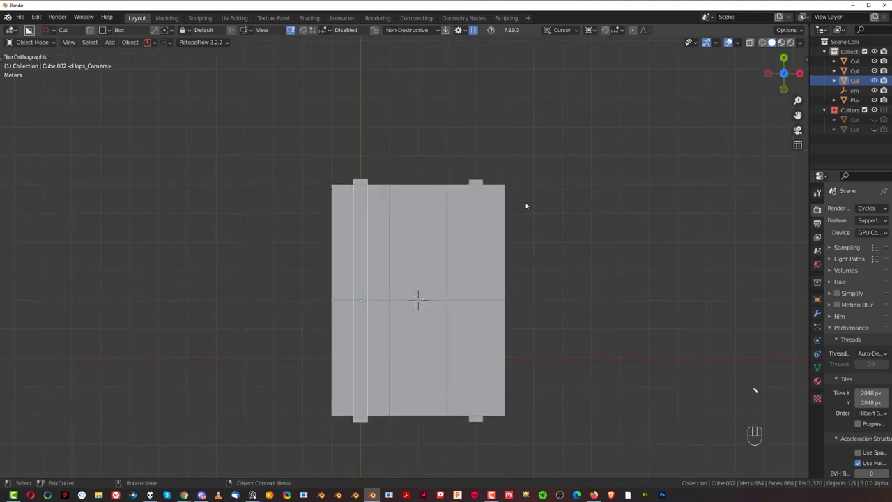
pyautogui.press('e')
pyautogui.press('r')
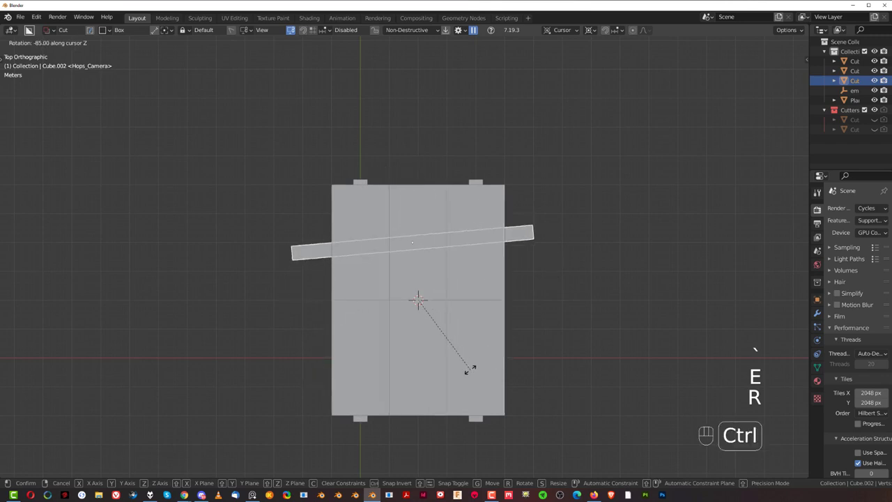
pyautogui.moveTo(515, 204); pyautogui.dragTo(565, 151)
pyautogui.press('KP_5')
pyautogui.moveTo(457, 227); pyautogui.dragTo(532, 164)
pyautogui.moveTo(467, 229); pyautogui.dragTo(541, 199)
pyautogui.press('`')
pyautogui.press('KP_5')
pyautogui.middleClick(435, 256)
pyautogui.press('g')
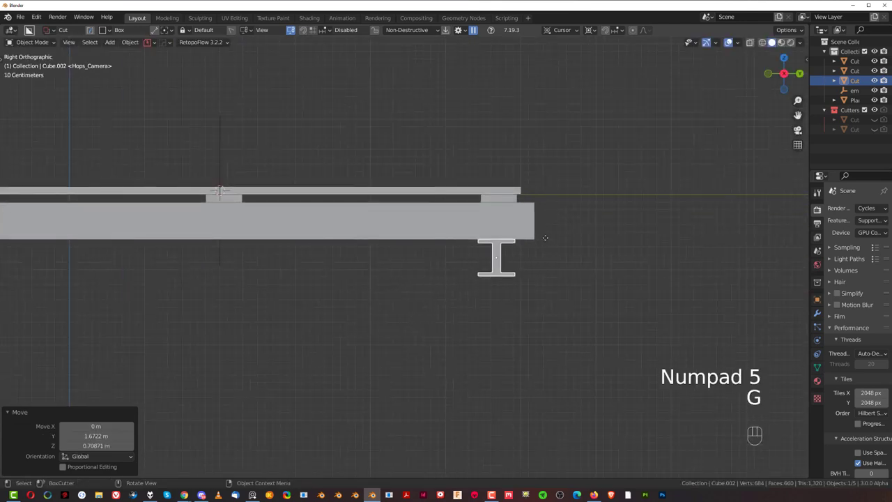
# - Shrink the I-beam to about 0.76 scale and raise it up under the floor slab
pyautogui.press('s')
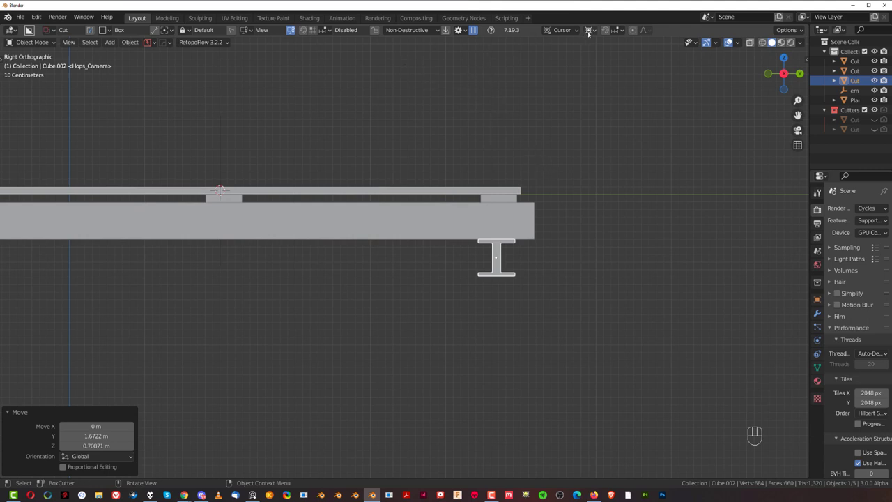
pyautogui.moveTo(593, 33); pyautogui.dragTo(613, 62)
pyautogui.press('s')
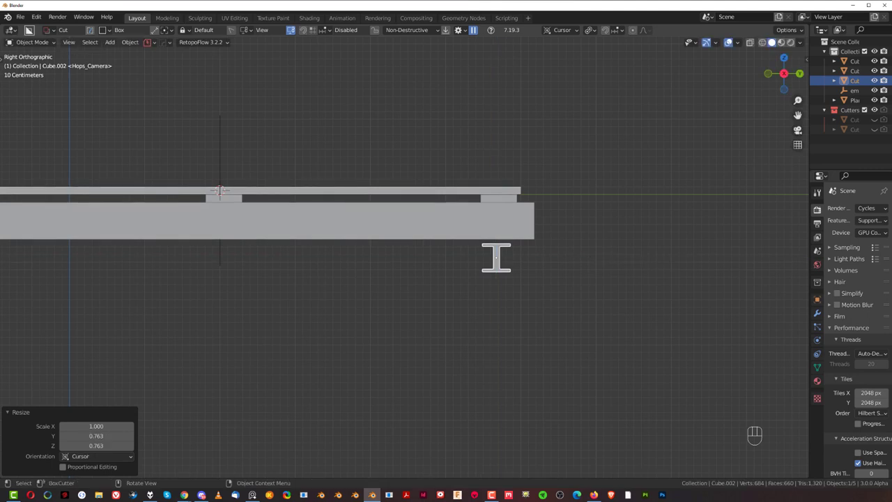
pyautogui.press('g')
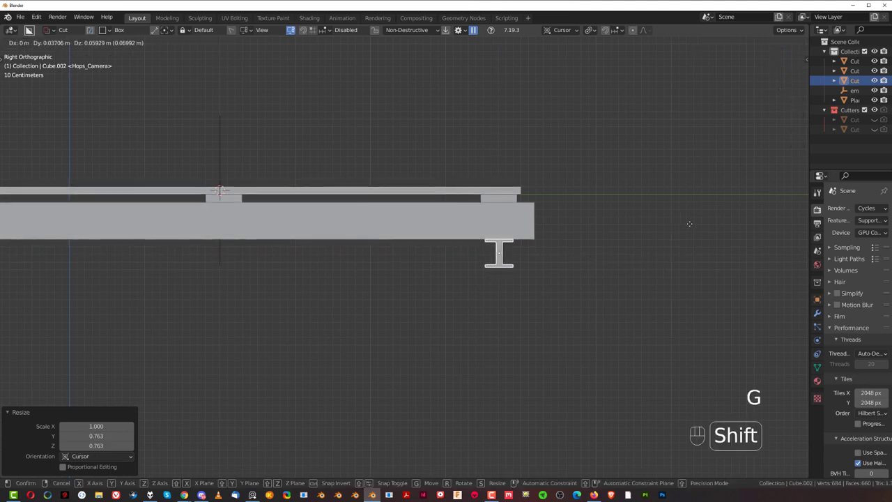
pyautogui.moveTo(500, 284); pyautogui.dragTo(611, 284)
# - Shorten the I-beam to 0.59 along X and check it in perspective
pyautogui.press('s')
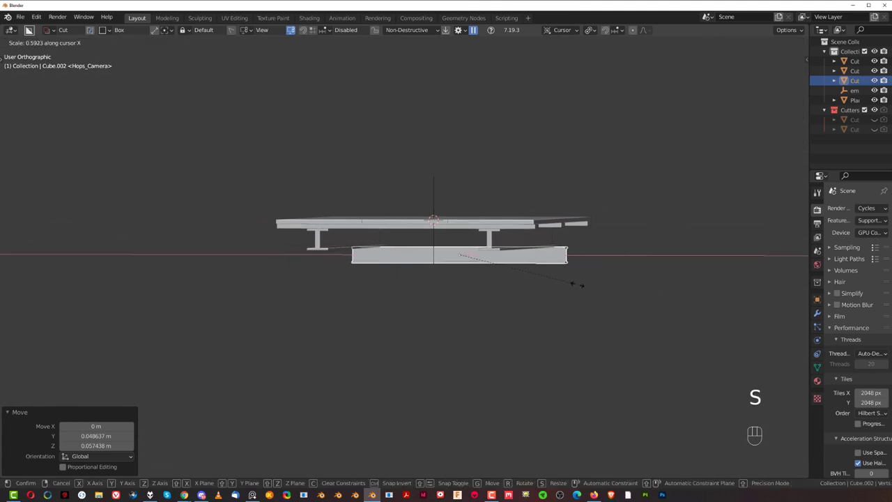
pyautogui.moveTo(487, 291); pyautogui.dragTo(596, 284)
pyautogui.press('KP_5')
pyautogui.moveTo(487, 296); pyautogui.dragTo(416, 300)
pyautogui.press('q')
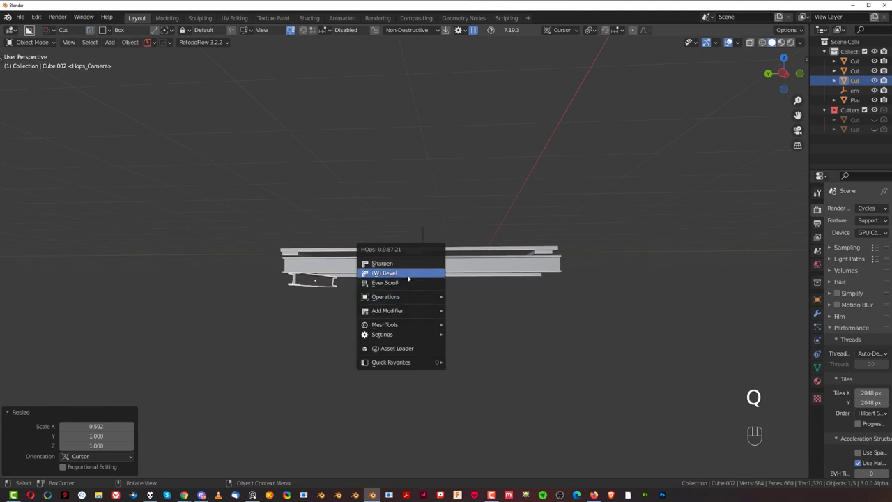
# - Apply the beam's scale and array it into three crossbeams about 3.6 m apart along X
pyautogui.press('ctrl+a')
pyautogui.press('q')
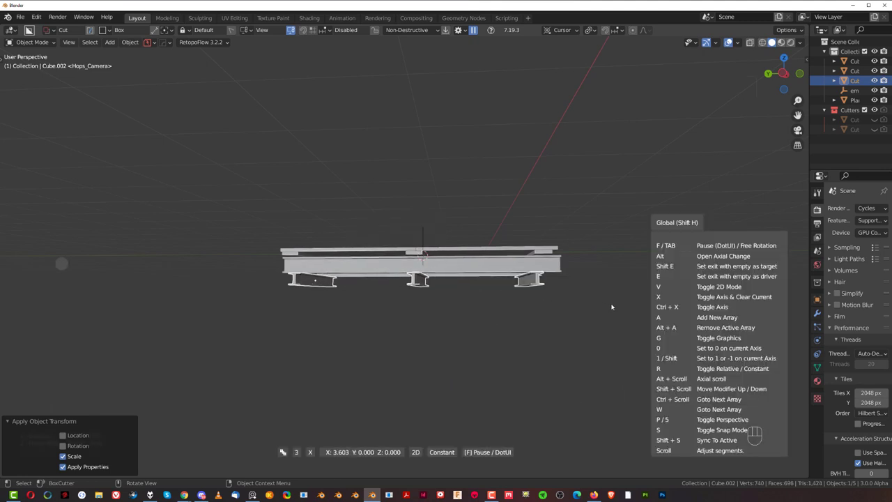
pyautogui.moveTo(568, 296); pyautogui.dragTo(520, 293)
pyautogui.moveTo(537, 289); pyautogui.dragTo(517, 183)
pyautogui.moveTo(517, 182); pyautogui.dragTo(530, 282)
pyautogui.moveTo(545, 273); pyautogui.dragTo(680, 278)
# - Add a cylinder, lay it on its side, stretch it lengthwise and place it between beam and lower beam
pyautogui.press('shift+a')
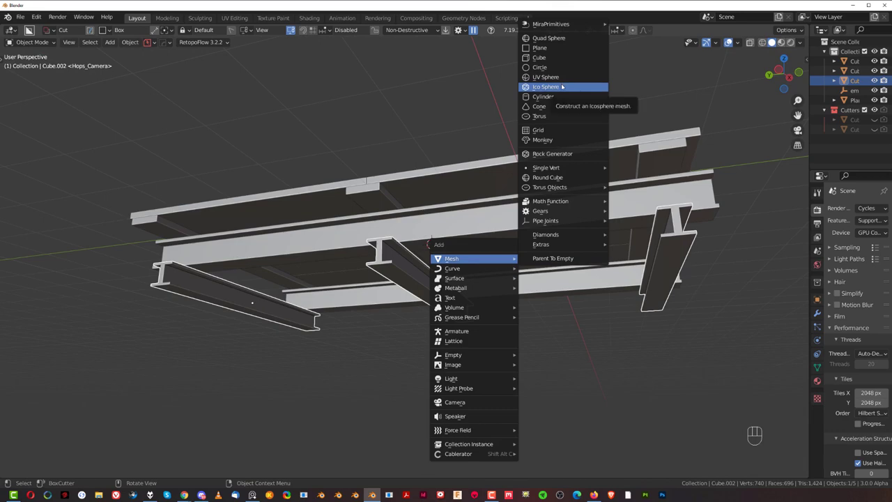
pyautogui.click(680, 278)
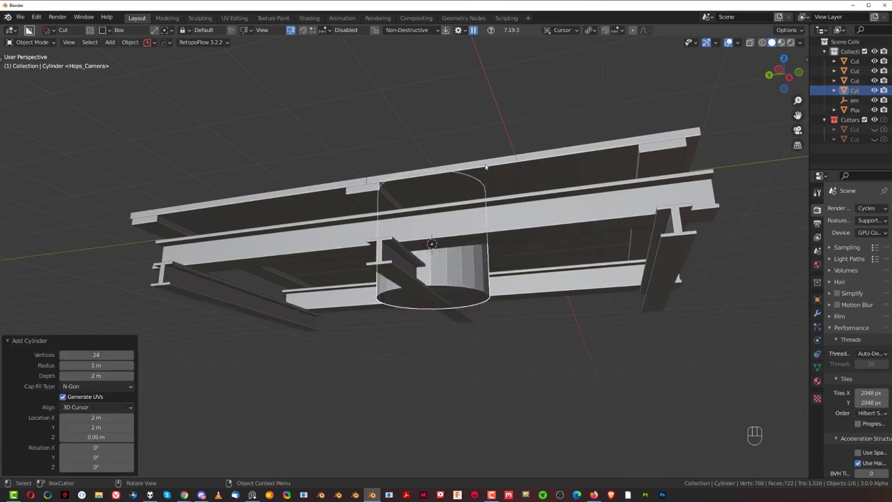
pyautogui.press('r')
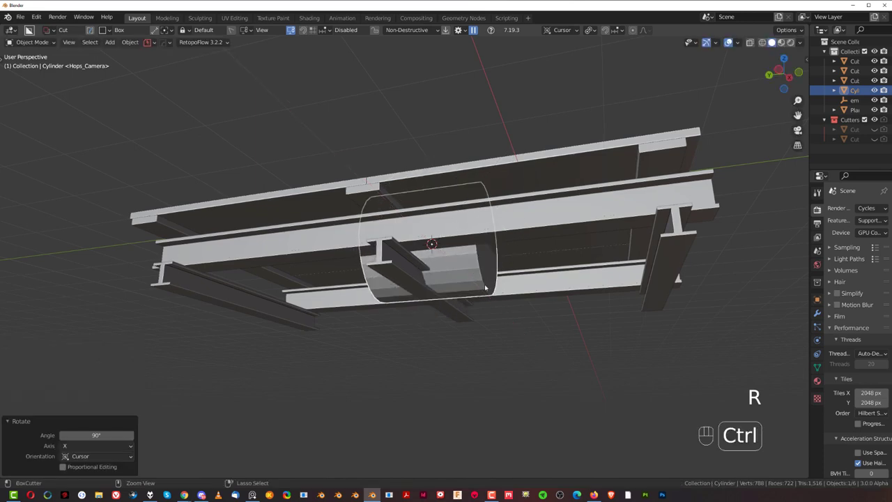
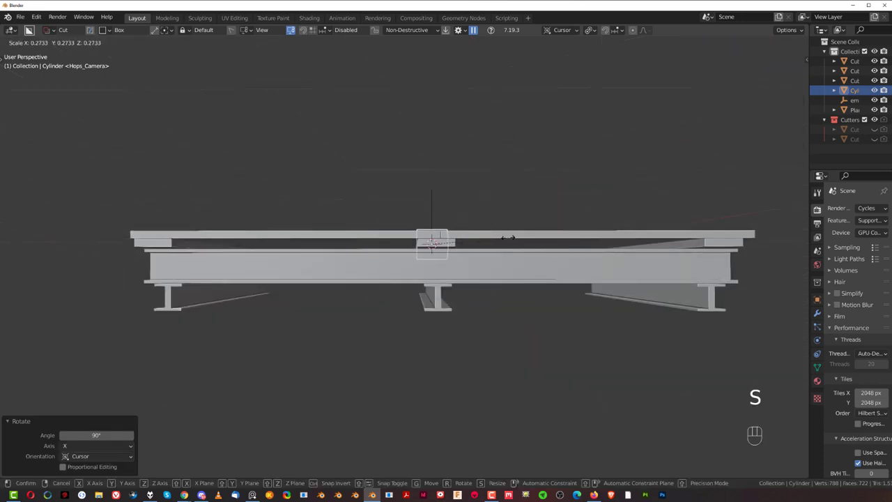
pyautogui.press('s')
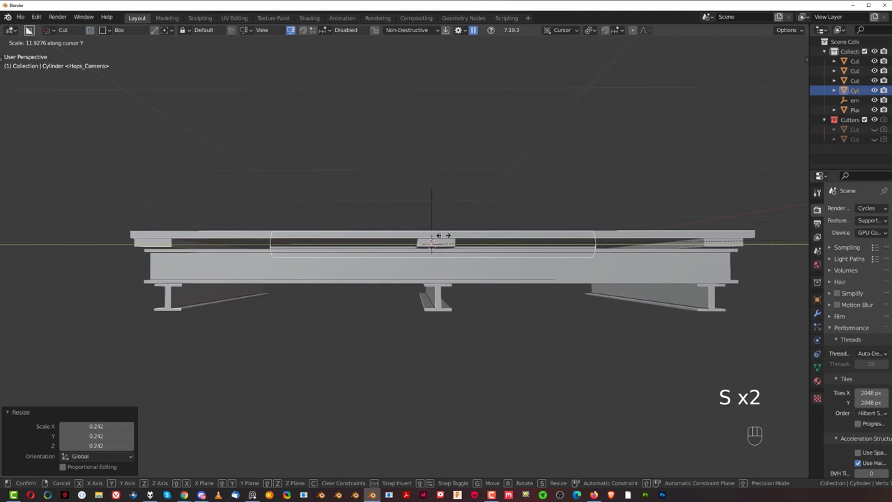
pyautogui.press('`')
pyautogui.press('`')
pyautogui.press('KP_5')
pyautogui.press('g')
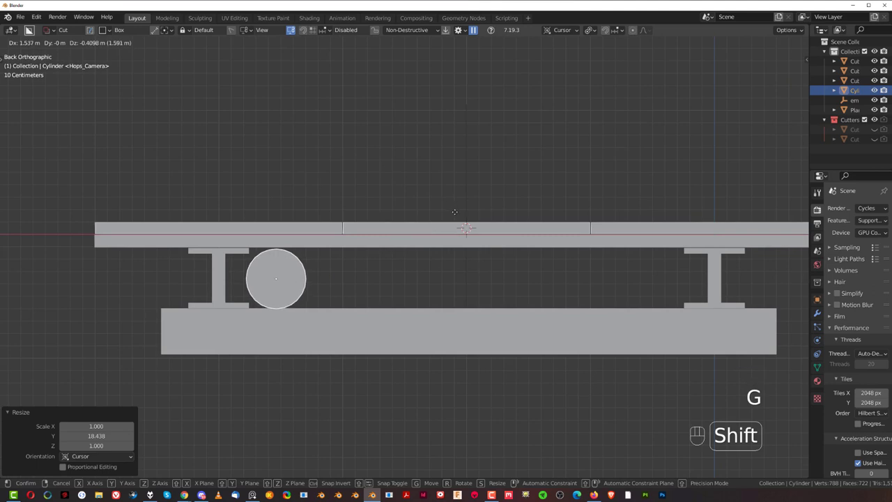
# - Set the pipe's thickness to about 0.69 scale and sharpen its edges with HOps
pyautogui.press('s')
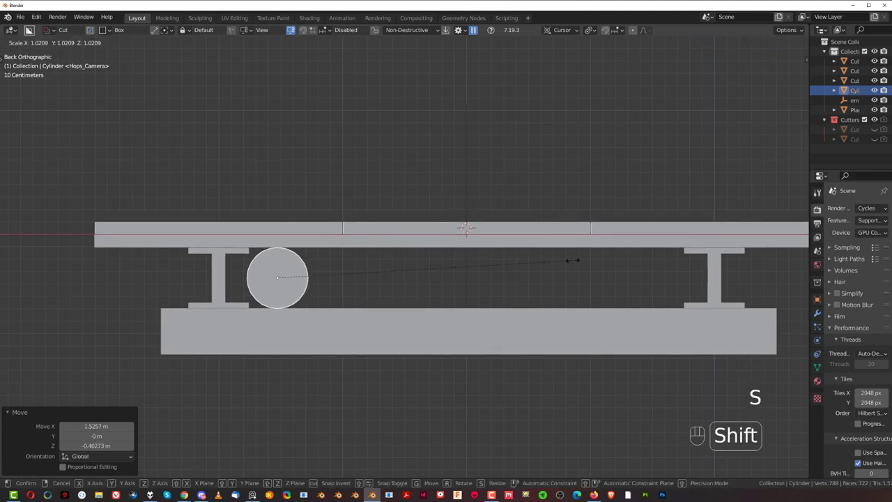
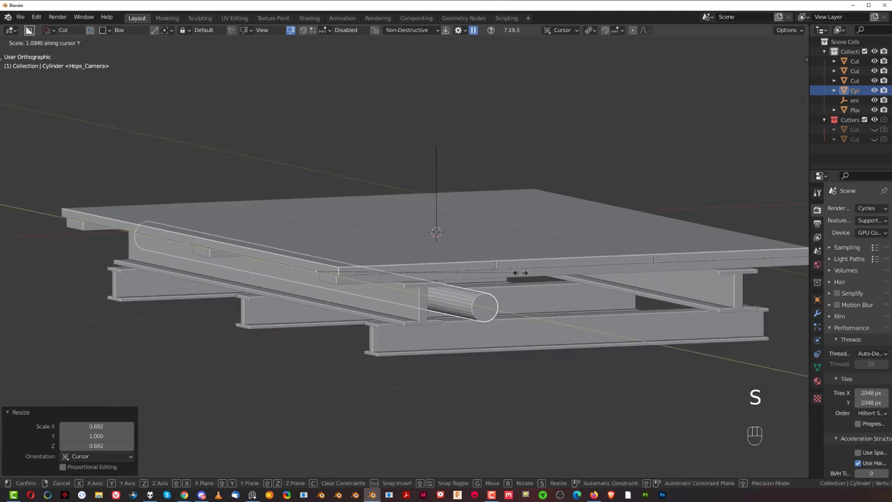
pyautogui.press('q')
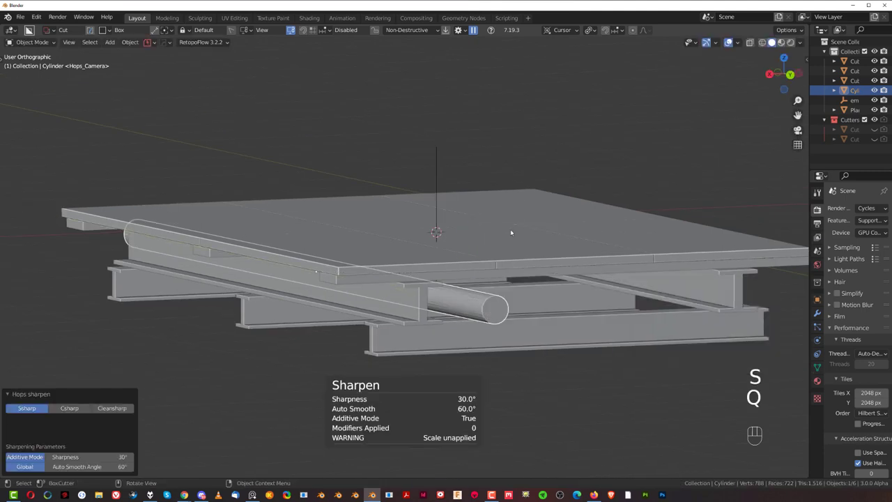
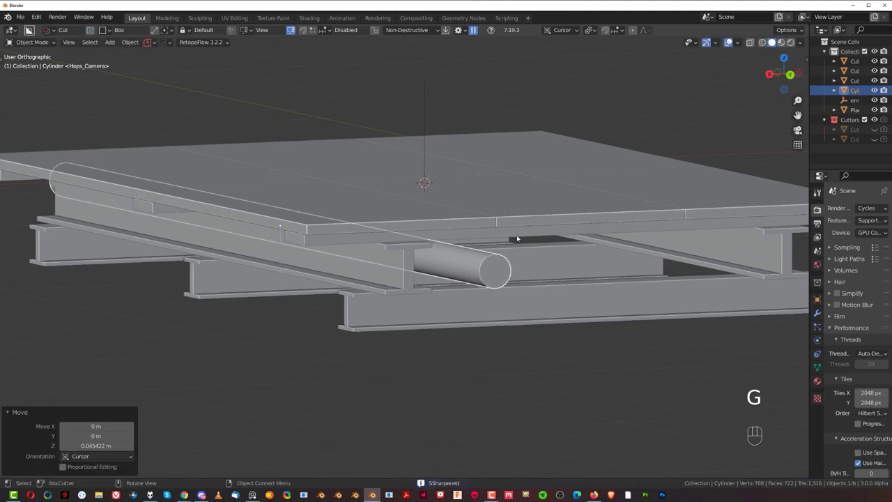
pyautogui.press('`')
pyautogui.moveTo(383, 227); pyautogui.dragTo(470, 216)
pyautogui.moveTo(408, 229); pyautogui.dragTo(362, 241)
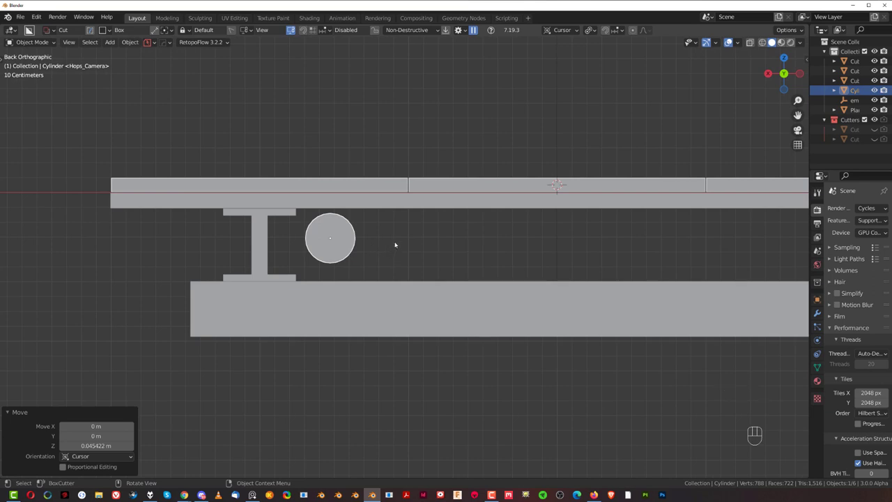
# - Duplicate the pipe into a row of four: two thinner copies at 0.618 and a larger one at 1.352
pyautogui.press('shift+d')
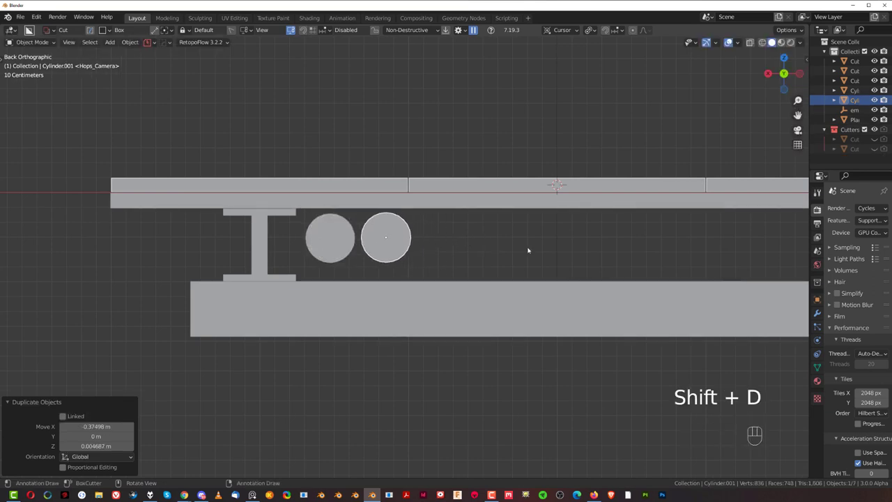
pyautogui.press('s')
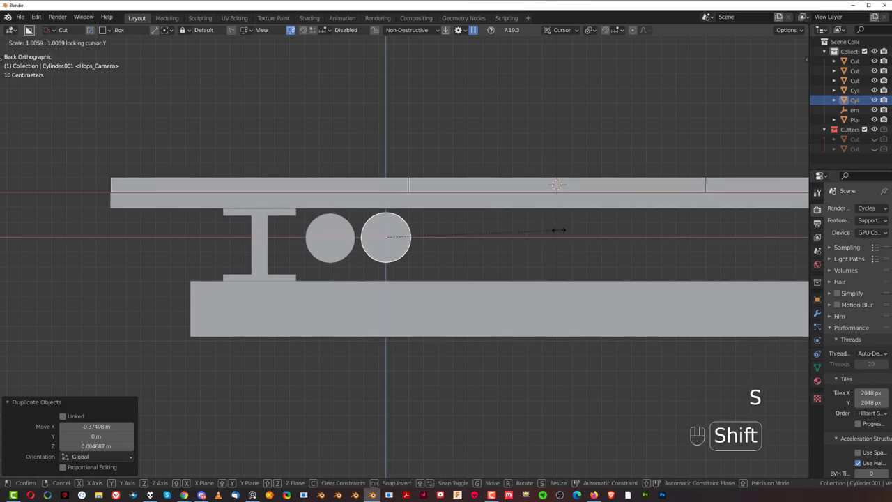
pyautogui.press('g')
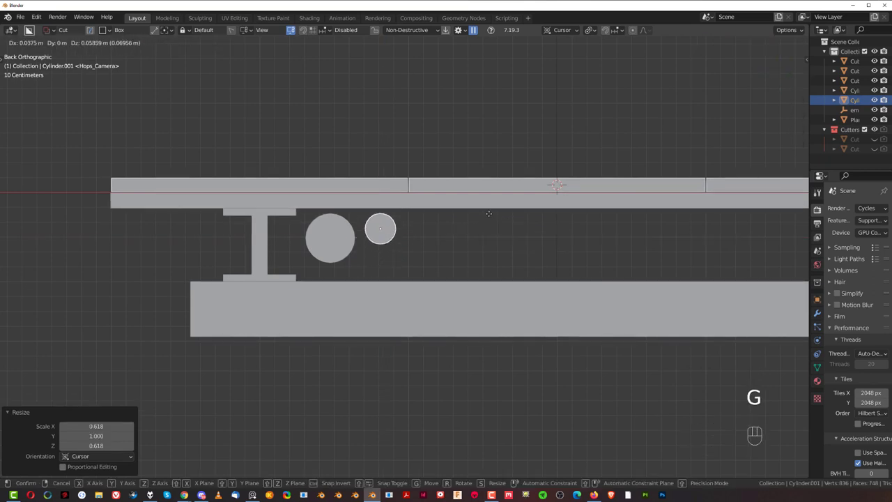
pyautogui.press('shift+d')
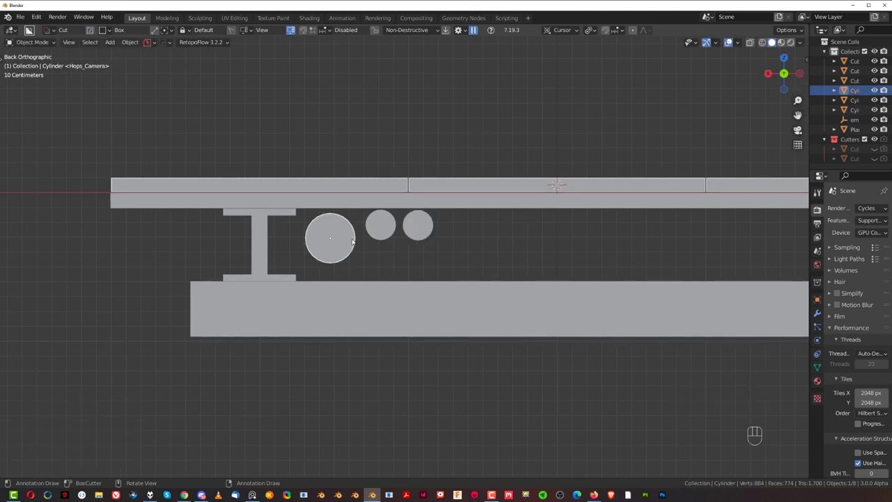
pyautogui.press('shift+d')
pyautogui.press('s')
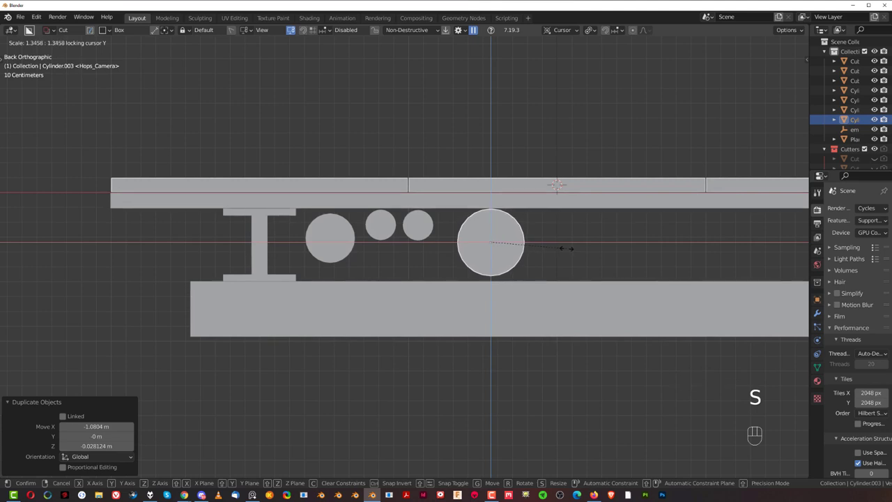
pyautogui.press('g')
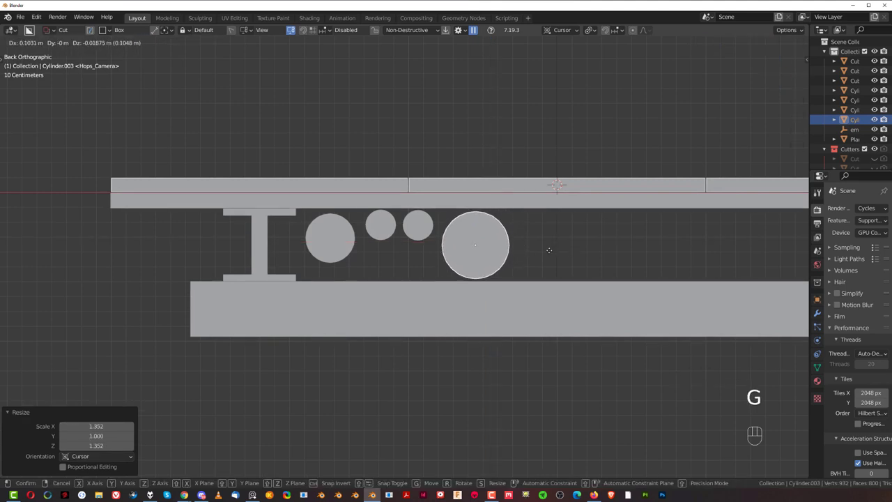
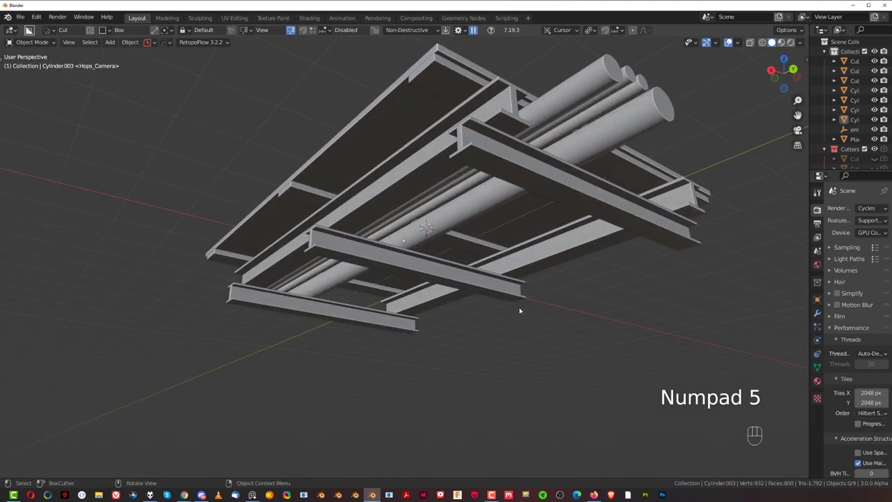
# - Duplicate the thin pipes about 2.6 m across to the other side and copy another pipe lengthwise
pyautogui.middleClick(503, 285)
pyautogui.middleClick(450, 263)
pyautogui.click(384, 194)
pyautogui.press('shift+d')
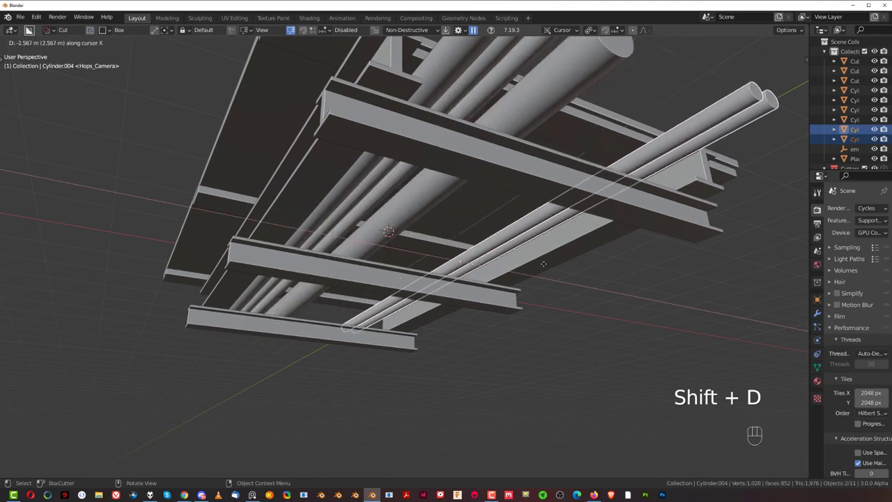
pyautogui.click(376, 158)
pyautogui.press('shift+d')
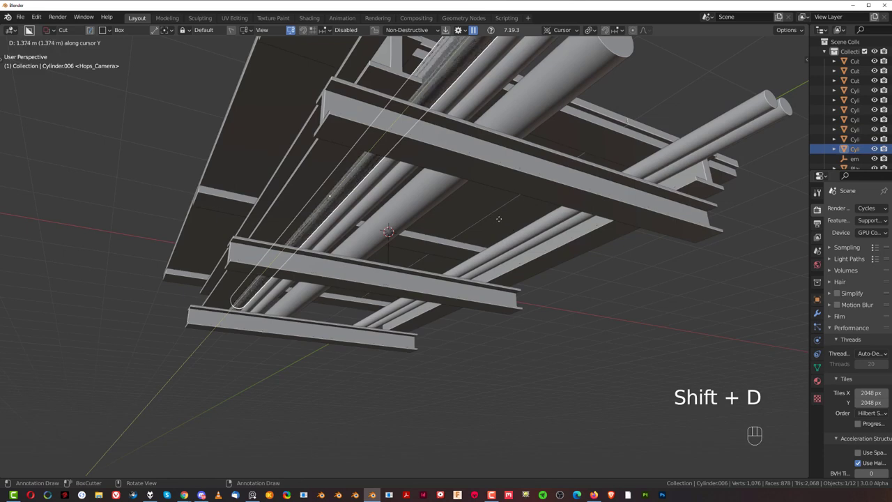
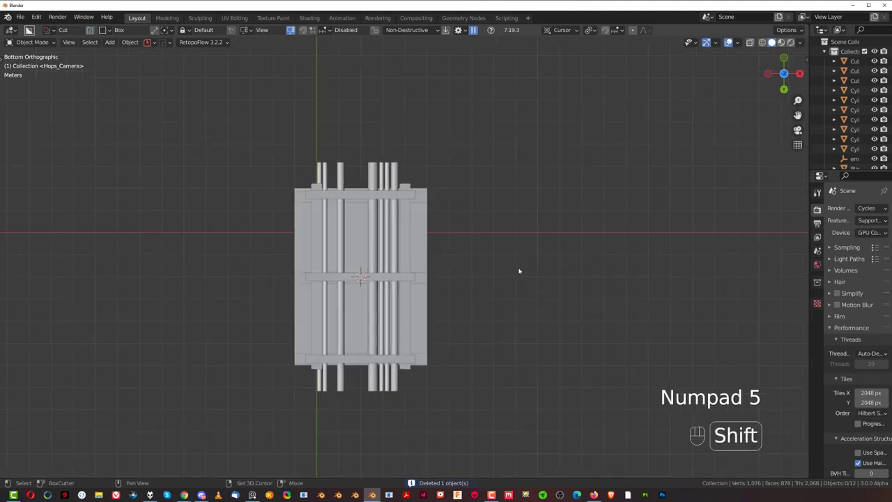
# - Draw Cablerator cables in bottom view, move them among the pipes and lower them about 0.08 m
pyautogui.press('shift+alt+c')
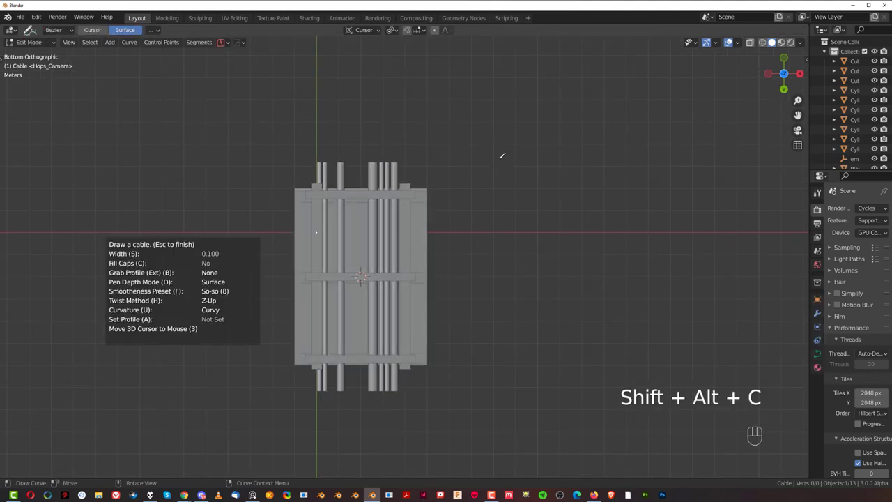
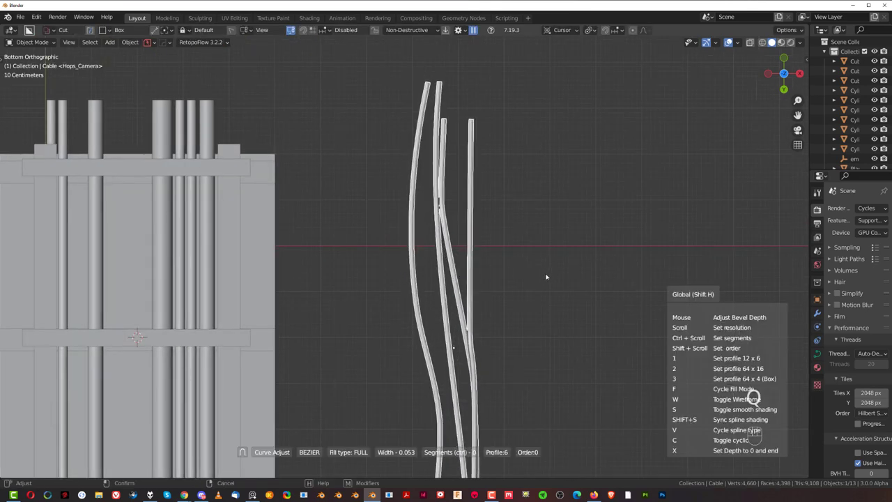
pyautogui.press('g')
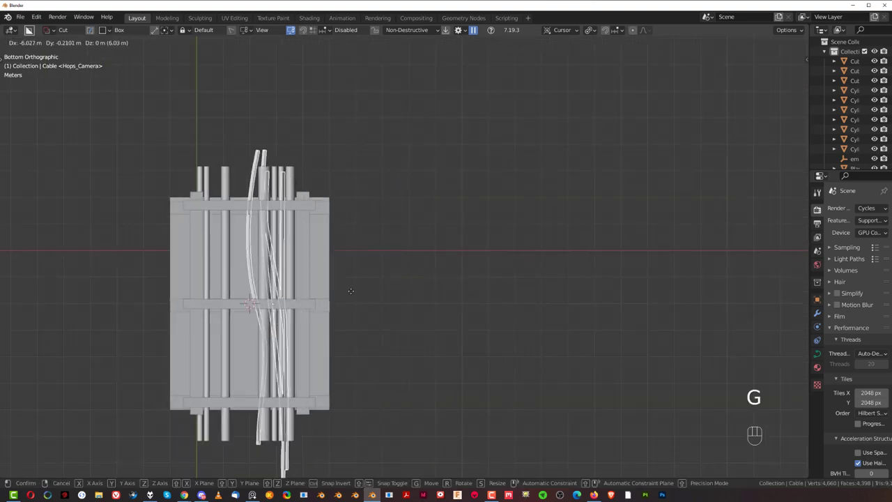
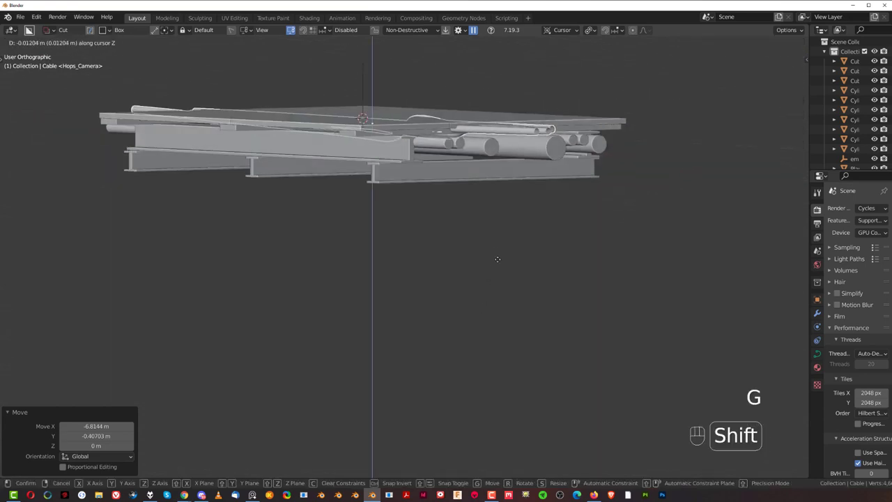
pyautogui.moveTo(447, 219); pyautogui.dragTo(432, 181)
pyautogui.middleClick(449, 220)
pyautogui.press('KP_5')
pyautogui.press('Tab')
pyautogui.press('Tab')
pyautogui.click(439, 187)
# - Reshape one cable's control points so it dips beneath the crossbeams, rotated about 12.4°
pyautogui.press('Tab')
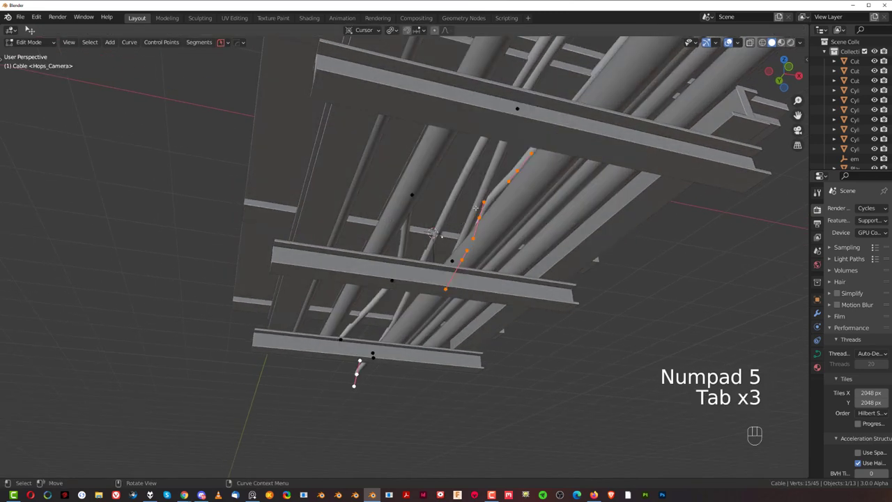
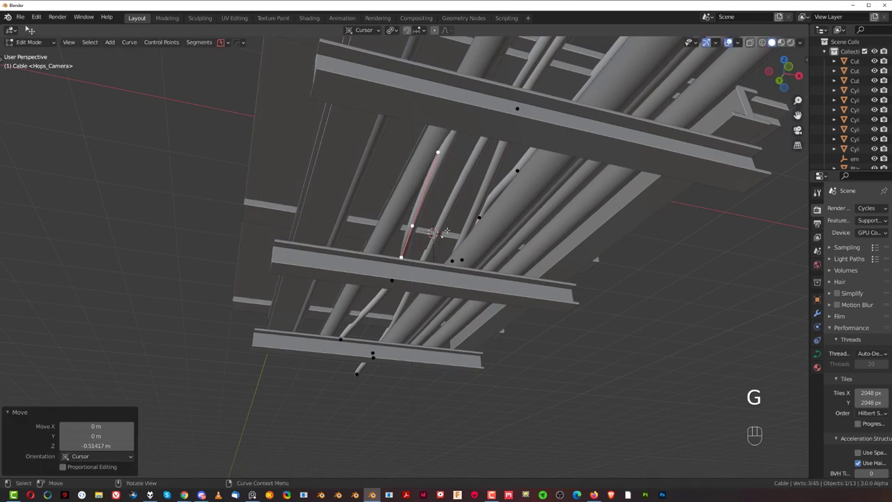
pyautogui.press('g')
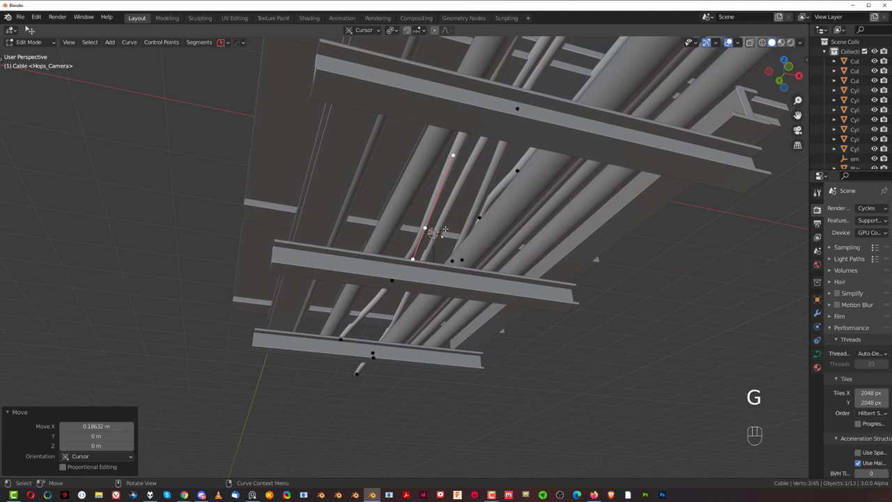
pyautogui.press('Tab')
pyautogui.press('Tab')
pyautogui.press('Tab')
pyautogui.press('Tab')
pyautogui.press('Tab')
pyautogui.press('Tab')
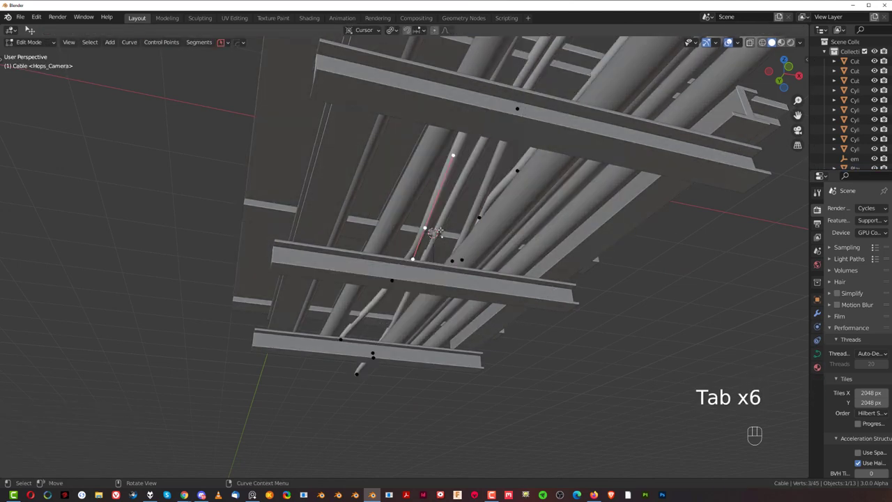
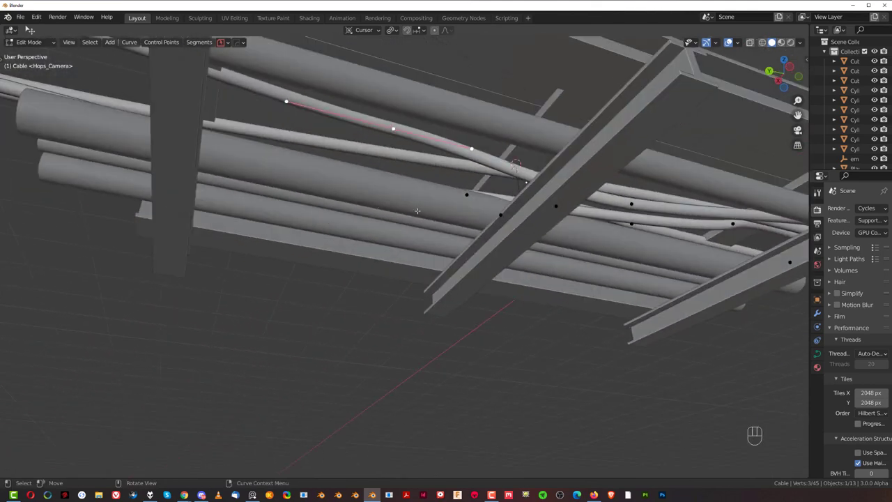
pyautogui.press('g')
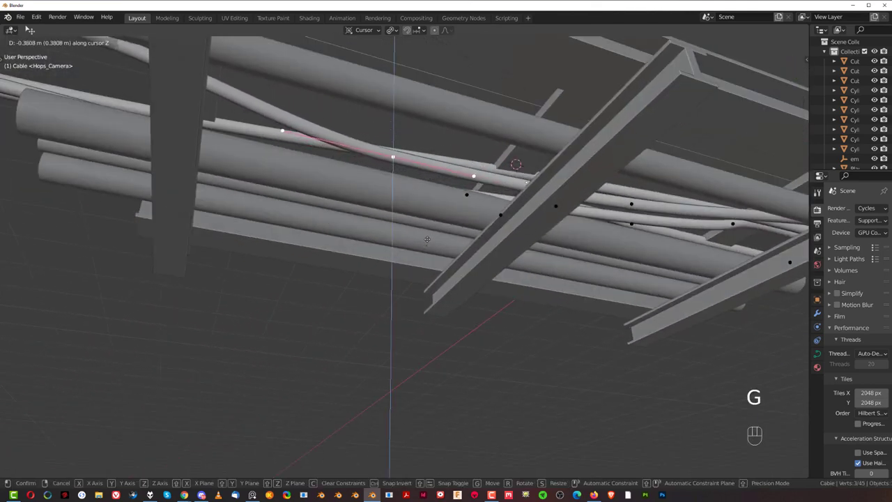
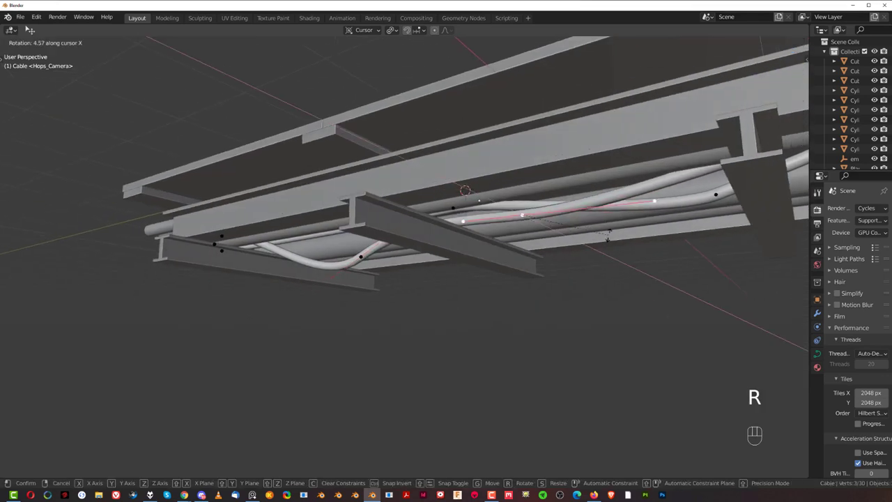
pyautogui.press('g')
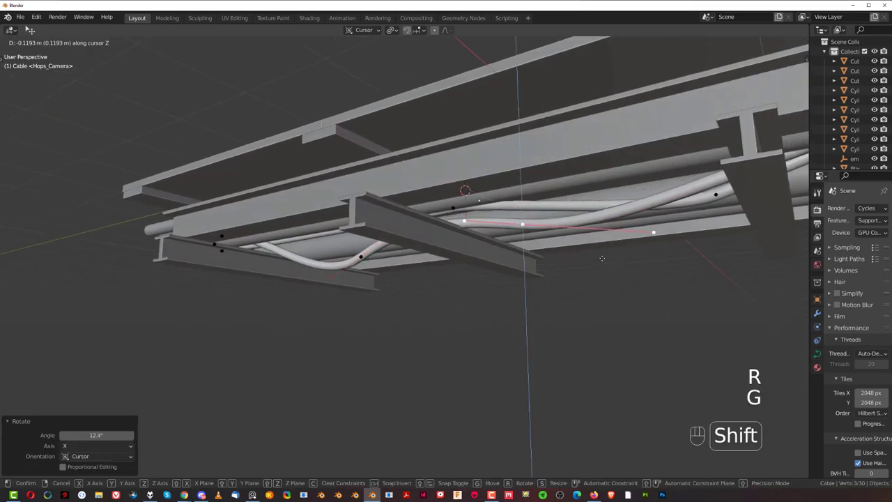
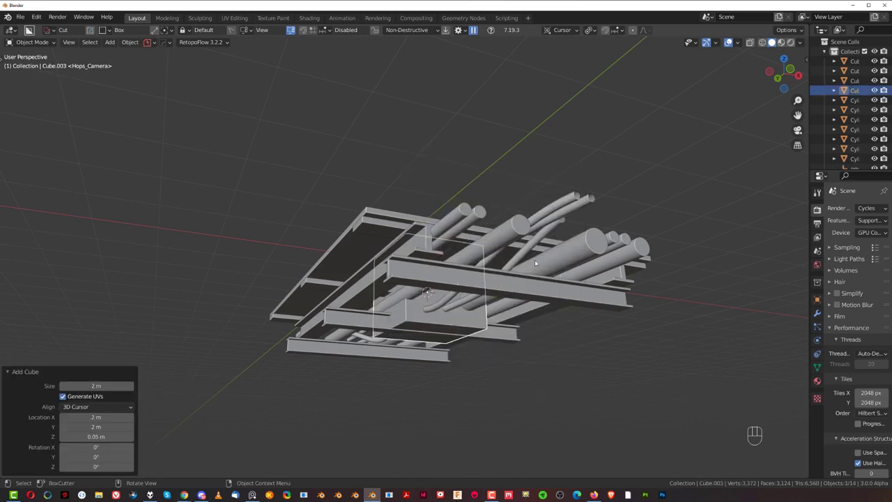
# - Isolate the cube, apply rotation and scale, bevel it with six segments, shrink to 0.35 and sharpen
pyautogui.press('/')
pyautogui.moveTo(464, 271); pyautogui.dragTo(400, 279)
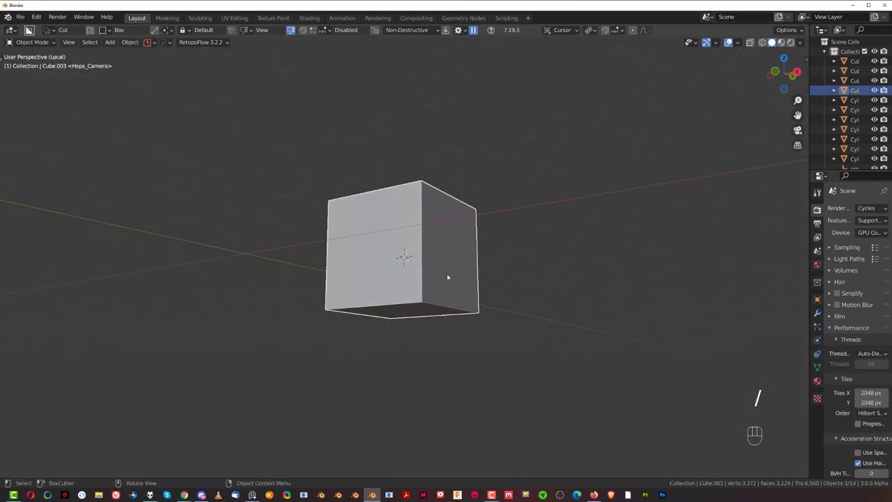
pyautogui.press('s')
pyautogui.press('ctrl+a')
pyautogui.press('ctrl+a')
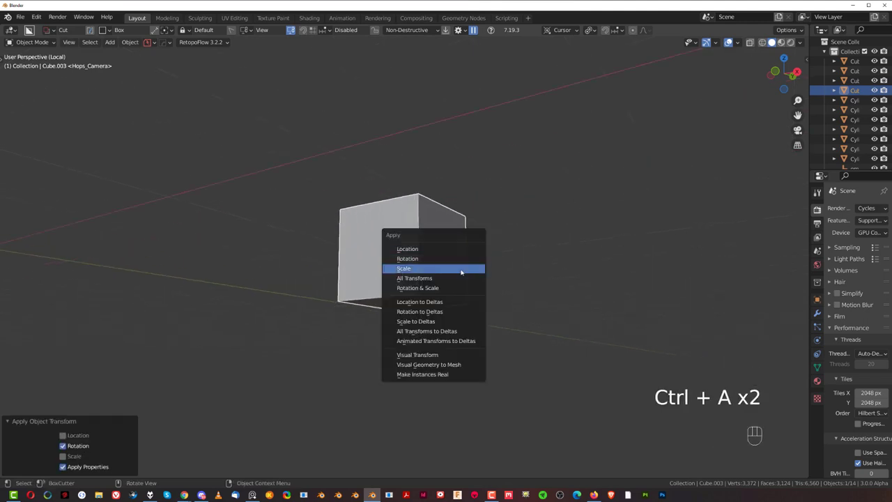
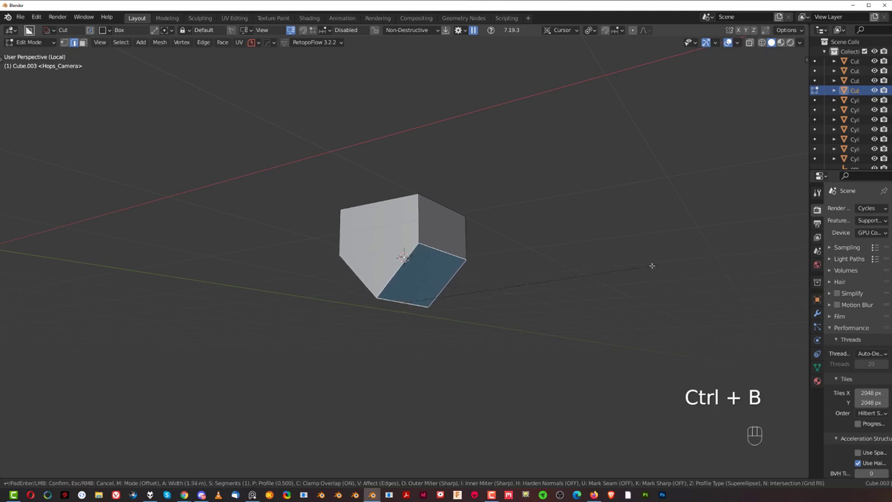
pyautogui.press('ctrl+b')
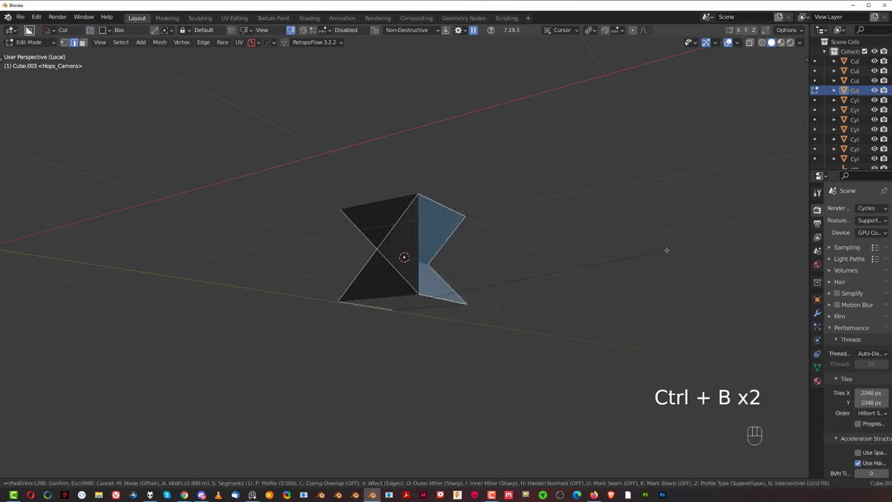
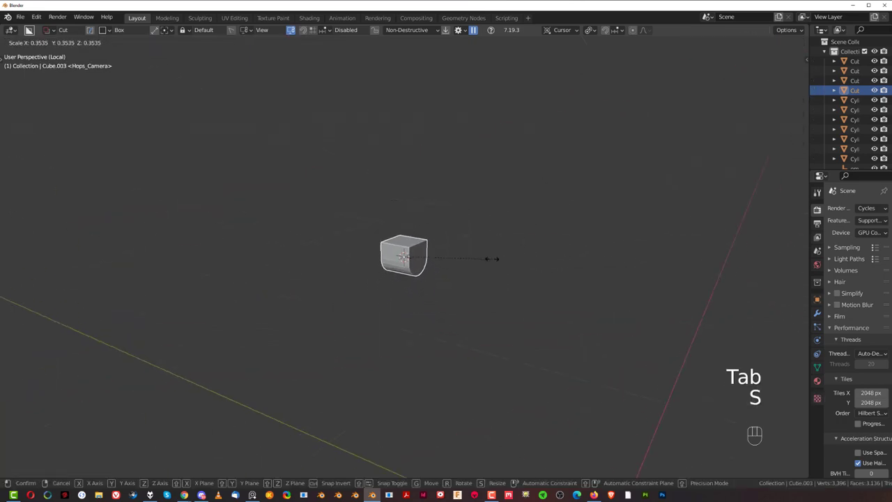
pyautogui.press('/')
pyautogui.press('q')
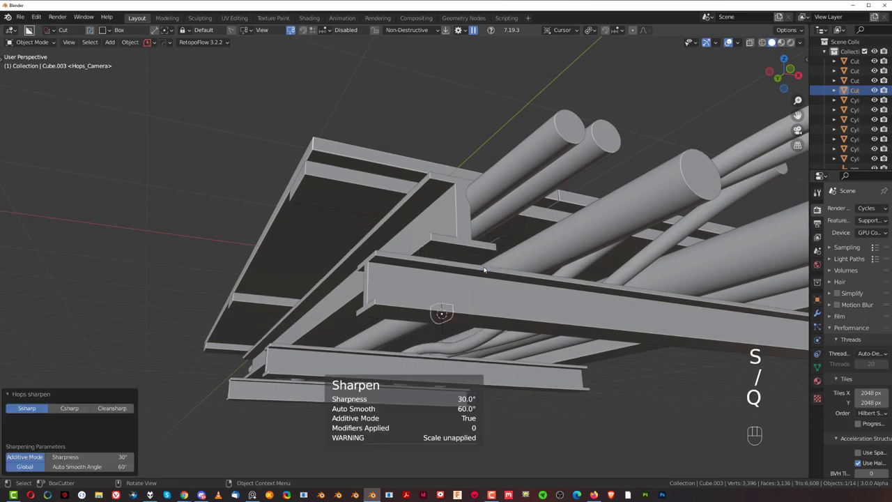
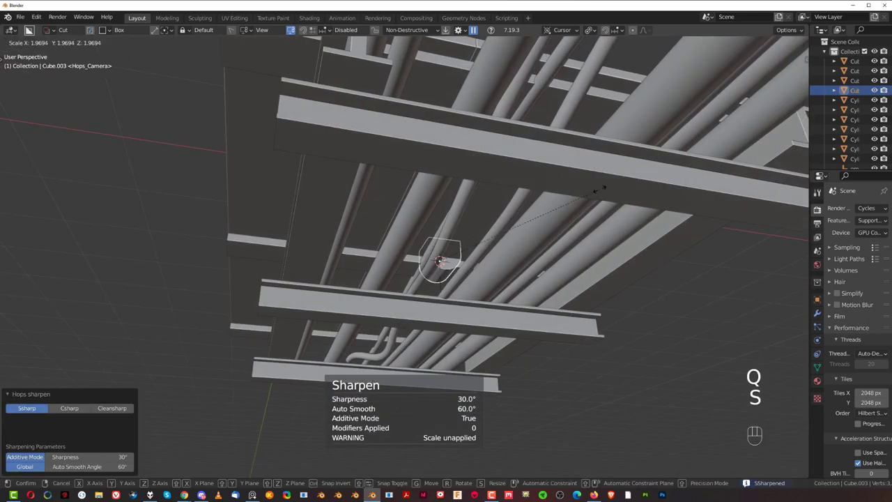
# - Enlarge the clamp block and move it onto a pipe from the front view
pyautogui.moveTo(538, 219); pyautogui.dragTo(498, 218)
pyautogui.rightClick(523, 221)
pyautogui.press('`')
pyautogui.press('KP_5')
pyautogui.press('g')
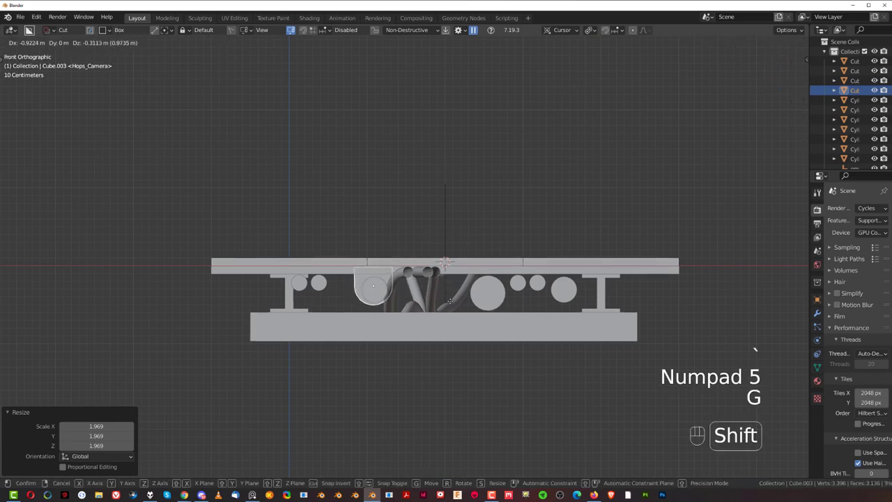
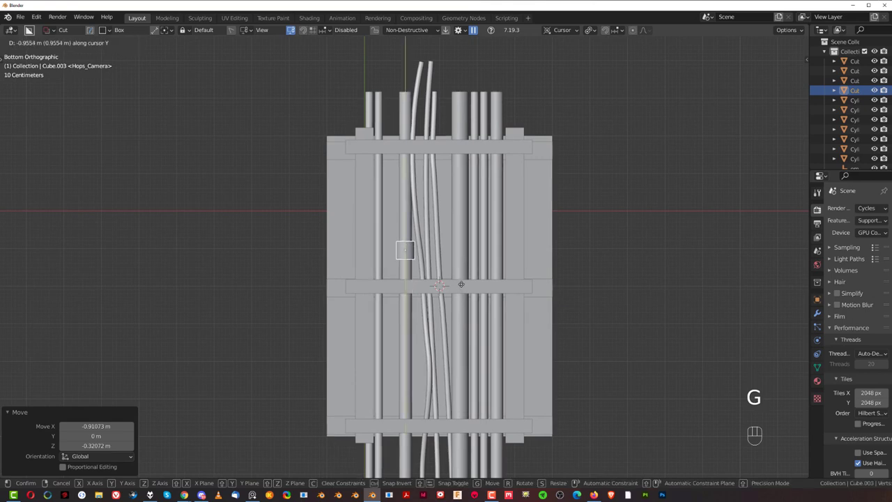
# - Duplicate the clamp onto several spots along the pipes
pyautogui.press('shift+d')
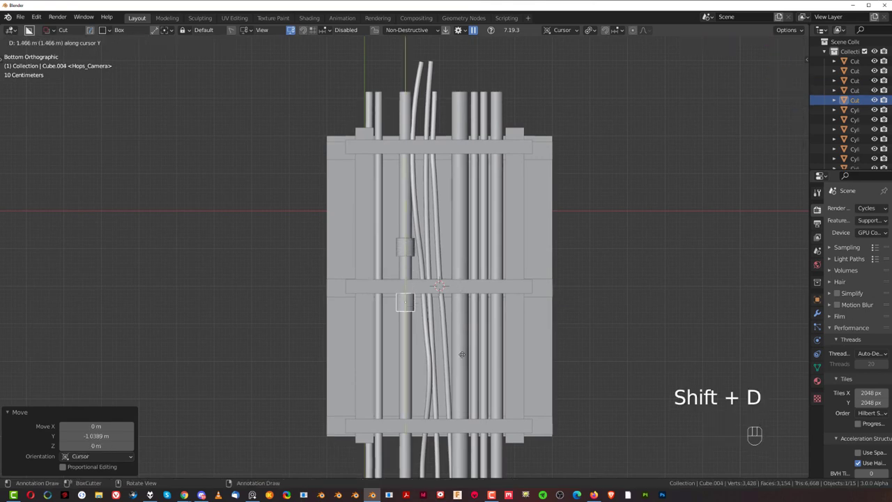
pyautogui.press('shift+d')
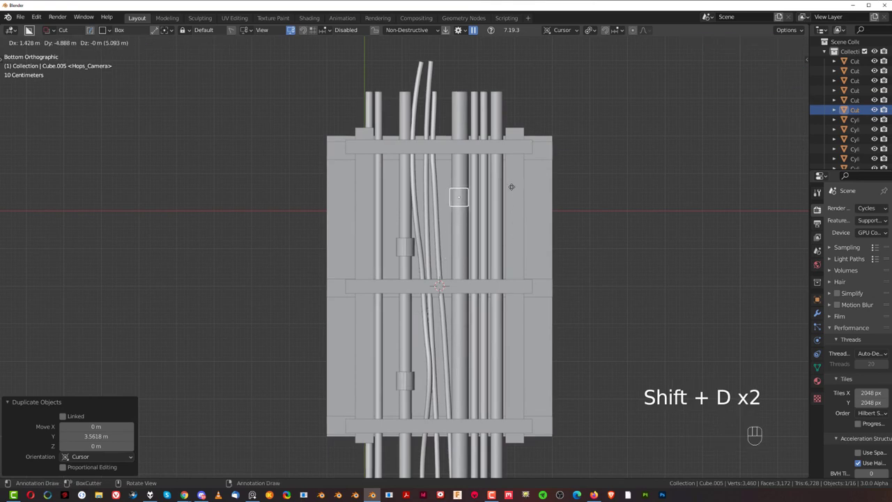
pyautogui.press('shift+d')
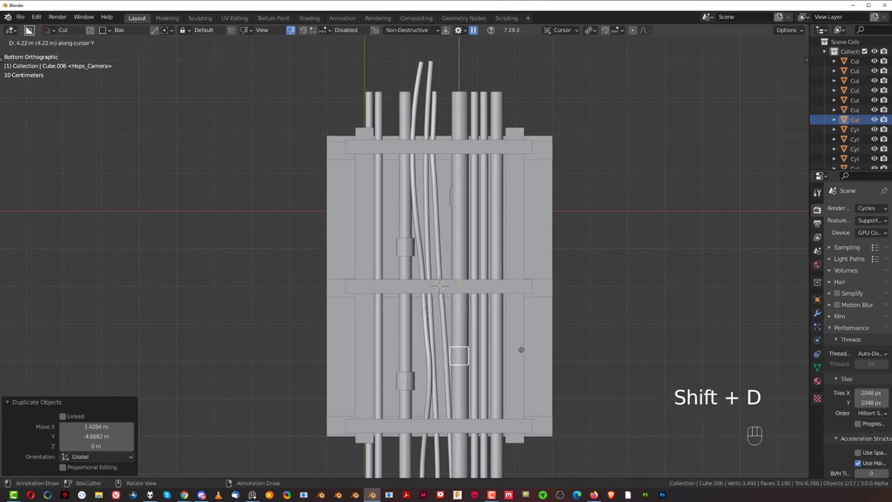
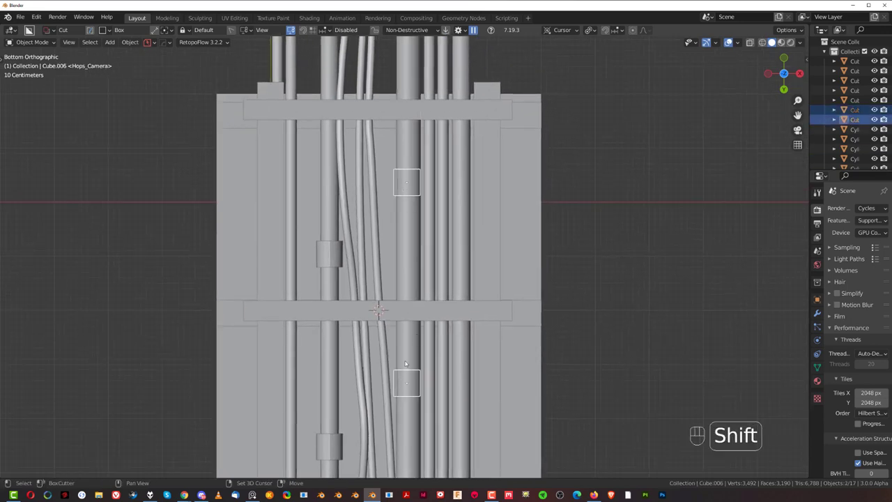
# - Scale the selected clamps up so they wrap their pipes
pyautogui.moveTo(437, 317); pyautogui.dragTo(444, 356)
pyautogui.press('s')
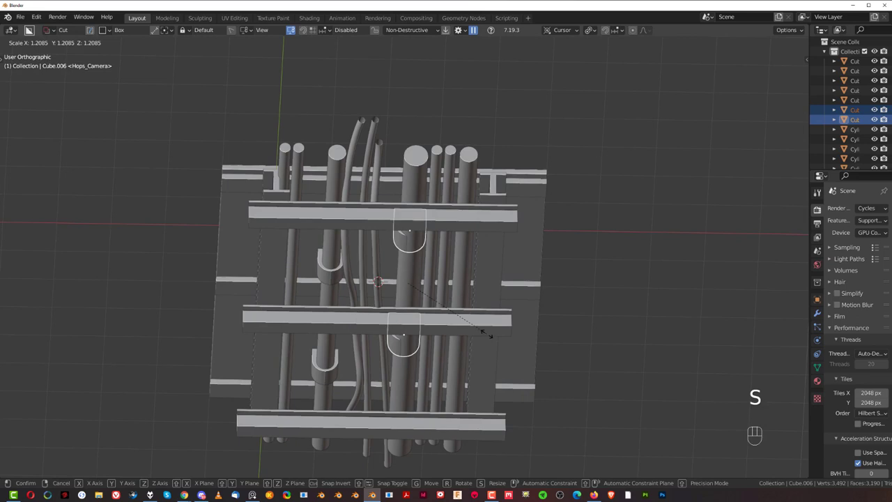
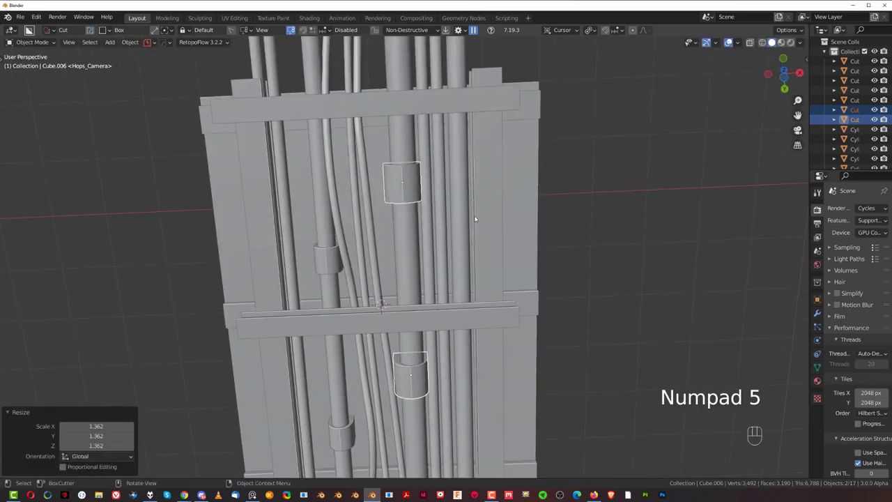
pyautogui.press('KP_5')
pyautogui.moveTo(450, 263); pyautogui.dragTo(446, 330)
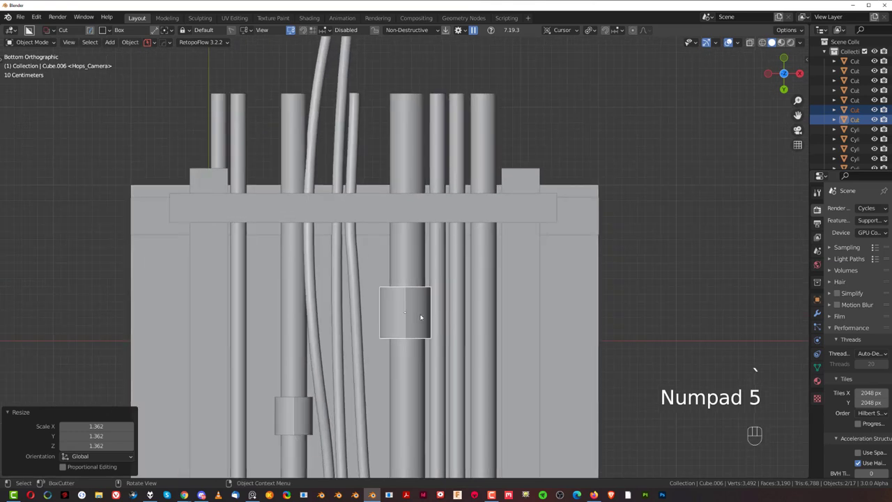
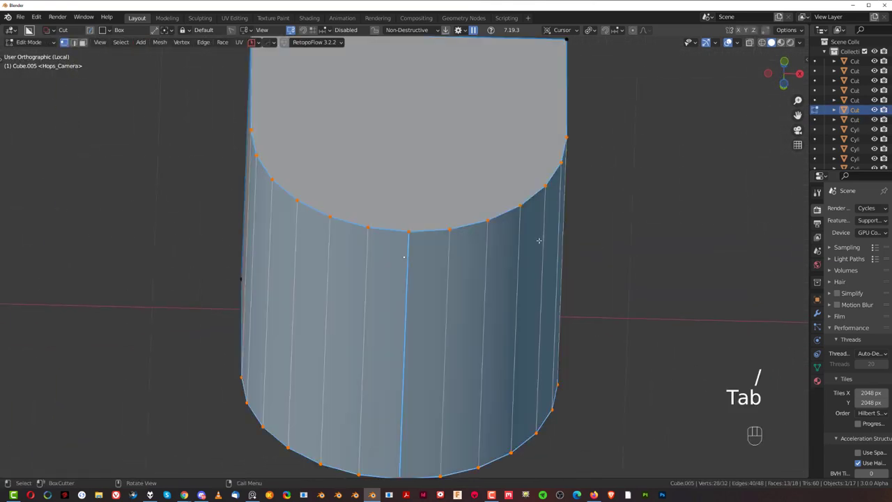
# - In local view, mark the U-shaped clamp's edges sharp and return to the full scene
pyautogui.press('3')
pyautogui.press('Tab')
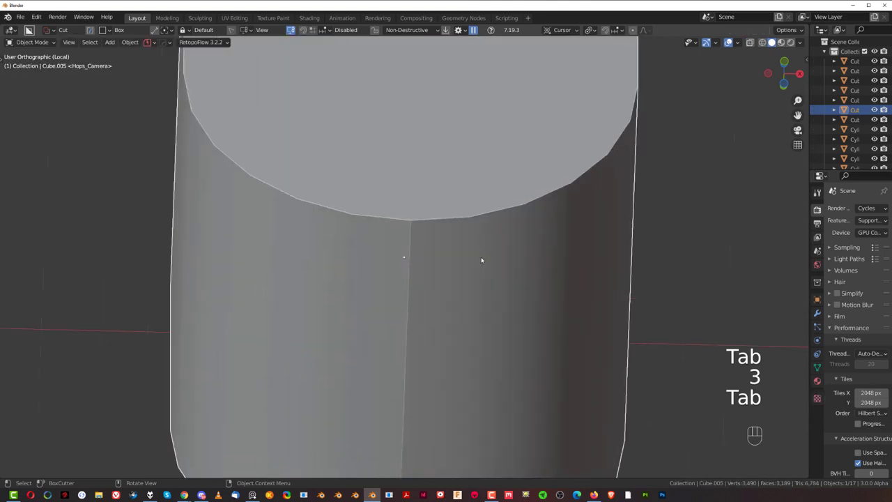
pyautogui.press('q')
pyautogui.press('Tab')
pyautogui.press('Tab')
pyautogui.press('q')
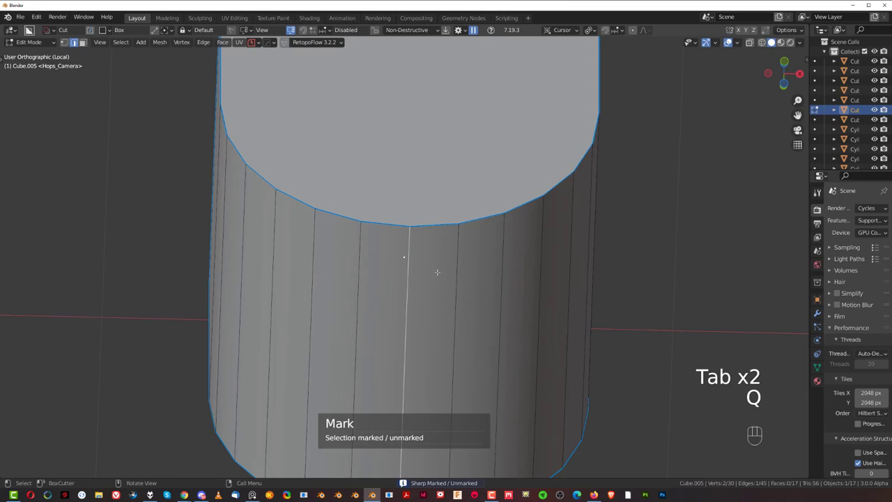
pyautogui.press('Tab')
pyautogui.press('/')
pyautogui.moveTo(472, 189); pyautogui.dragTo(449, 199)
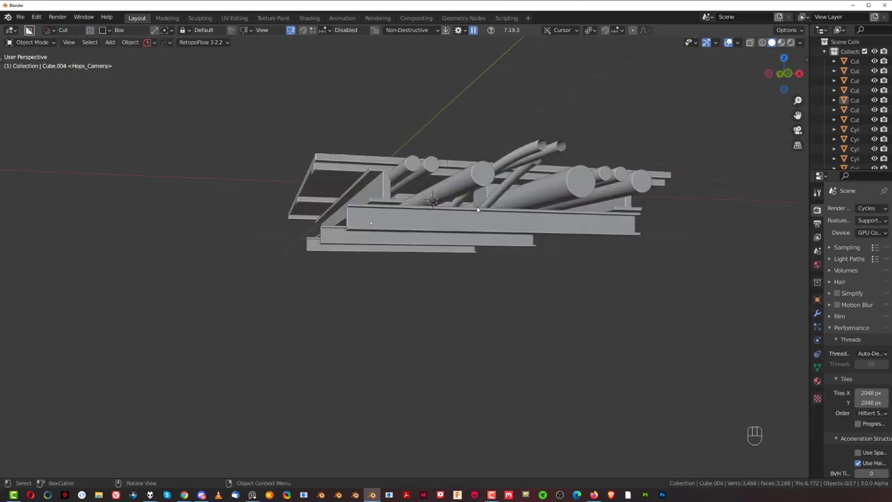
# - Duplicate a box-cut bar with Shift+D and scale it into a thin cross-member
pyautogui.moveTo(490, 195); pyautogui.dragTo(508, 158)
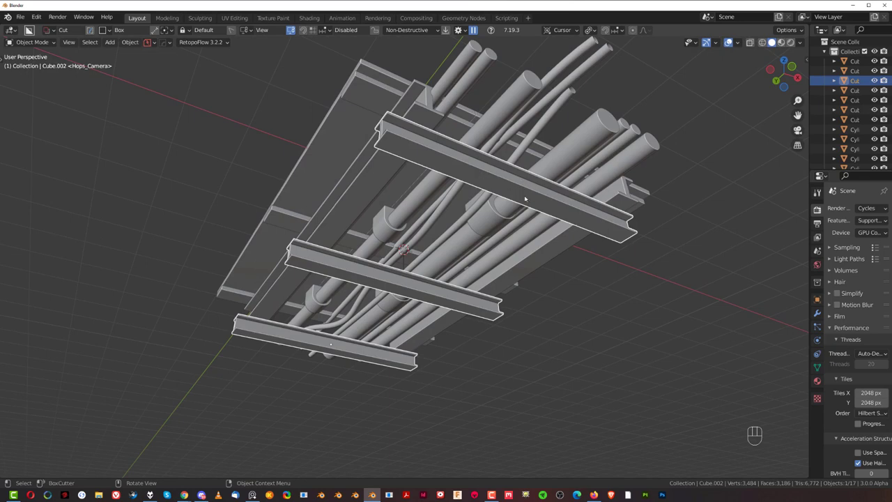
pyautogui.press('shift+d')
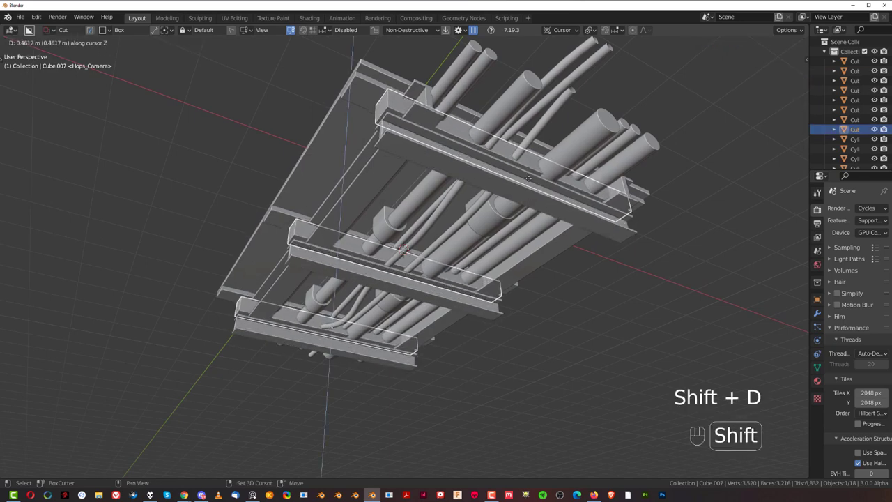
pyautogui.moveTo(585, 199); pyautogui.dragTo(646, 153)
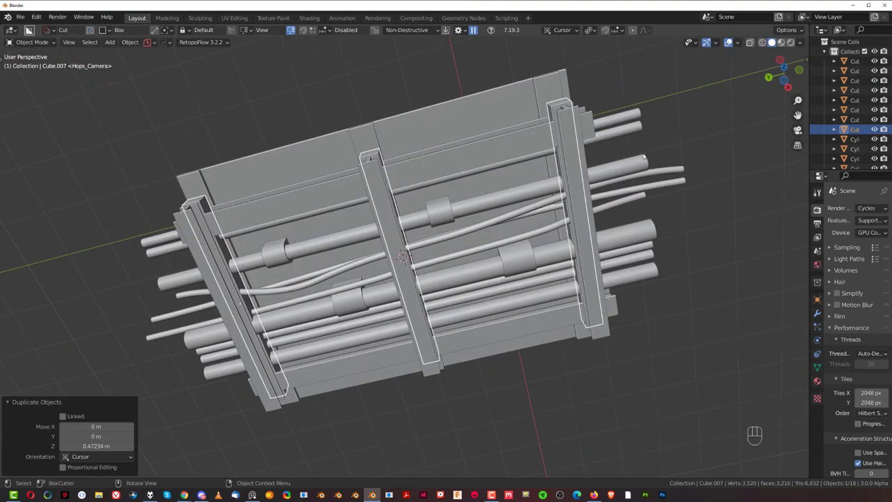
pyautogui.press('s')
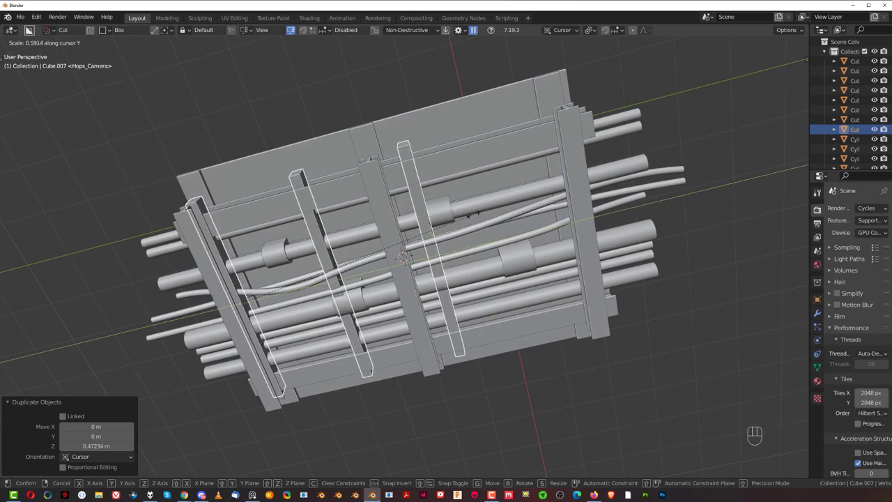
# - Array the thin bar into a row of evenly spaced copies with HardOps
pyautogui.press('q')
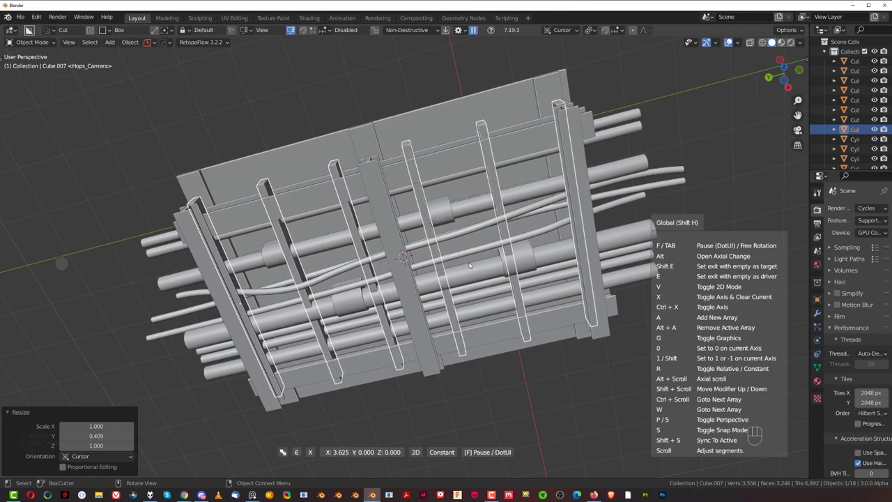
pyautogui.moveTo(458, 268); pyautogui.dragTo(431, 305)
pyautogui.press('KP_5')
# - Lower the row of bars to the frame's height and shorten them to fit inside it
pyautogui.press('KP_5')
pyautogui.moveTo(468, 254); pyautogui.dragTo(479, 271)
pyautogui.press('g')
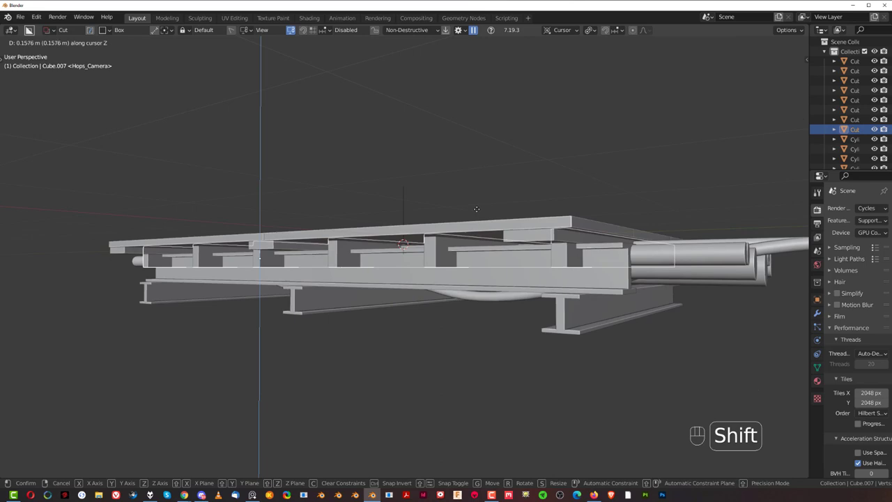
pyautogui.press('s')
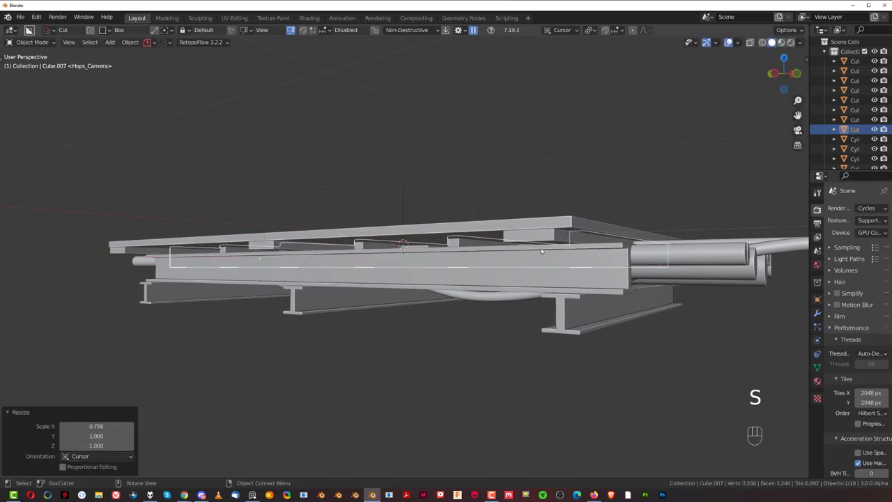
pyautogui.moveTo(546, 246); pyautogui.dragTo(624, 277)
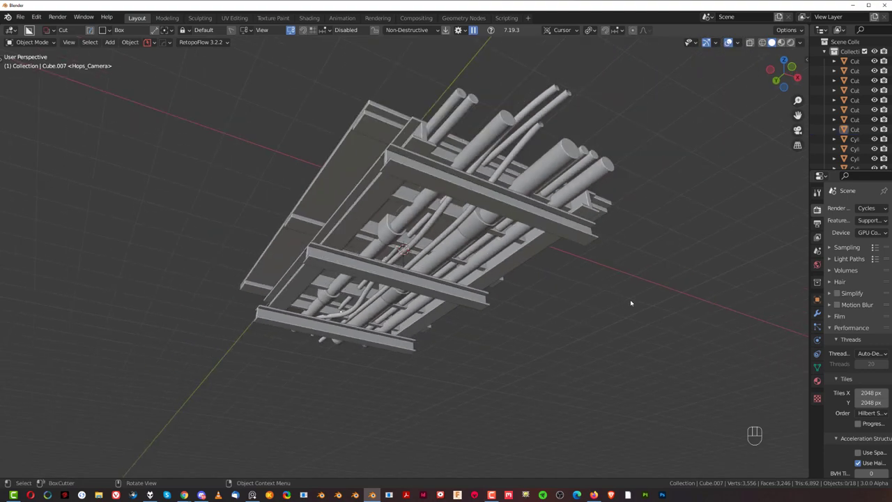
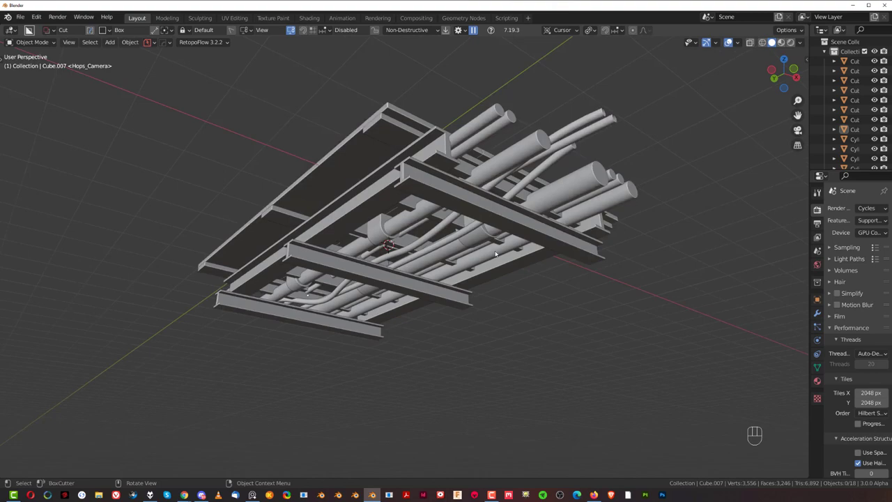
# - Orbit around the floor structure to inspect it from several angles
pyautogui.moveTo(481, 231); pyautogui.dragTo(496, 251)
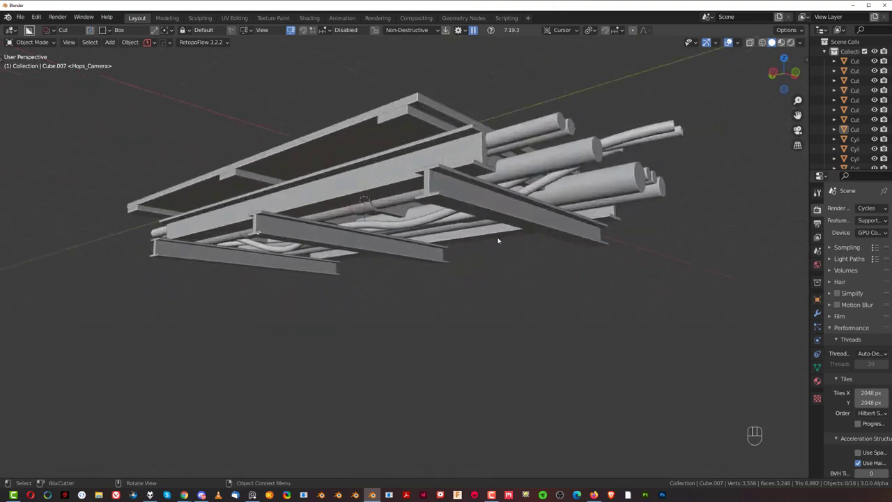
pyautogui.moveTo(467, 220); pyautogui.dragTo(445, 210)
pyautogui.moveTo(433, 216); pyautogui.dragTo(506, 243)
pyautogui.moveTo(473, 230); pyautogui.dragTo(499, 232)
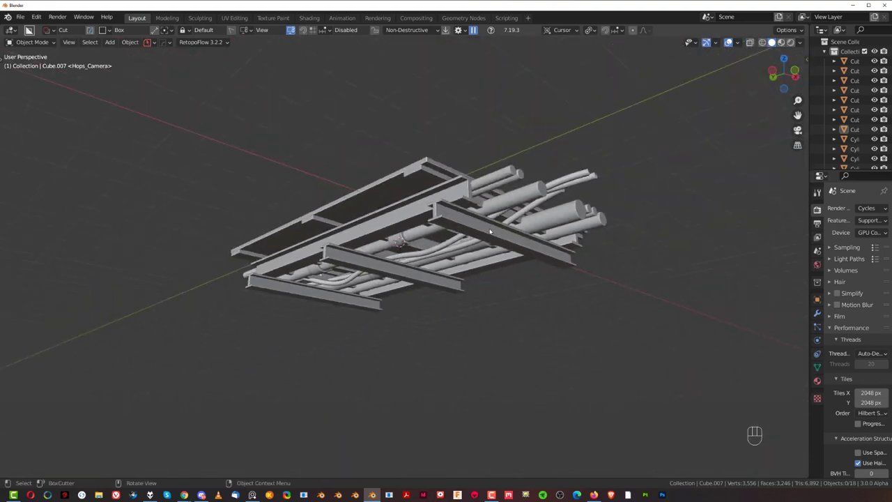
pyautogui.moveTo(467, 231); pyautogui.dragTo(482, 208)
pyautogui.press('KP_5')
pyautogui.moveTo(464, 221); pyautogui.dragTo(397, 257)
pyautogui.moveTo(456, 204); pyautogui.dragTo(446, 184)
pyautogui.moveTo(427, 250); pyautogui.dragTo(397, 290)
pyautogui.press('KP_5')
pyautogui.moveTo(450, 244); pyautogui.dragTo(482, 238)
# - Switch to a straight-on front view and select one of the I-beams
pyautogui.press('`')
pyautogui.press('KP_5')
pyautogui.click(420, 251)
# - Duplicate the I-beam, uniquify it via HardOps Operations and move it below the bottom plate
pyautogui.press('shift+d')
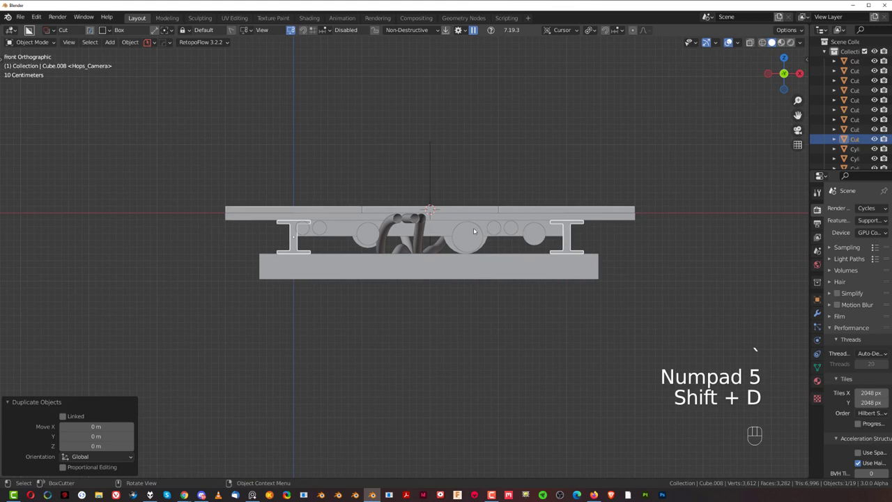
pyautogui.press('q')
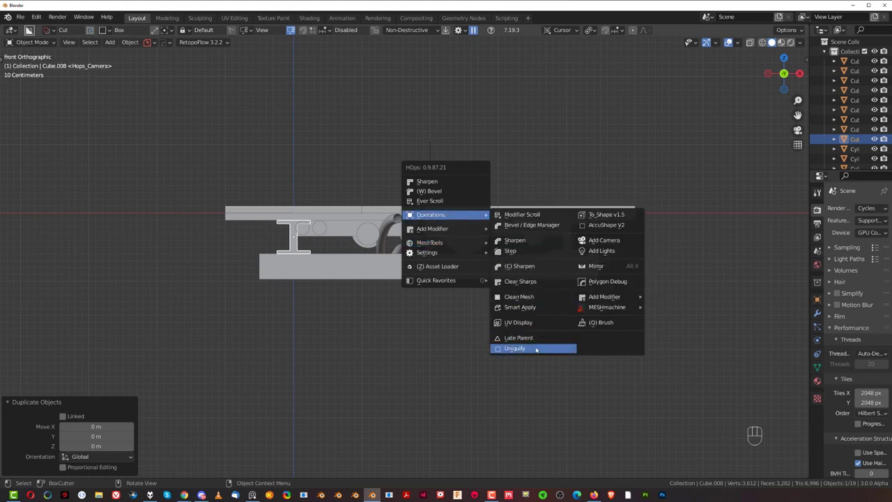
pyautogui.press('g')
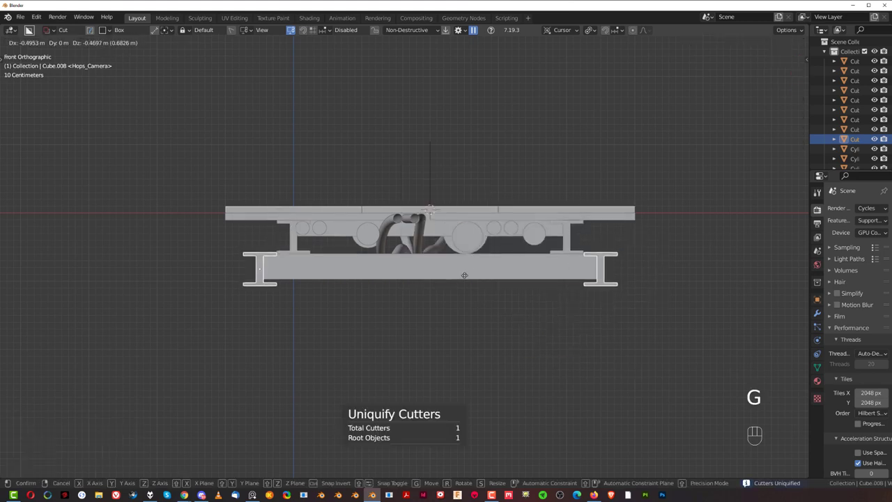
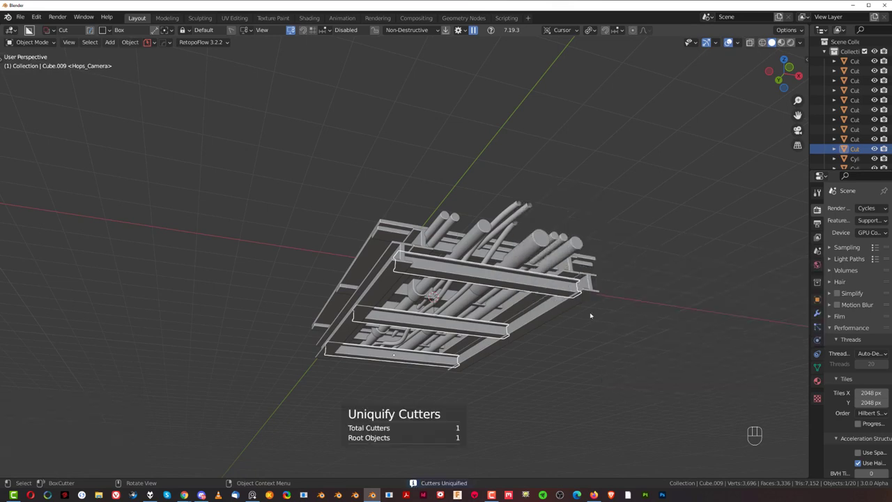
# - Remove the Hops_Mirror modifier from the new beam in the HOps Helper
pyautogui.press('ctrl+`')
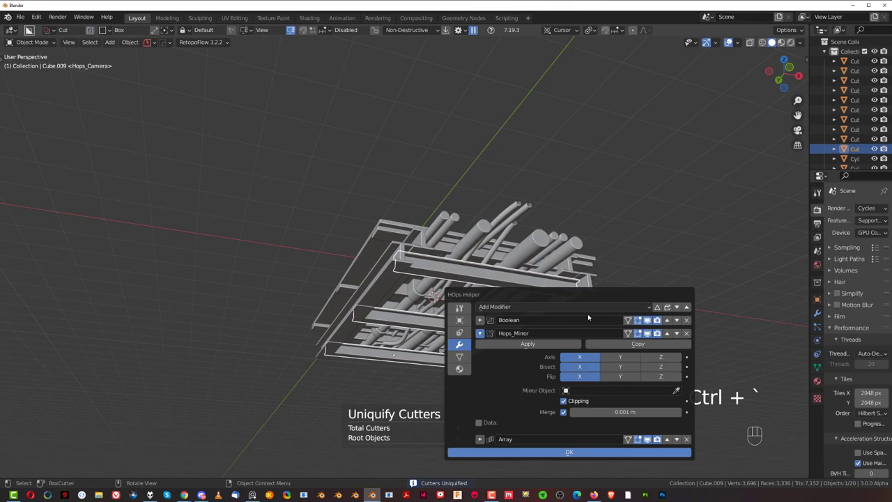
pyautogui.press('`')
pyautogui.press('`')
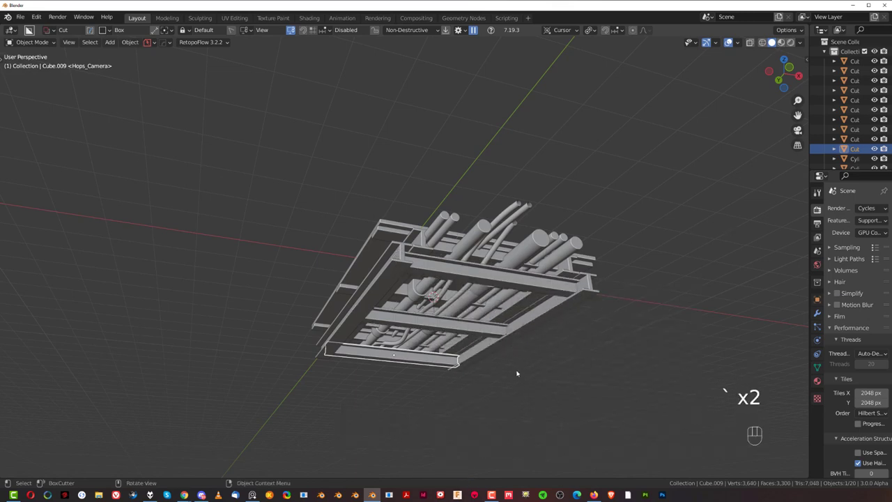
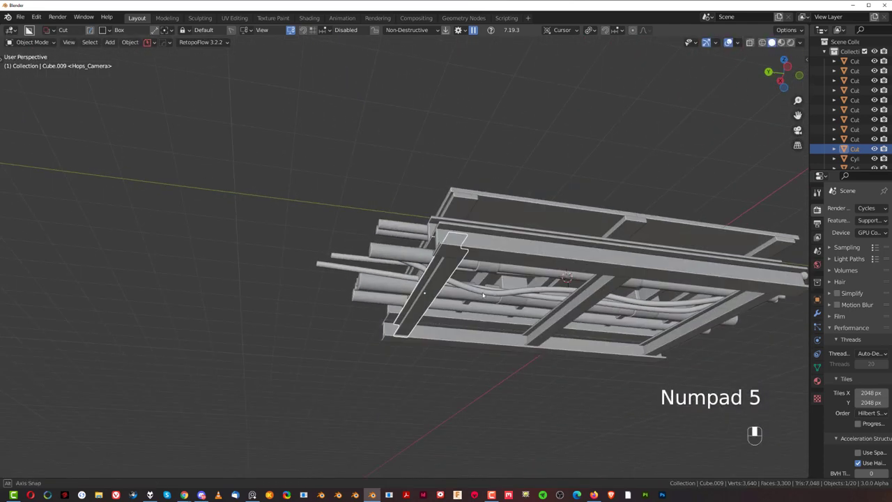
# - Narrow and lengthen the beam copy, rotate it about 40° into a diagonal brace and position it
pyautogui.press('s')
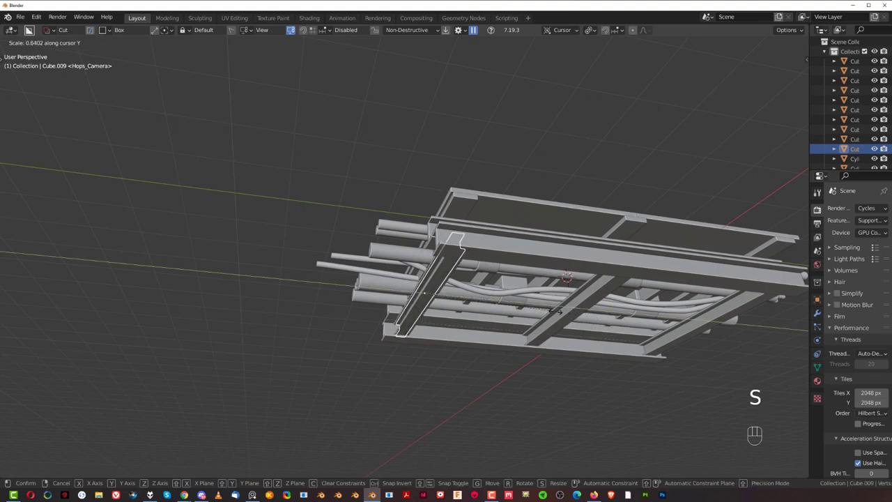
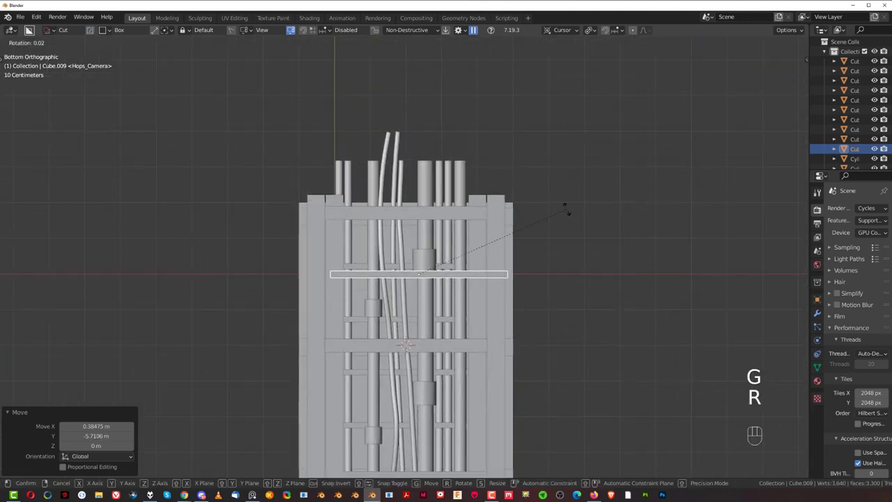
pyautogui.press('g')
pyautogui.press('s')
pyautogui.press('g')
pyautogui.press('r')
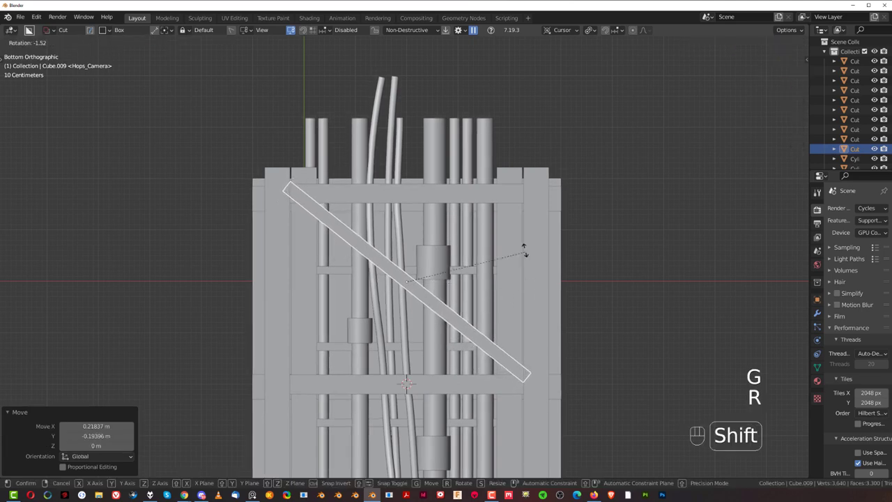
pyautogui.press('g')
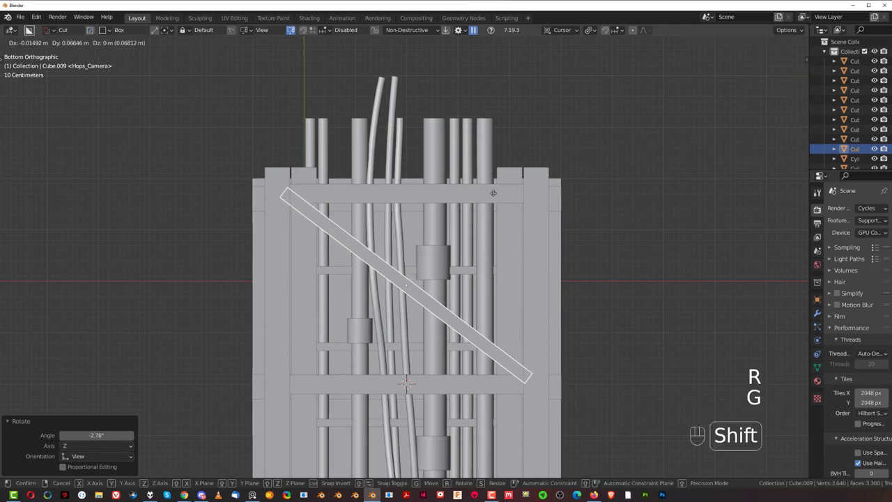
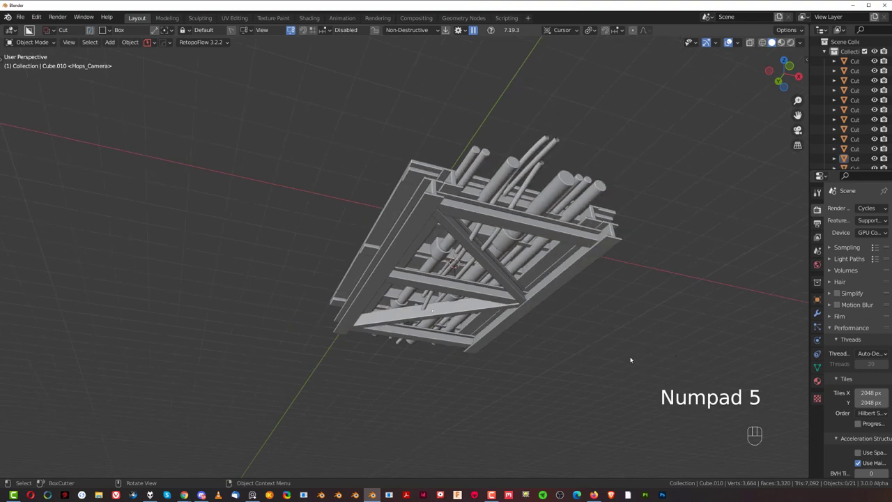
# - Zoom in under the braces and enter edit mode on a cable's control points
pyautogui.moveTo(568, 301); pyautogui.dragTo(534, 281)
pyautogui.moveTo(522, 258); pyautogui.dragTo(533, 272)
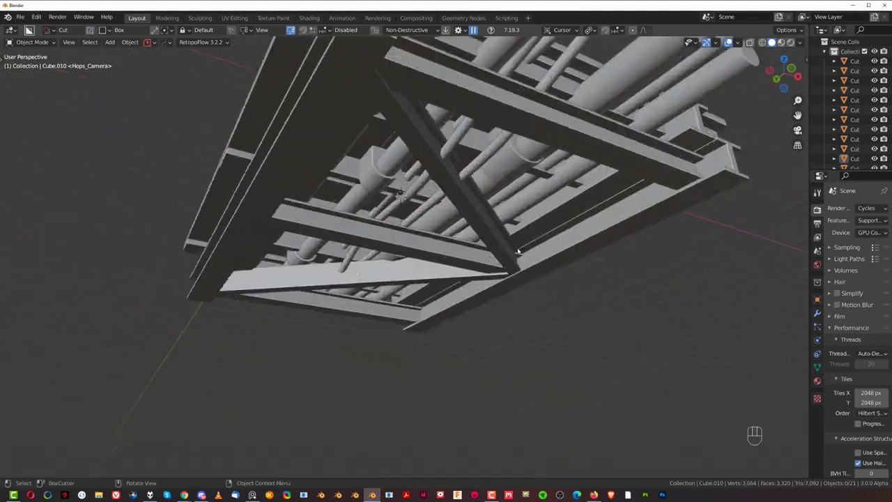
pyautogui.middleClick(517, 219)
pyautogui.middleClick(439, 159)
pyautogui.moveTo(471, 219); pyautogui.dragTo(456, 209)
pyautogui.press('Tab')
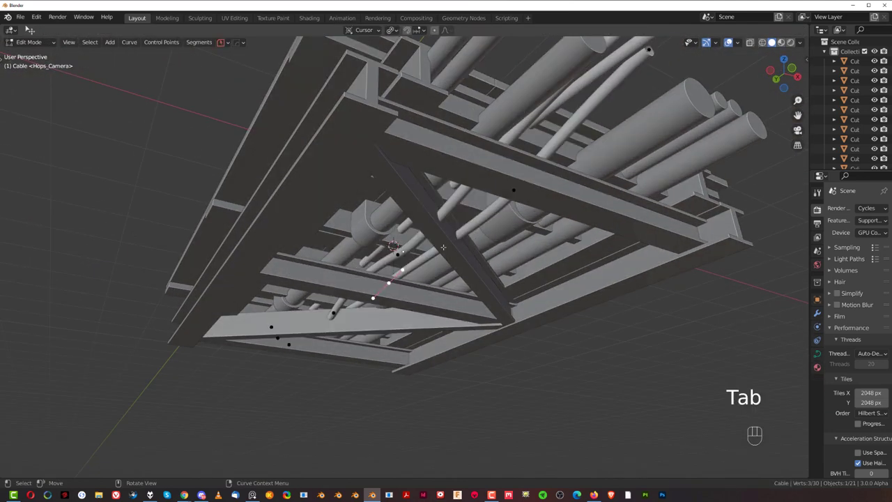
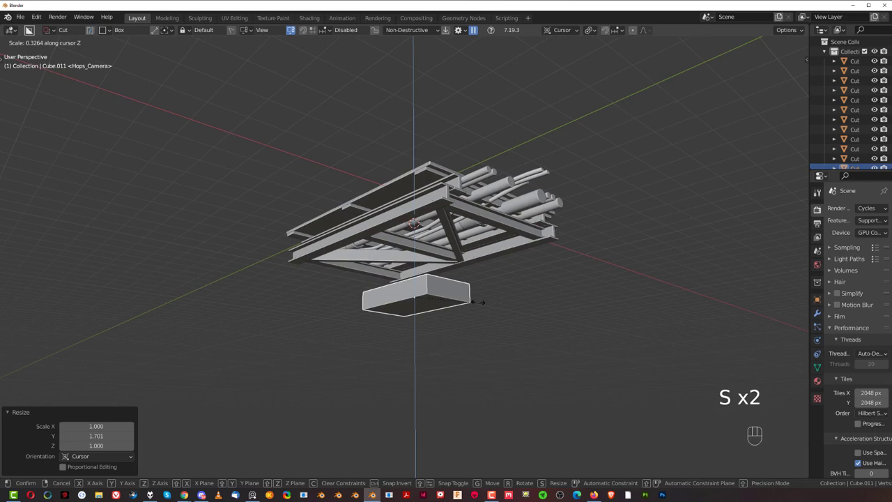
# - Scale the flat light pad, rotate it a quarter turn and move it toward the frame's edge
pyautogui.press('s')
pyautogui.press('`')
pyautogui.press('KP_5')
pyautogui.press('`')
pyautogui.press('`')
pyautogui.press('`')
pyautogui.press('r')
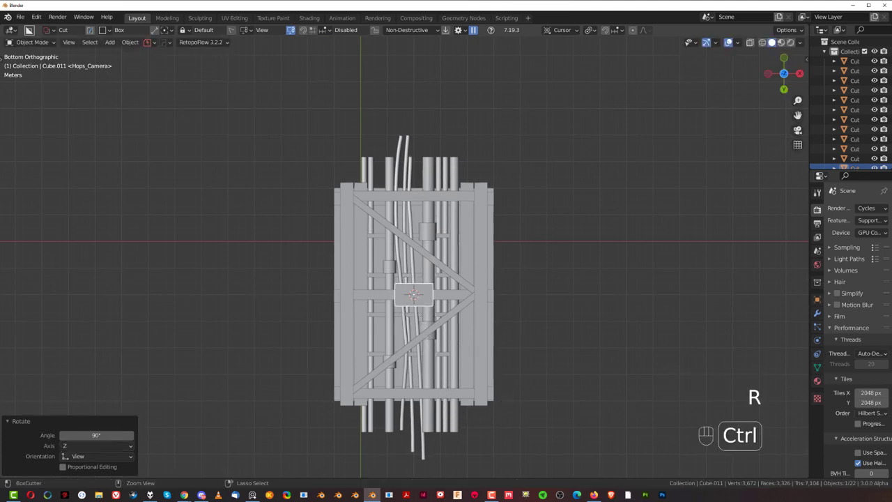
pyautogui.press('r')
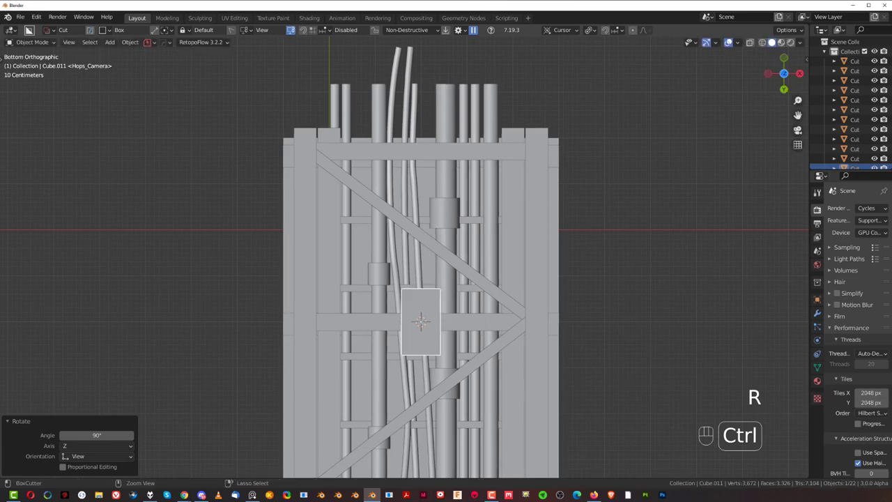
pyautogui.press('g')
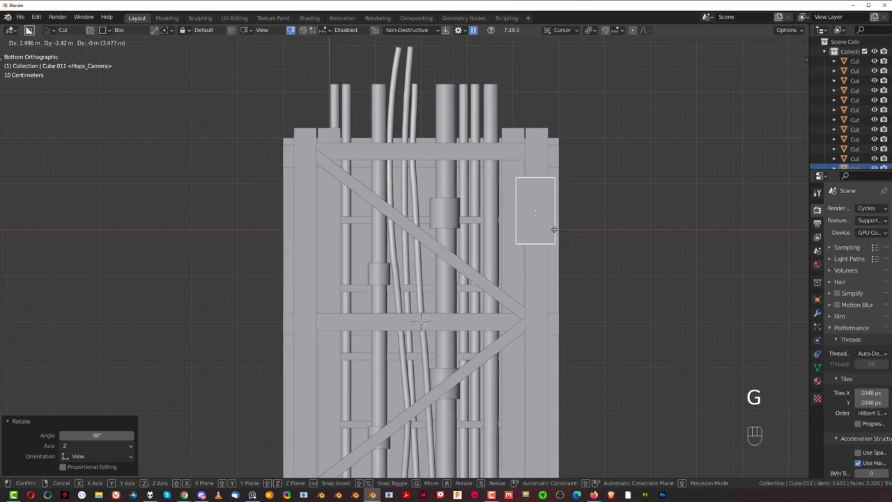
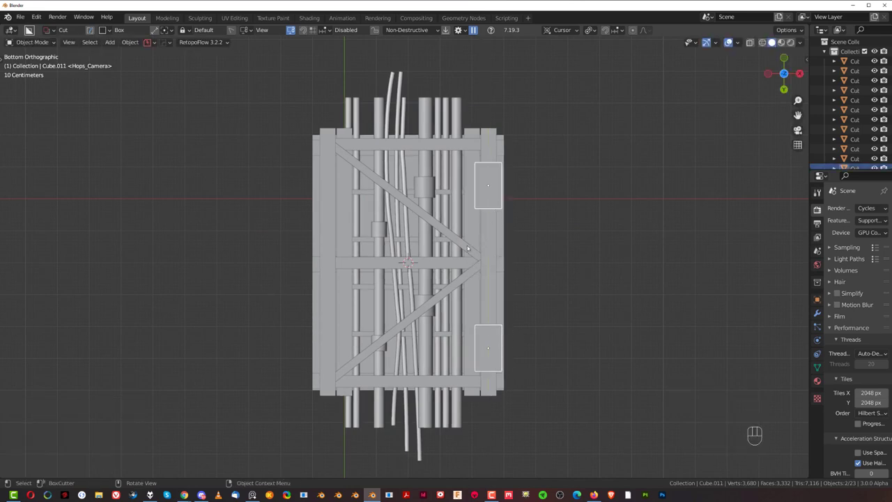
# - Mirror the pad with Alt+X into four corner pads under the frame
pyautogui.press('alt+x')
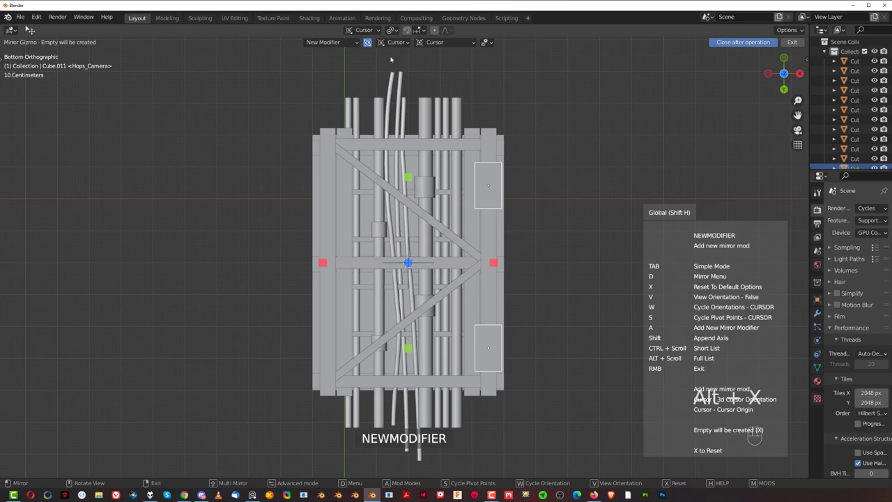
pyautogui.click(494, 263)
pyautogui.moveTo(512, 226); pyautogui.dragTo(539, 308)
pyautogui.press('KP_5')
# - Lower the pads below the frame and narrow them to 0.679 along X
pyautogui.moveTo(500, 328); pyautogui.dragTo(479, 356)
pyautogui.press('g')
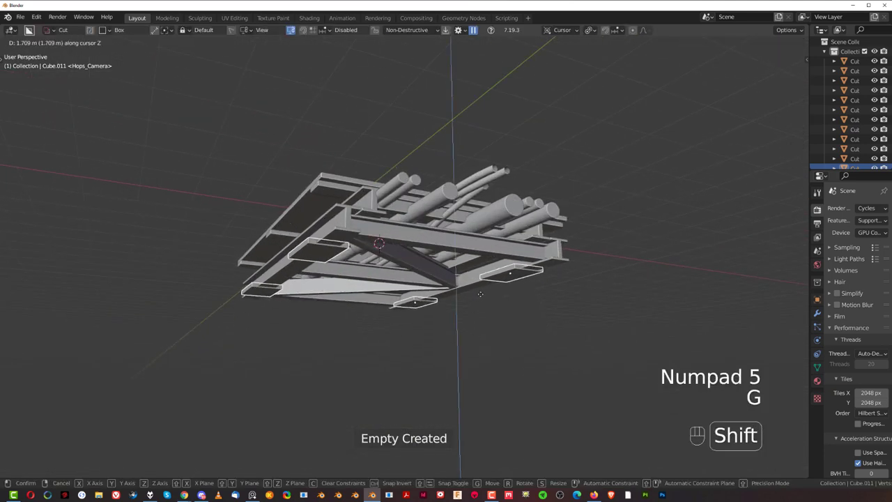
pyautogui.press('`')
pyautogui.press('KP_5')
pyautogui.moveTo(420, 293); pyautogui.dragTo(430, 308)
pyautogui.moveTo(417, 281); pyautogui.dragTo(439, 366)
pyautogui.press('KP_5')
pyautogui.moveTo(531, 320); pyautogui.dragTo(529, 267)
pyautogui.press('s')
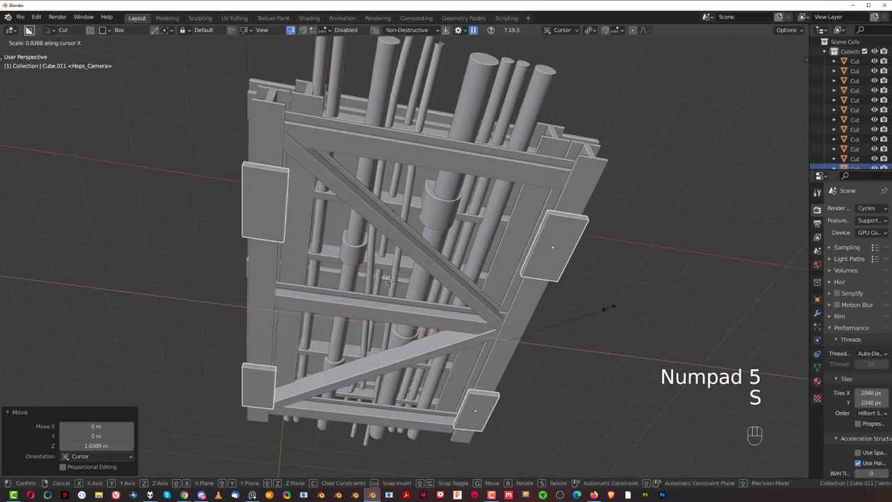
pyautogui.moveTo(408, 304); pyautogui.dragTo(462, 339)
pyautogui.middleClick(465, 308)
pyautogui.press('g')
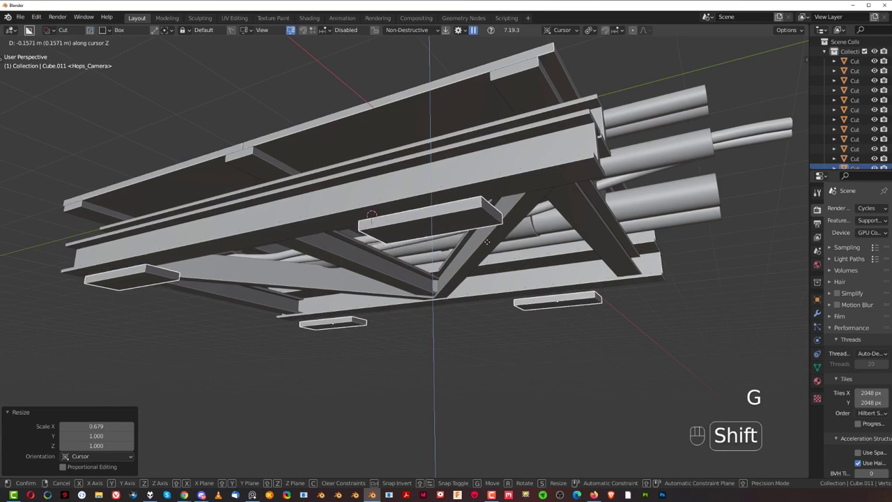
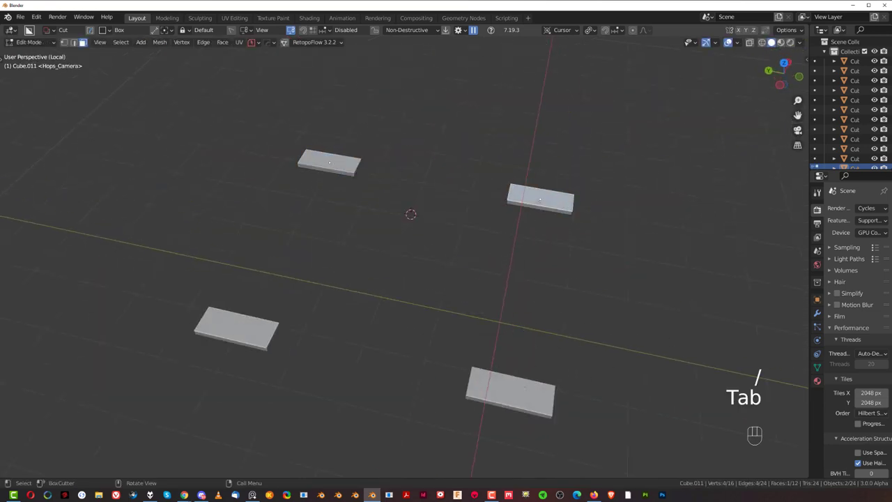
# - Inset and extrude the pads' top faces, scaling them to 0.835 into raised tapered blocks
pyautogui.press('shift+i')
pyautogui.press('e')
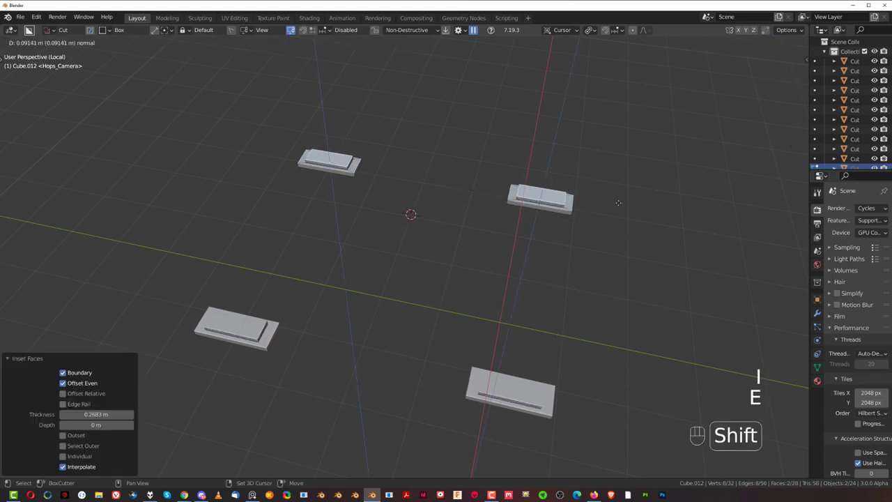
pyautogui.press('s')
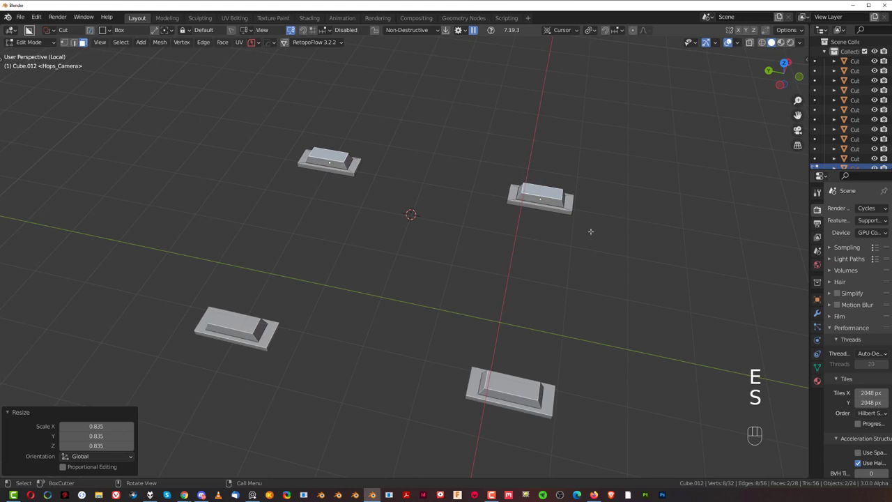
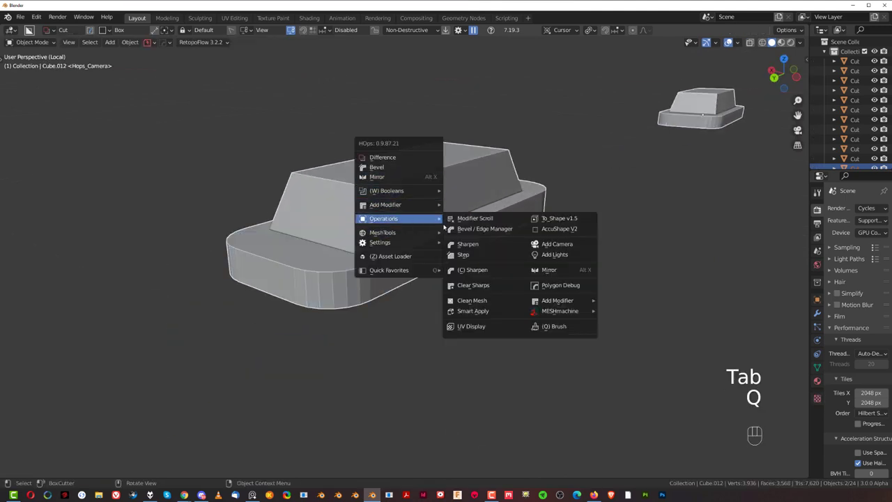
# - Run HardOps Clean Mesh on the pad
pyautogui.press('Tab')
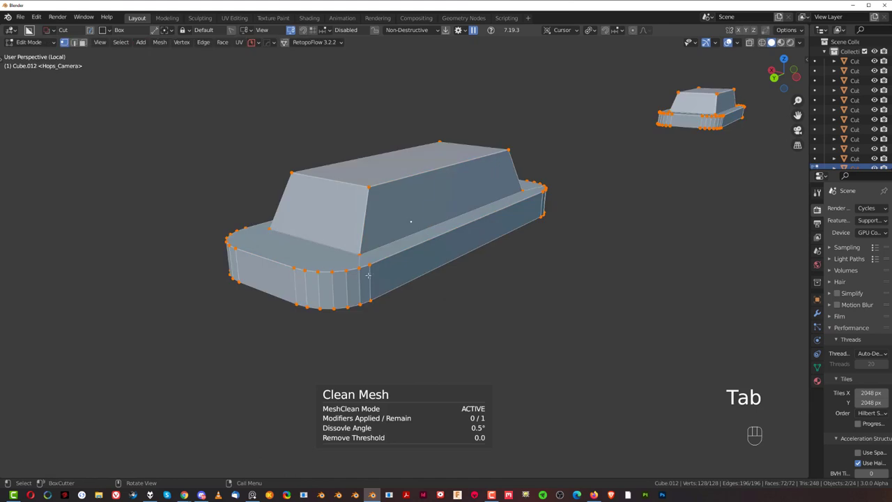
pyautogui.press('Tab')
pyautogui.press('q')
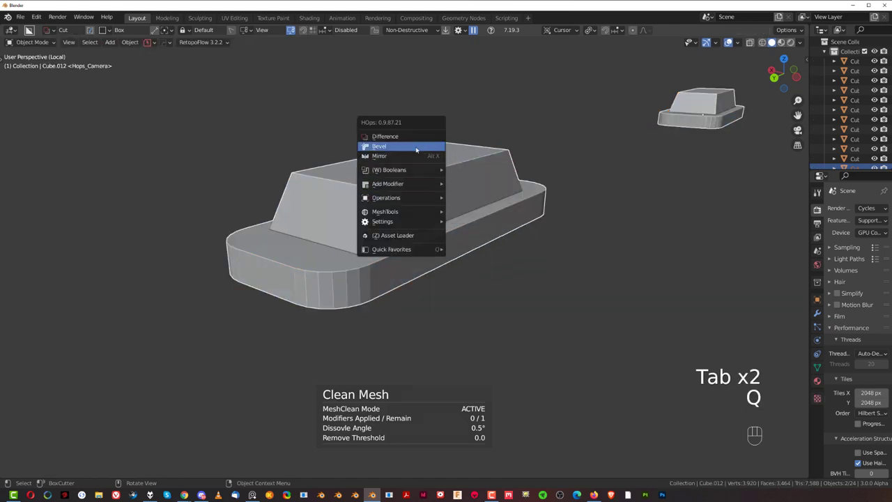
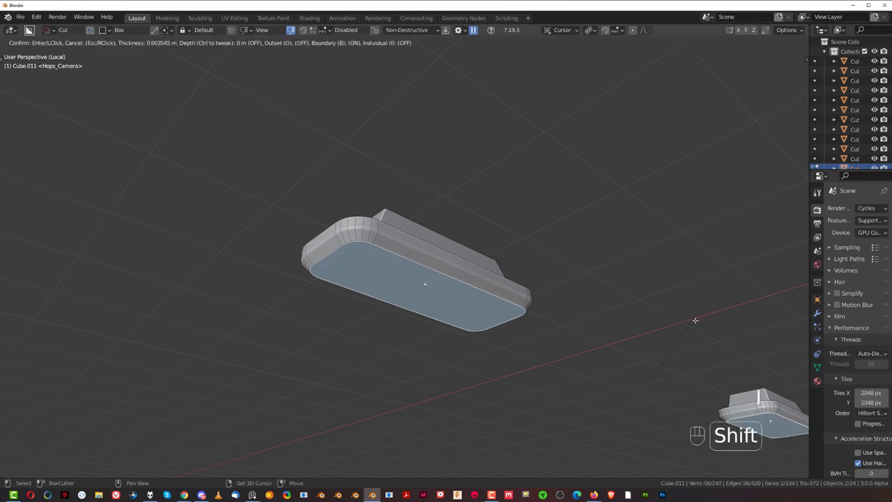
# - Inset the pad's underside twice and push the inner face inward into a stepped recessed panel
pyautogui.press('r')
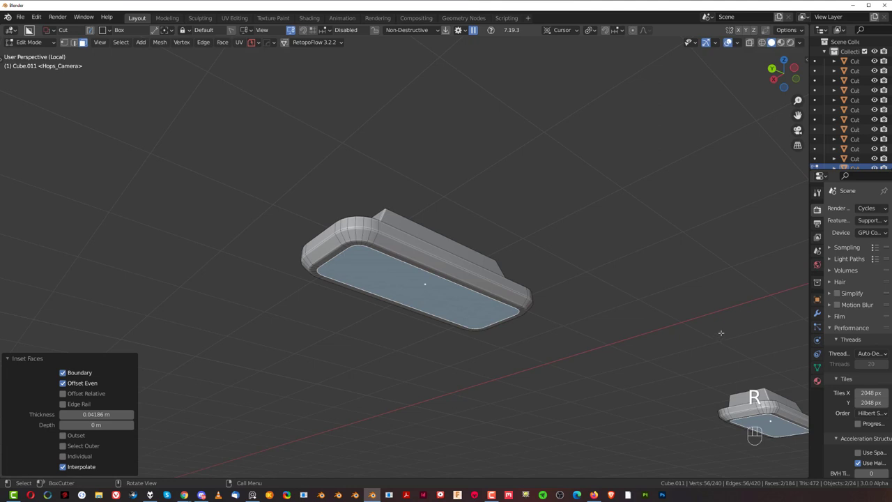
pyautogui.press('e')
pyautogui.press('s')
pyautogui.press('i')
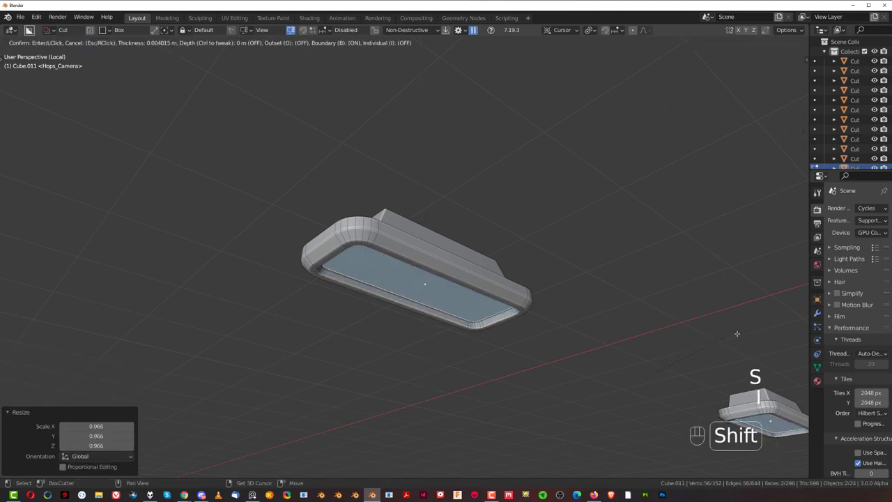
pyautogui.press('e')
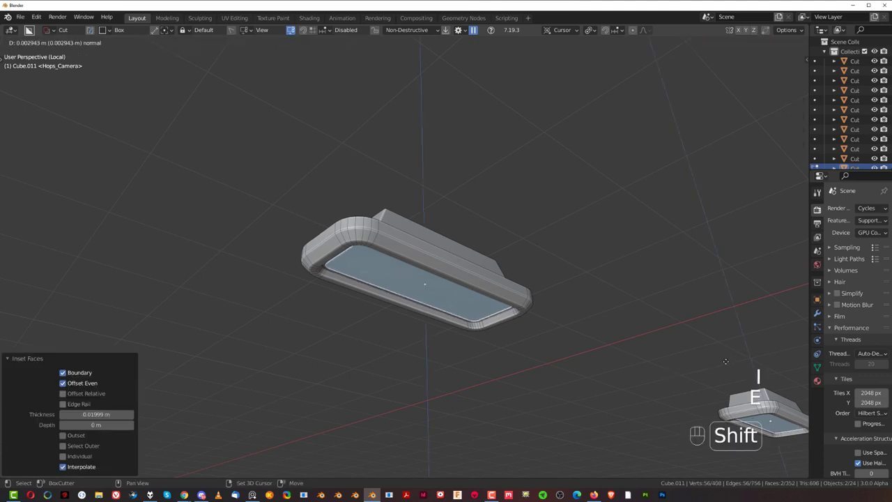
pyautogui.press('s')
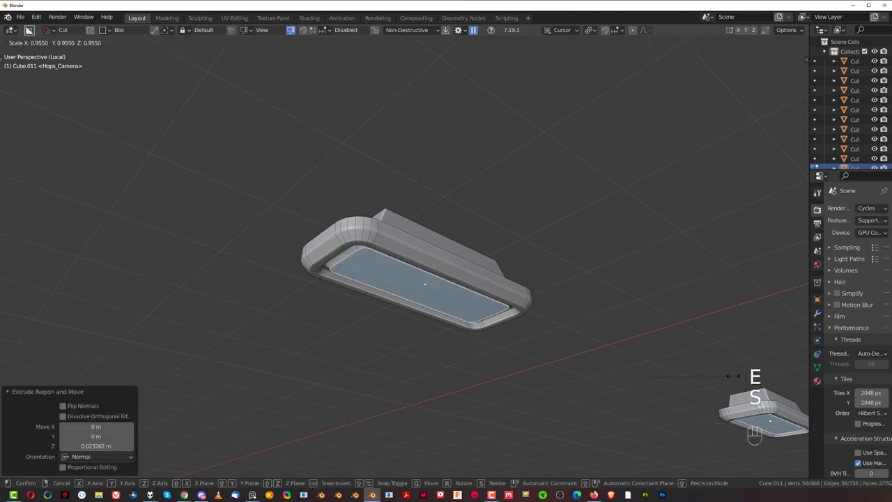
pyautogui.press('Tab')
pyautogui.moveTo(558, 250); pyautogui.dragTo(547, 255)
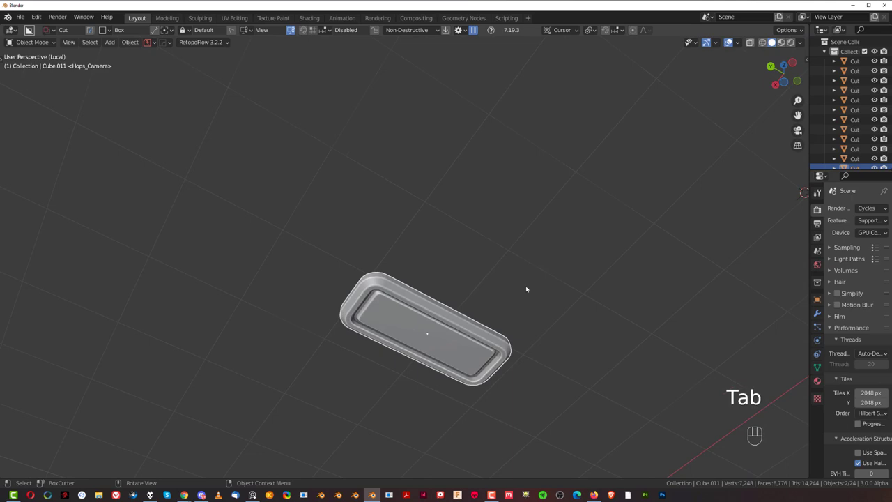
pyautogui.press('q')
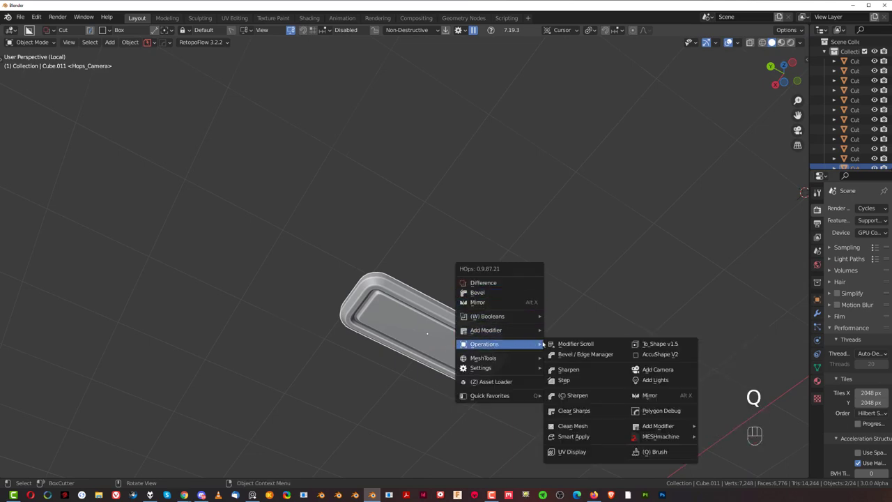
# - Exit local view and orbit under the full structure to inspect the pads
pyautogui.press('shift+/')
pyautogui.middleClick(545, 216)
pyautogui.moveTo(519, 223); pyautogui.dragTo(507, 224)
pyautogui.middleClick(526, 305)
pyautogui.moveTo(504, 222); pyautogui.dragTo(514, 186)
pyautogui.moveTo(499, 212); pyautogui.dragTo(501, 232)
# - Move two selected pipes up slightly
pyautogui.click(395, 241)
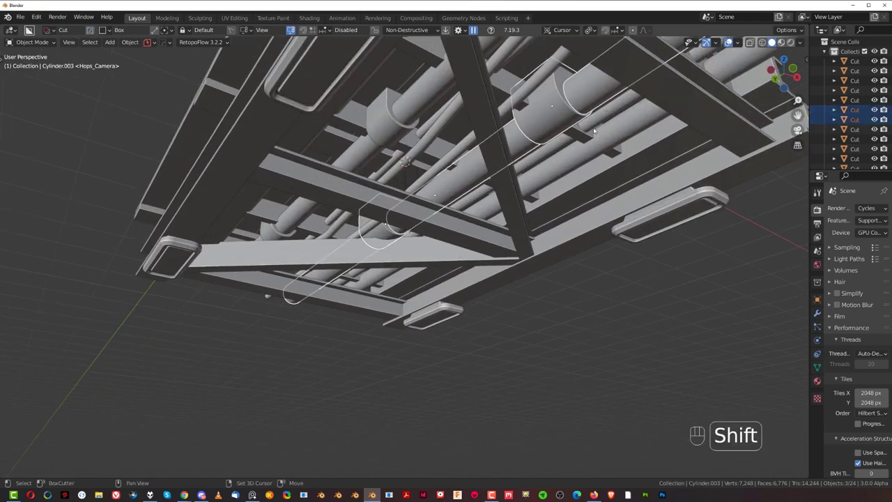
pyautogui.press('g')
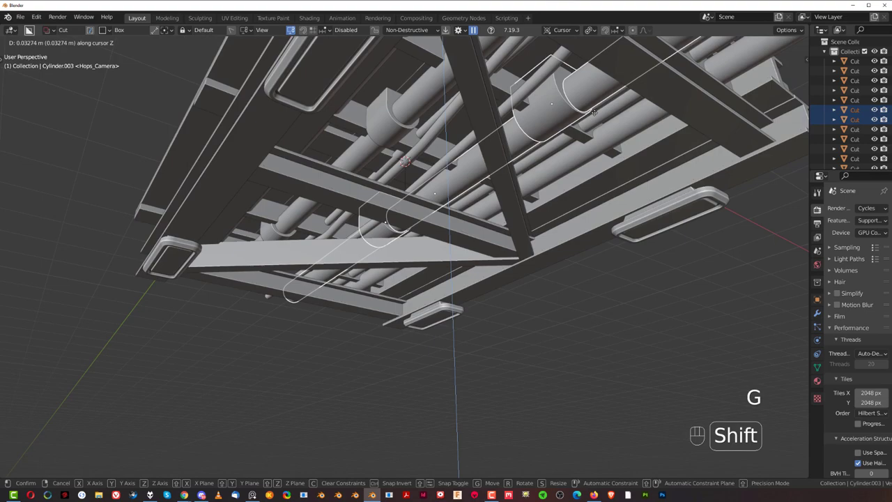
pyautogui.click(598, 267)
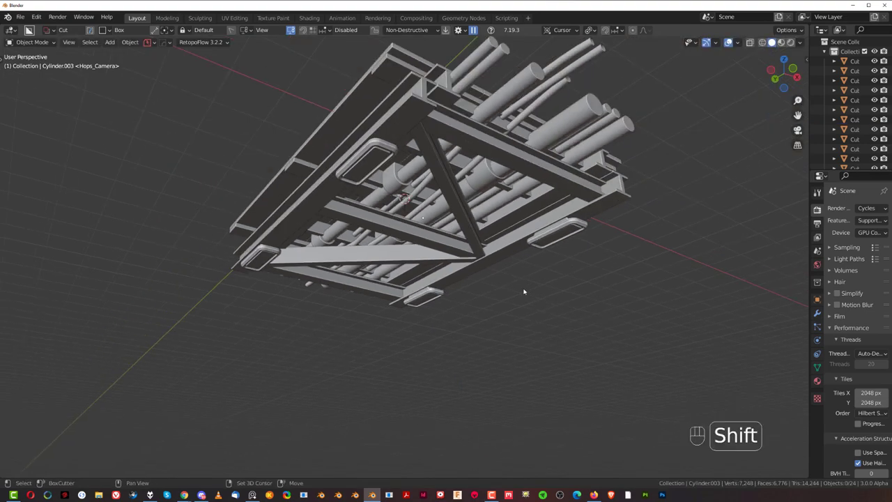
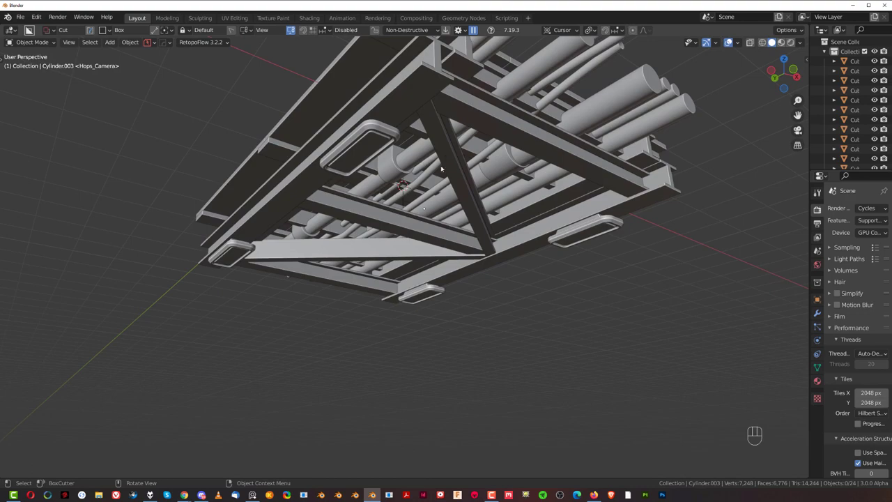
# - Switch to a straight-on back orthographic view of the frame
pyautogui.moveTo(452, 205); pyautogui.dragTo(462, 207)
pyautogui.moveTo(505, 225); pyautogui.dragTo(485, 247)
pyautogui.moveTo(464, 232); pyautogui.dragTo(487, 261)
pyautogui.moveTo(471, 246); pyautogui.dragTo(477, 264)
pyautogui.press('`')
pyautogui.press('KP_5')
# - Browse the KIT OPS inserts library and add a Flange_Cap insert in front view
pyautogui.middleClick(433, 226)
pyautogui.press('q')
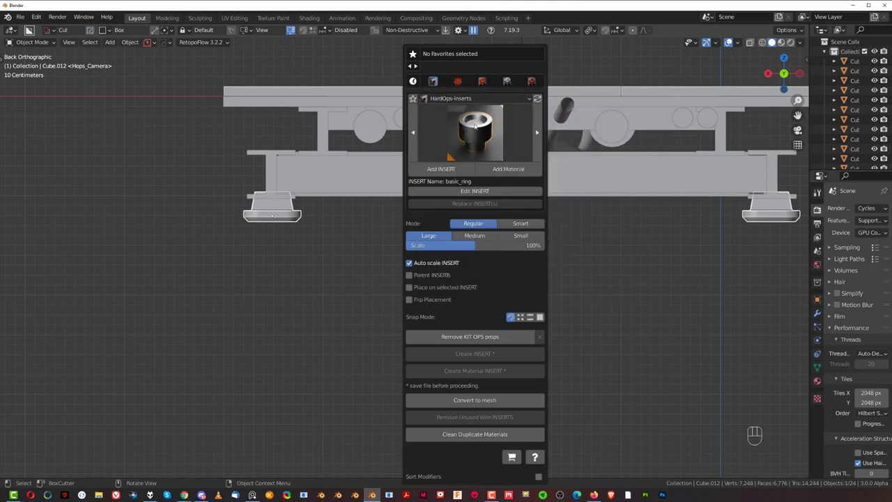
pyautogui.press('q')
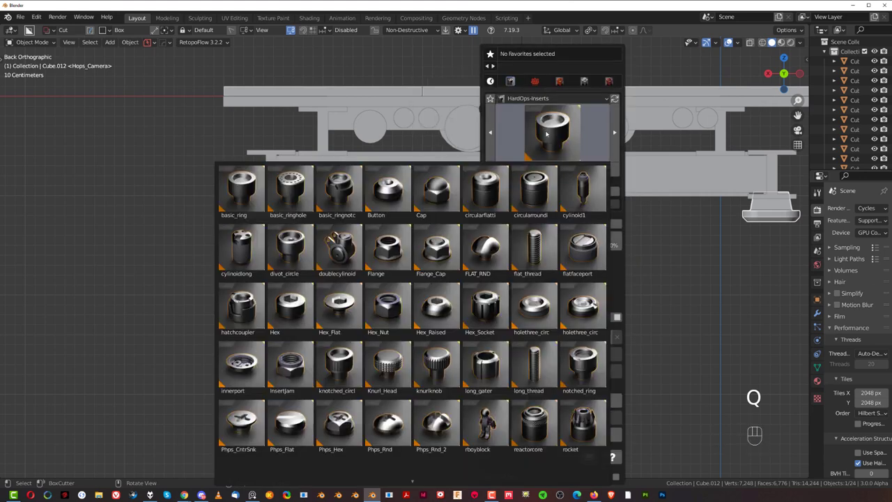
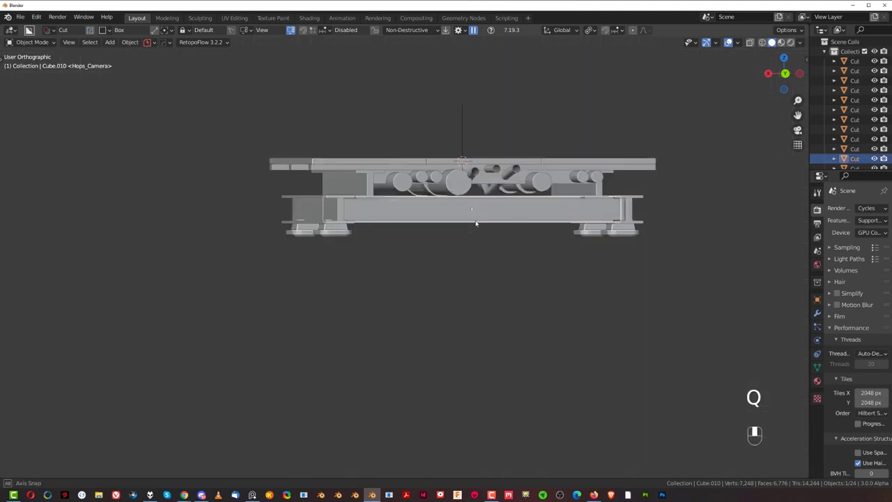
pyautogui.press('KP_5')
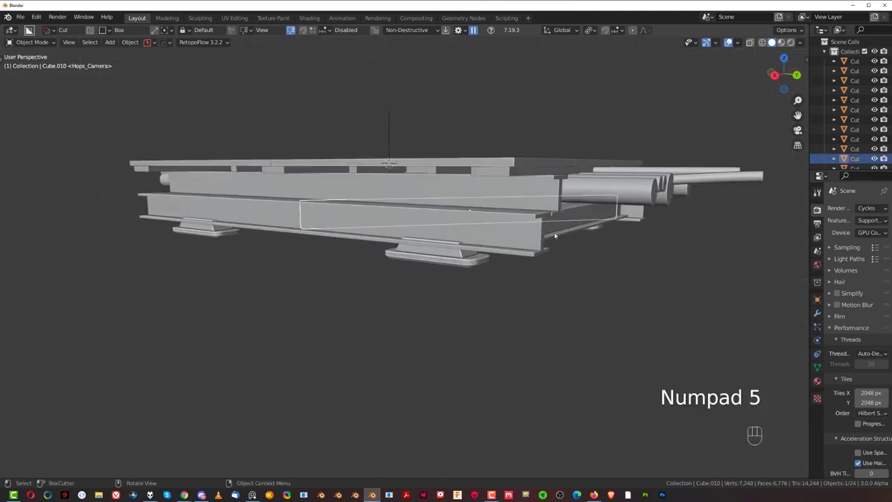
pyautogui.moveTo(552, 234); pyautogui.dragTo(522, 223)
pyautogui.press('`')
pyautogui.press('KP_5')
pyautogui.press('q')
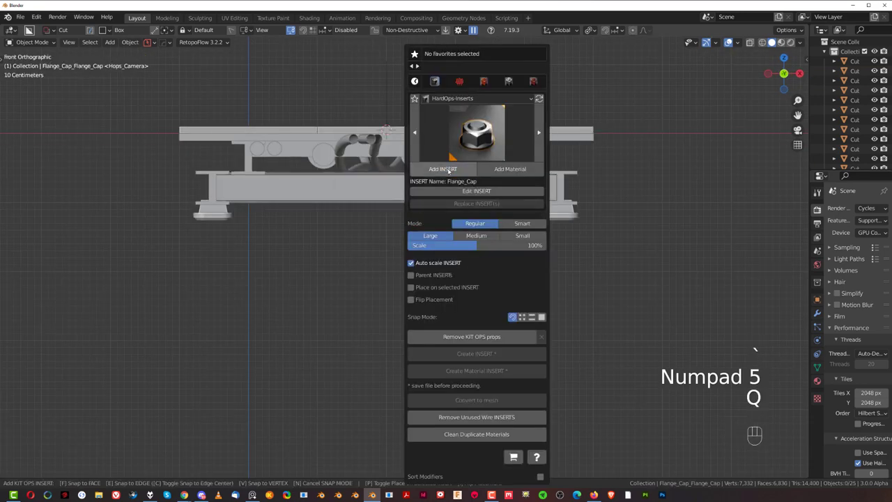
# - Shrink the flange cap and move it onto the beam's front plate
pyautogui.press('s')
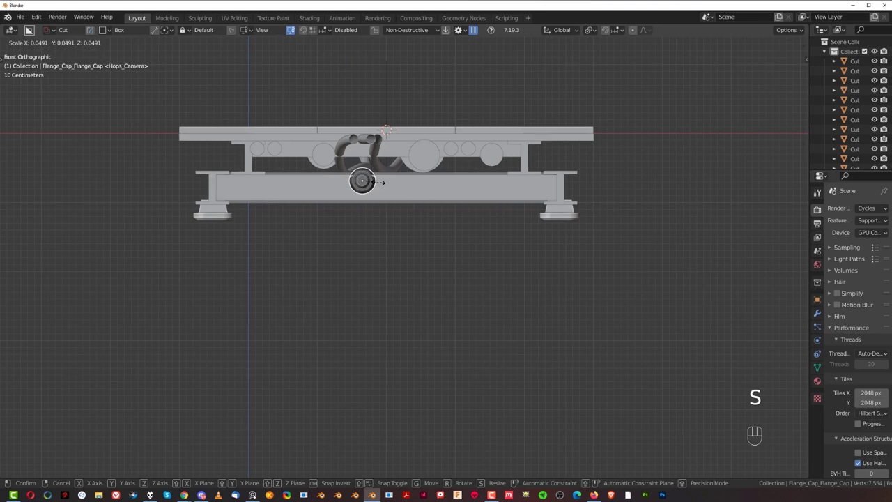
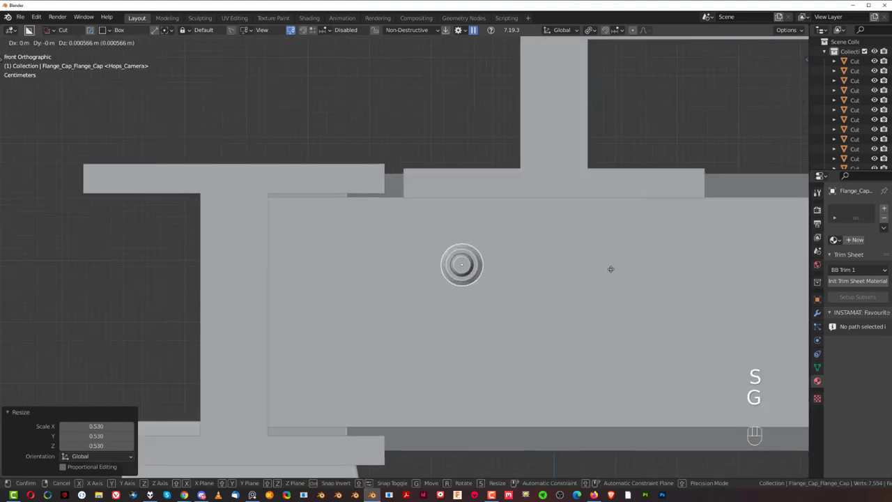
pyautogui.press('s')
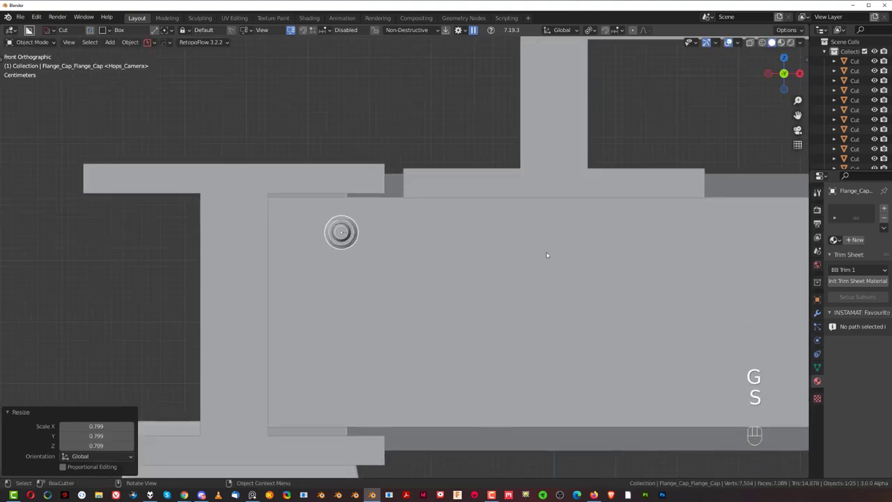
pyautogui.press('g')
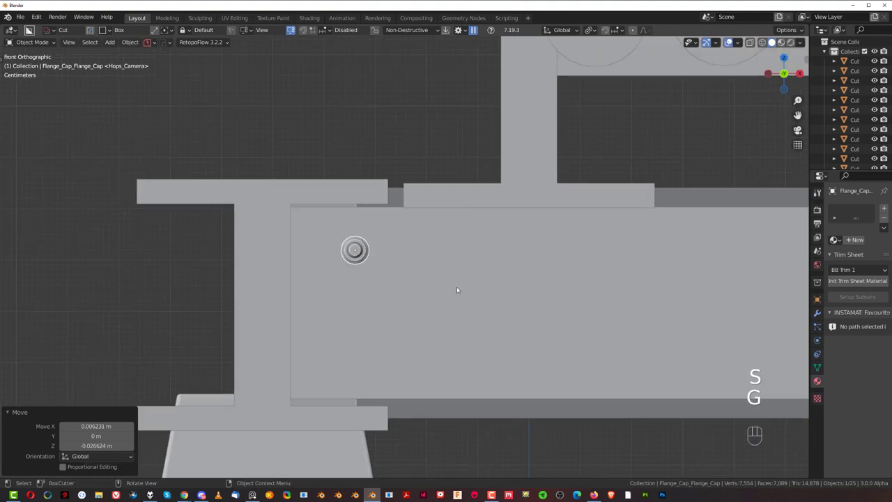
# - Duplicate the flange cap into seven bolt heads in two staggered rows
pyautogui.press('shift+d')
pyautogui.press('shift+d')
pyautogui.press('shift+d')
pyautogui.press('shift+d')
pyautogui.press('shift+d')
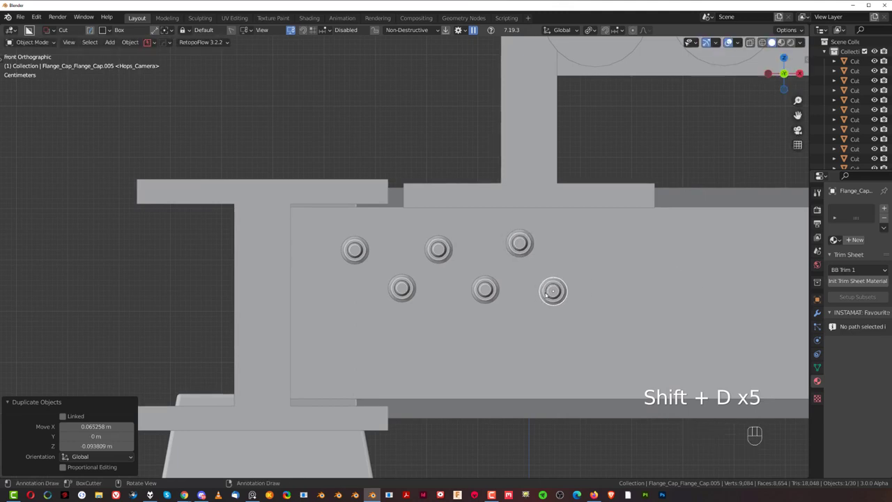
pyautogui.press('shift+d')
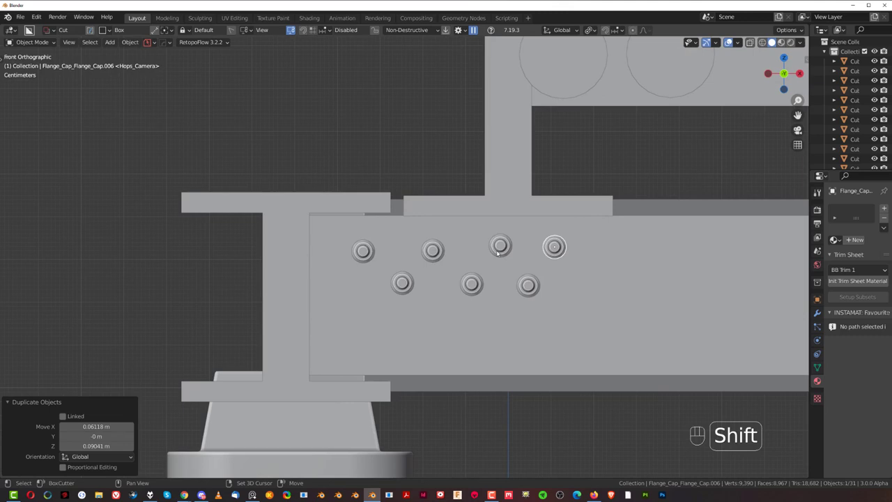
# - Select the bolts, check HardOps preferences and try Ctrl+J to join them
pyautogui.click(441, 252)
pyautogui.click(362, 254)
pyautogui.press('ctrl+j')
pyautogui.press('ctrl+k')
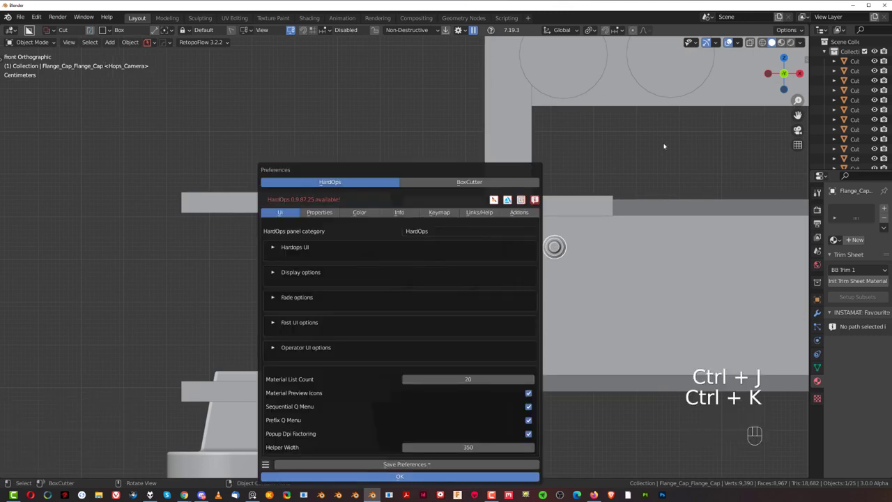
pyautogui.press('ctrl+j')
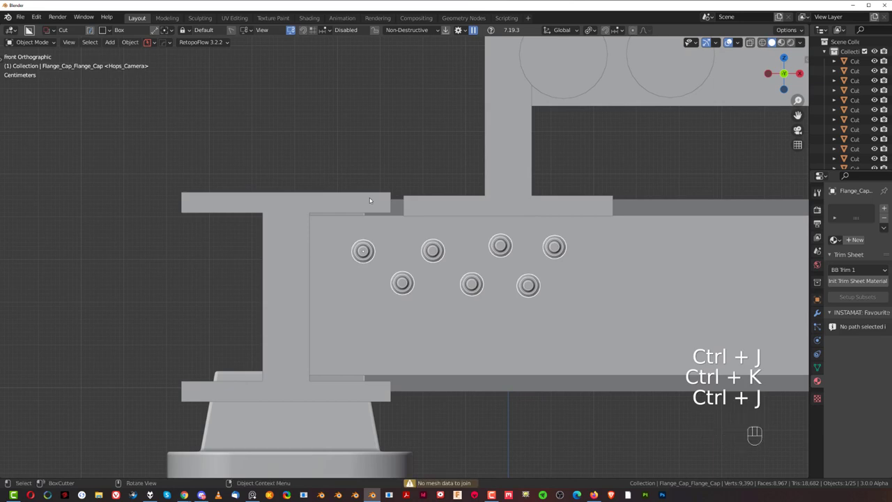
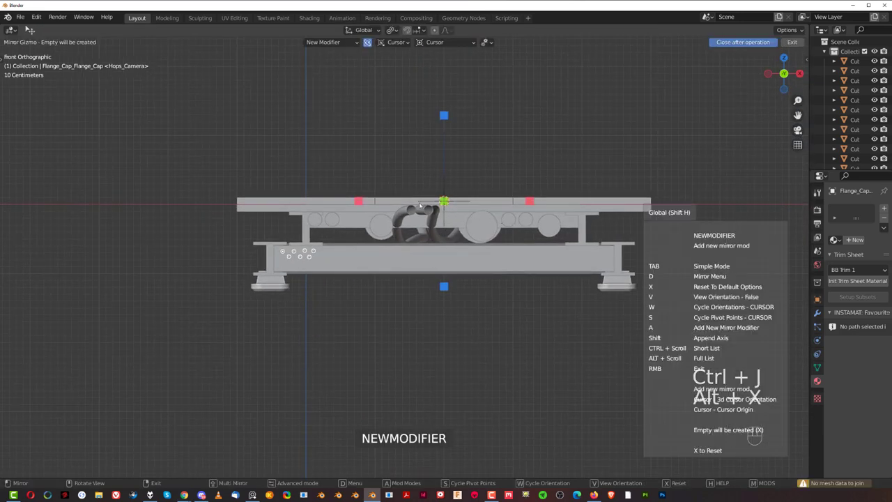
# - Mirror the bolt group onto the beam's opposite end with the HardOps mirror gizmo
pyautogui.click(358, 199)
pyautogui.moveTo(380, 123); pyautogui.dragTo(164, 175)
pyautogui.click(196, 159)
# - From below, give the long I-beam a 30° HardOps bevel
pyautogui.moveTo(285, 162); pyautogui.dragTo(312, 159)
pyautogui.press('KP_5')
pyautogui.moveTo(448, 180); pyautogui.dragTo(467, 160)
pyautogui.middleClick(464, 186)
pyautogui.moveTo(442, 184); pyautogui.dragTo(430, 183)
pyautogui.middleClick(452, 196)
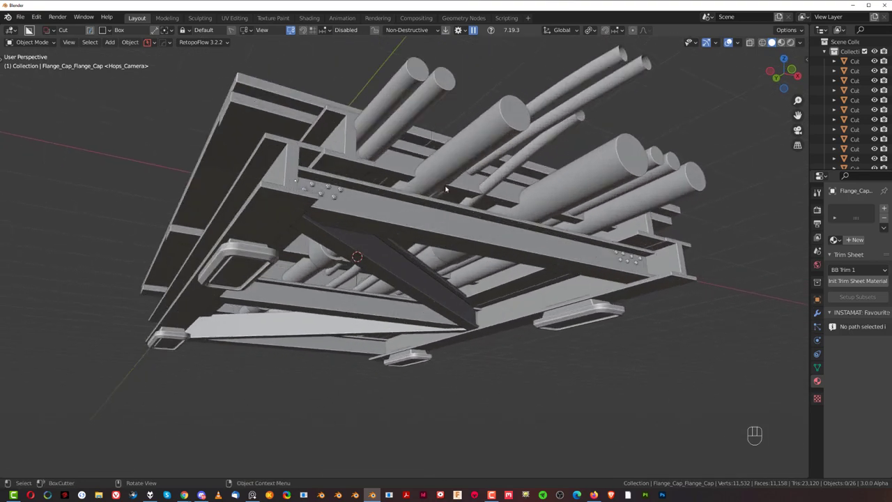
pyautogui.middleClick(434, 184)
pyautogui.click(324, 161)
pyautogui.press('q')
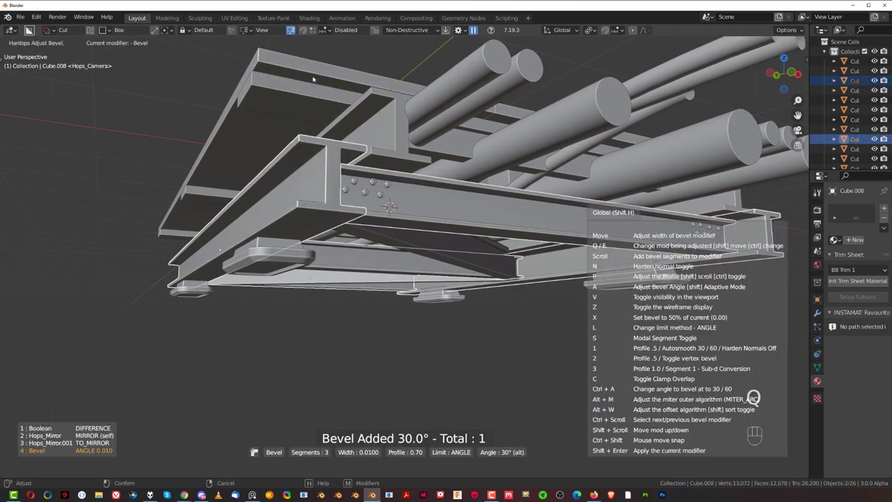
pyautogui.click(381, 110)
pyautogui.press('shift+q')
pyautogui.moveTo(414, 222); pyautogui.dragTo(413, 183)
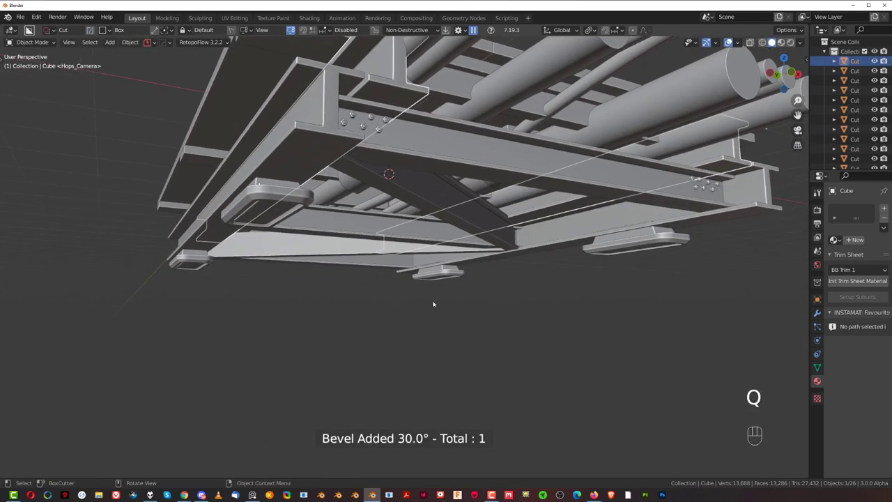
# - Give the light pad frame a HardOps Blank Material (Alt+M)
pyautogui.middleClick(495, 270)
pyautogui.moveTo(498, 236); pyautogui.dragTo(500, 224)
pyautogui.middleClick(484, 226)
pyautogui.moveTo(485, 216); pyautogui.dragTo(516, 234)
pyautogui.moveTo(514, 228); pyautogui.dragTo(524, 234)
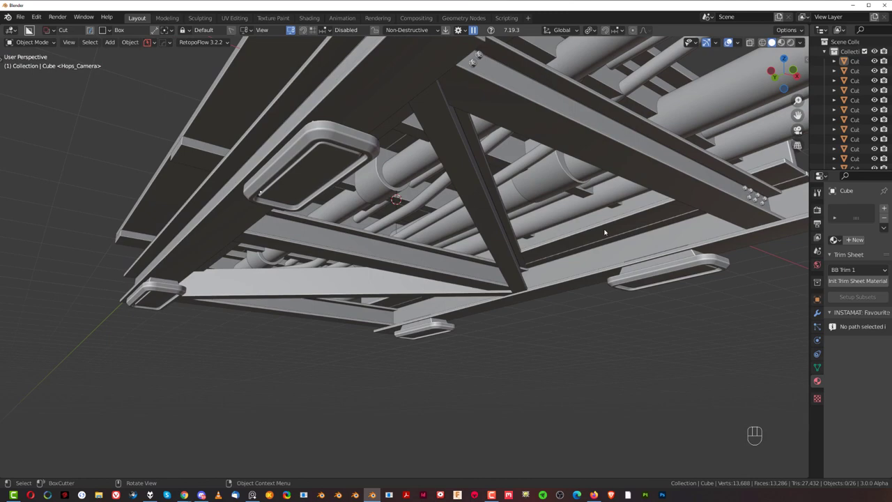
pyautogui.press('a')
pyautogui.press('alt+m')
# - Give the diagonal brace a blank material and switch the viewport to Material Preview shading
pyautogui.click(337, 166)
pyautogui.click(453, 152)
pyautogui.press('alt+m')
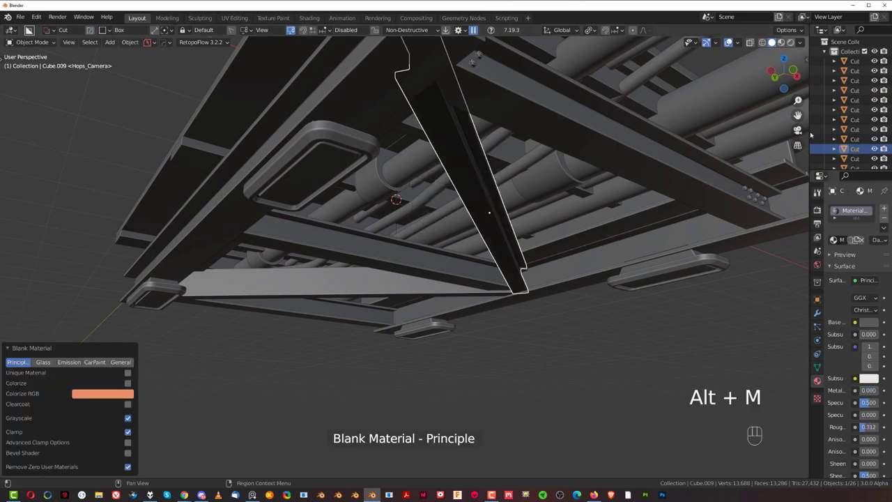
pyautogui.click(800, 44)
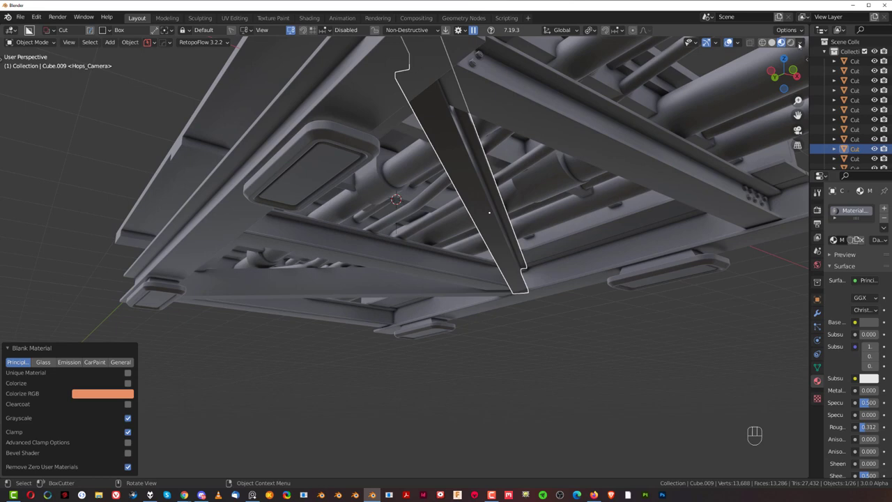
# - Give the brace and the two main beams their own blank dark-grey materials
pyautogui.moveTo(801, 43); pyautogui.dragTo(281, 283)
pyautogui.click(497, 200)
pyautogui.click(454, 163)
pyautogui.click(448, 174)
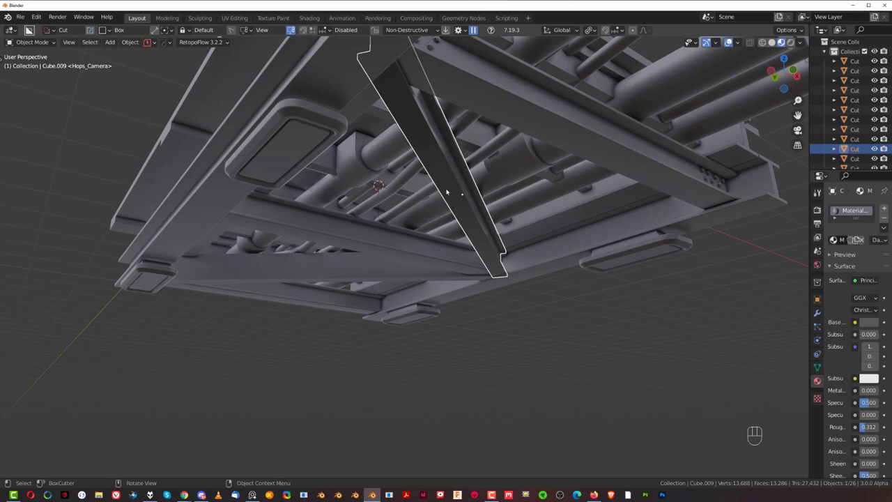
pyautogui.press('alt+m')
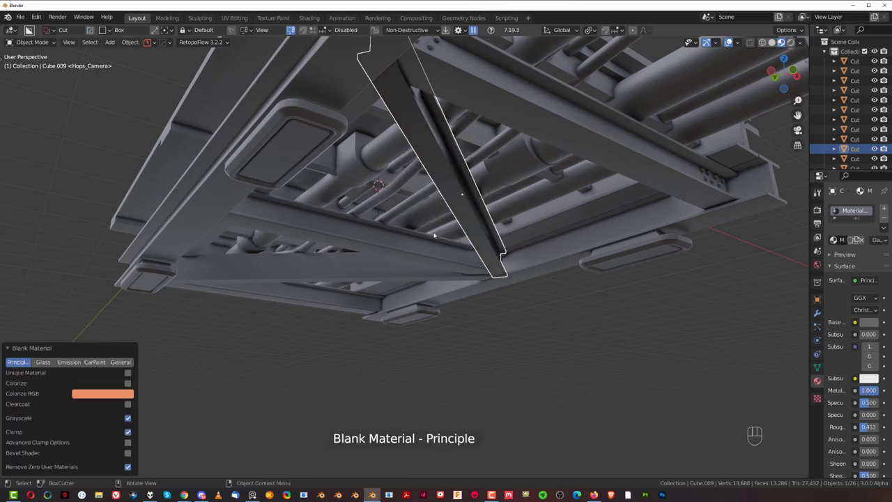
pyautogui.press('alt+m')
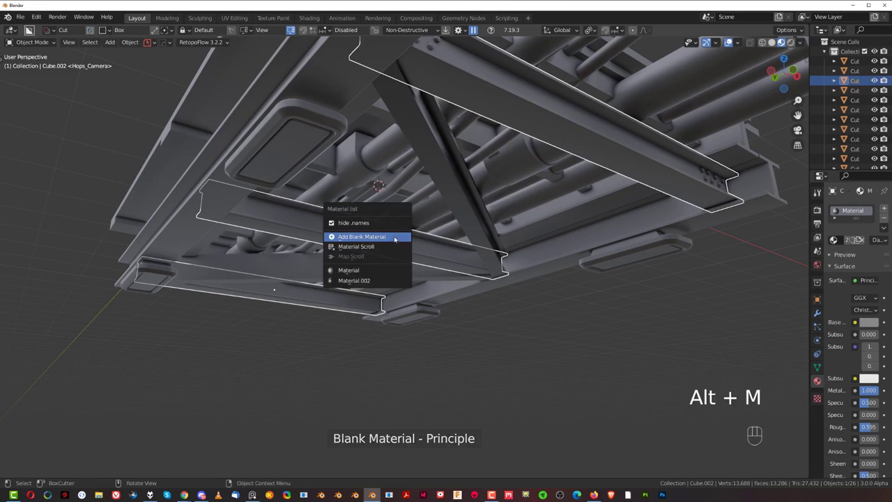
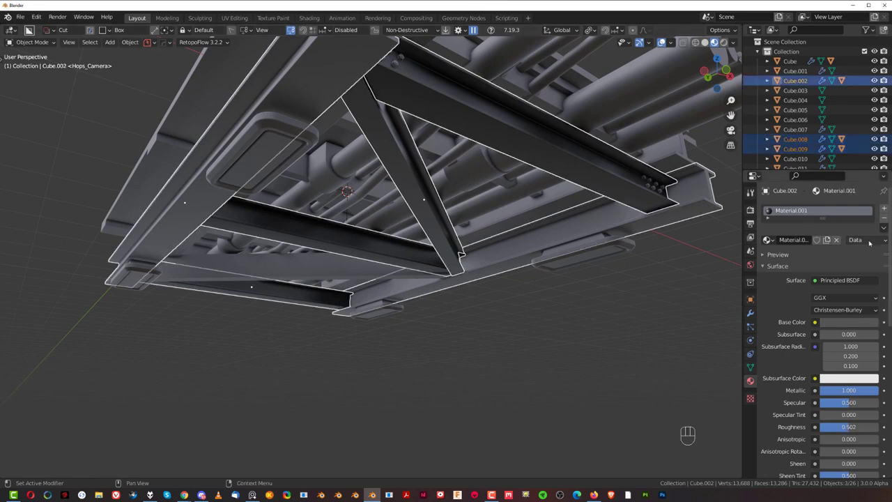
# - Give the two long pipes a shared HardOps Blank Material
pyautogui.moveTo(885, 227); pyautogui.dragTo(861, 248)
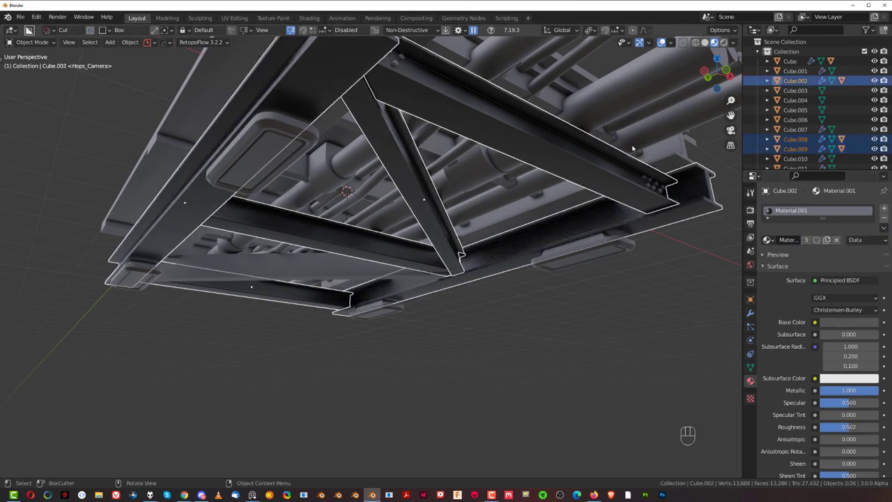
pyautogui.click(616, 111)
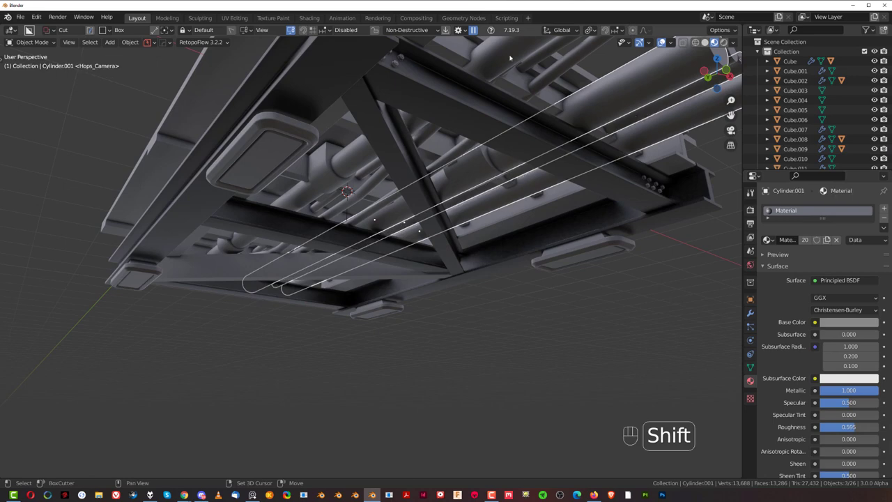
pyautogui.click(668, 135)
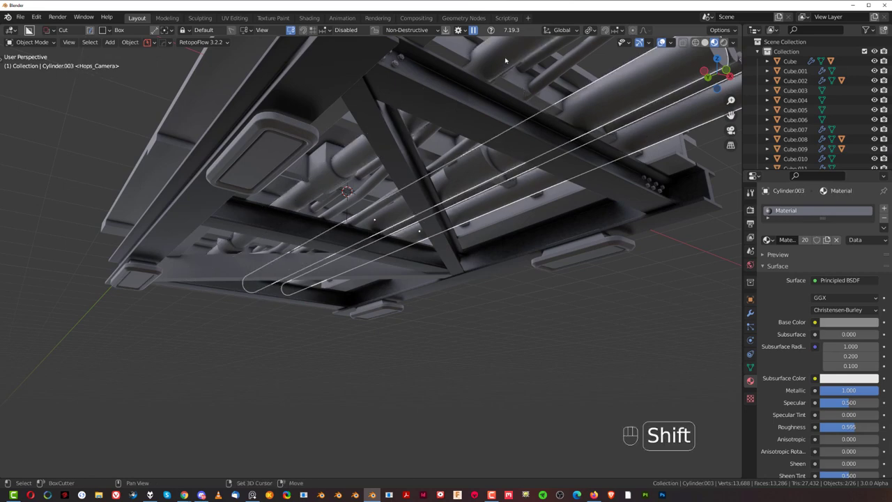
pyautogui.press('alt+m')
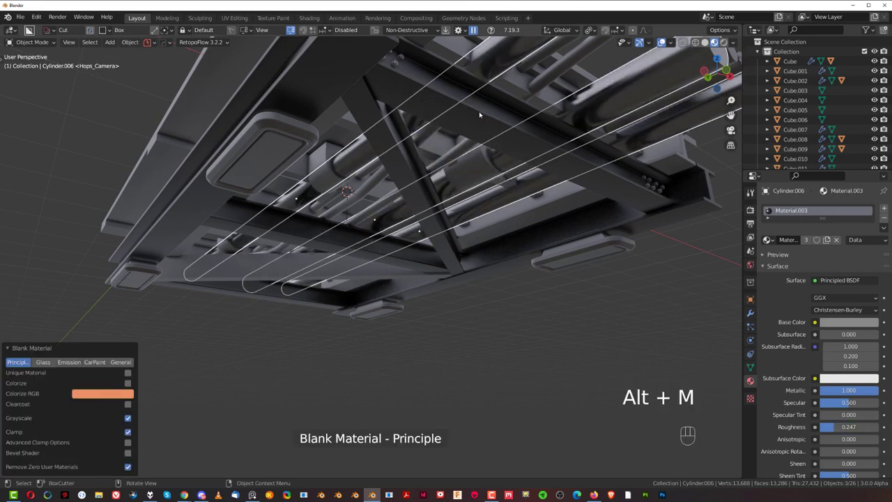
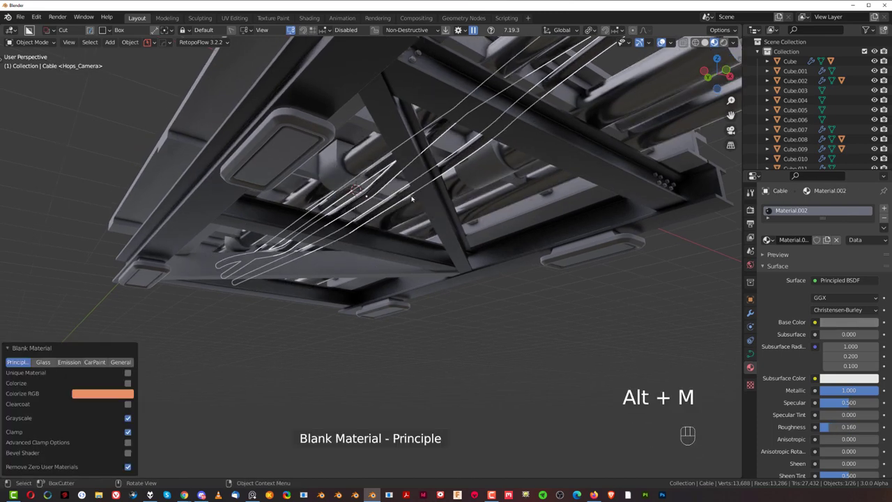
pyautogui.click(848, 390)
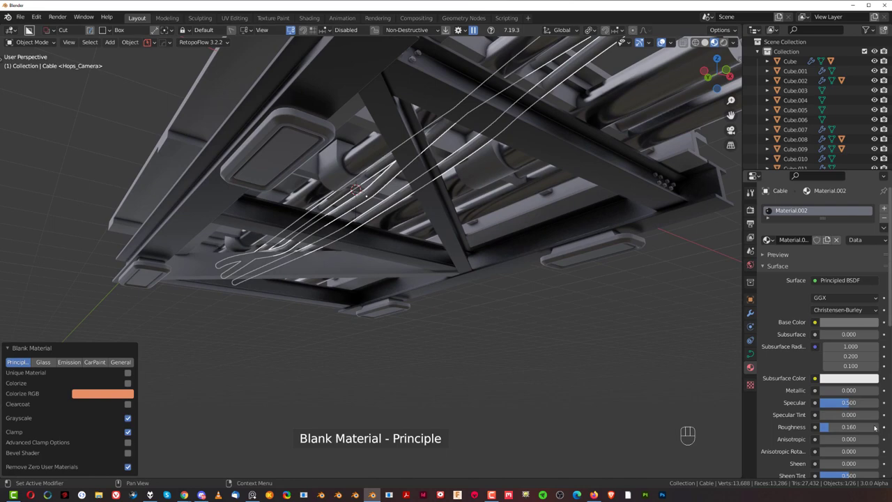
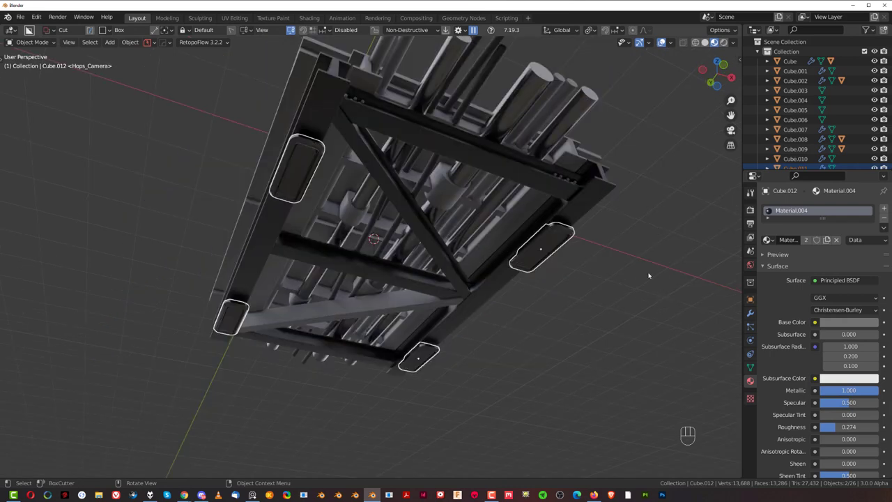
# - In Edit Mode, add a material slot to the light pad and assign it to the inset faces
pyautogui.press('Tab')
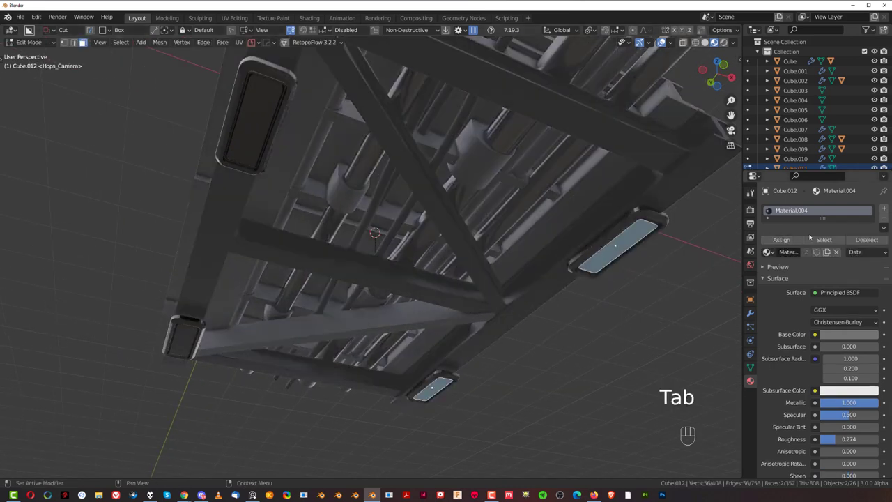
pyautogui.click(890, 207)
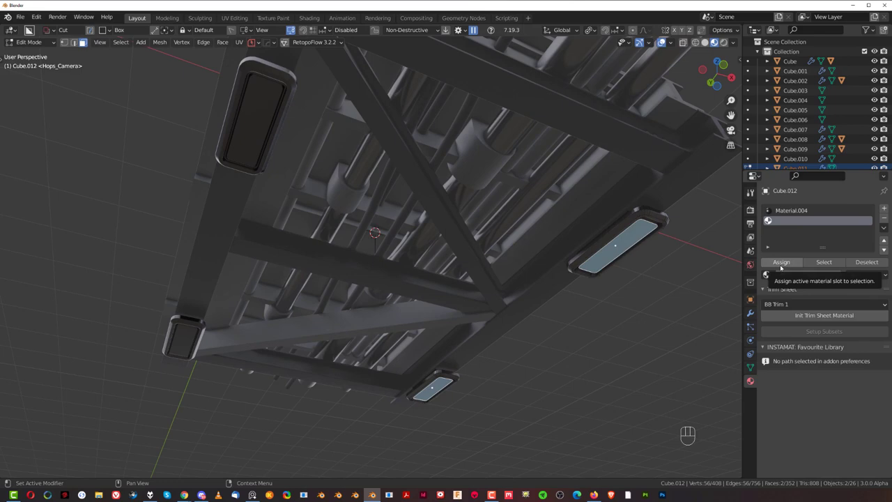
pyautogui.click(783, 266)
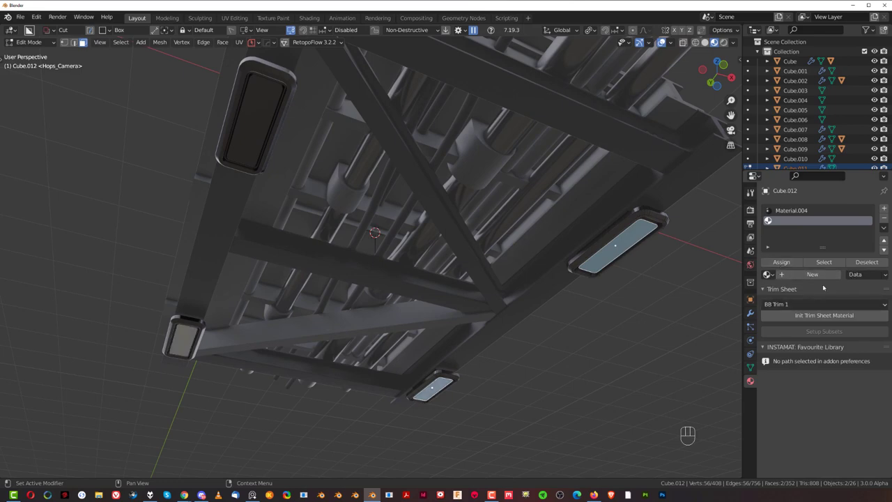
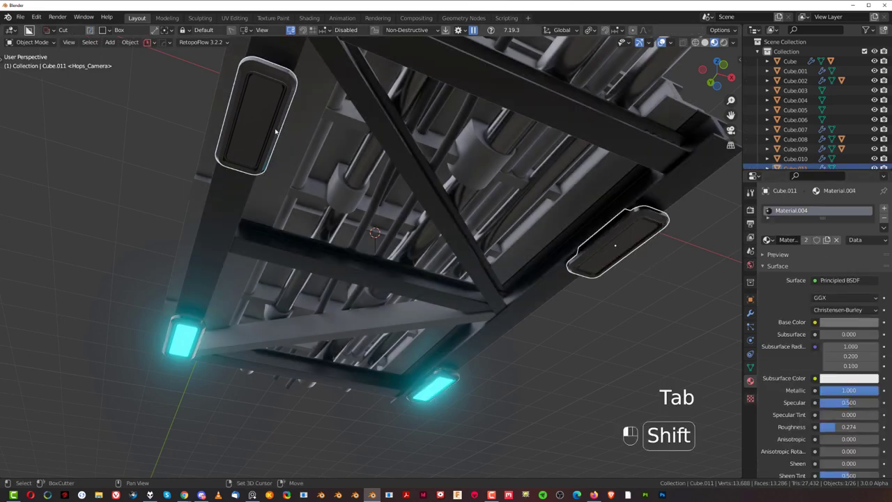
# - Assign the glowing cyan emissive material to the next pad's inset faces via a new slot
pyautogui.click(561, 226)
pyautogui.click(623, 247)
pyautogui.press('Tab')
pyautogui.click(886, 214)
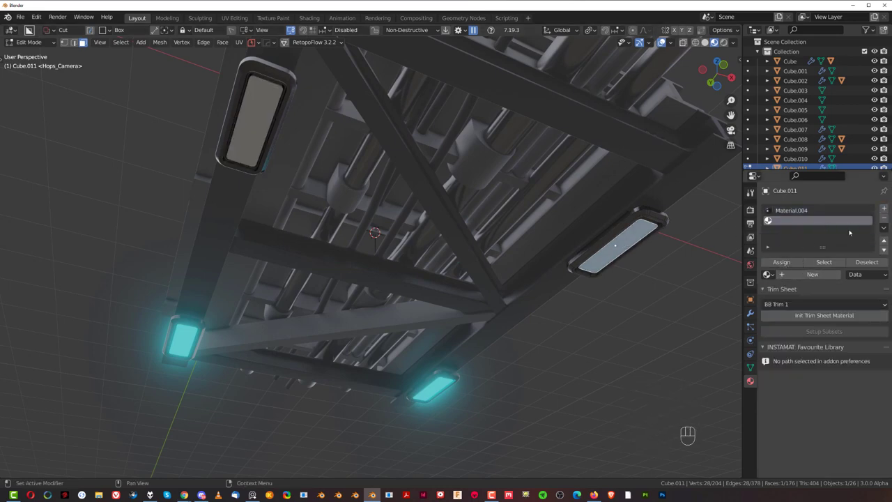
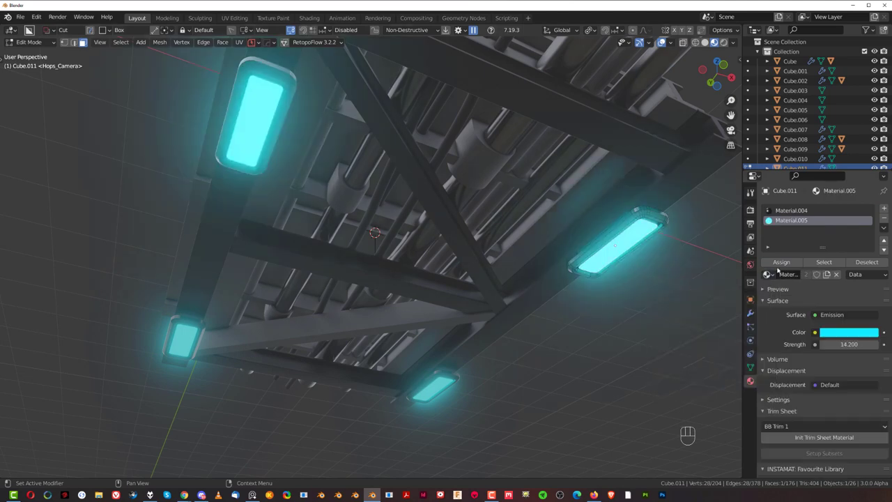
pyautogui.press('Tab')
pyautogui.click(627, 313)
pyautogui.click(496, 306)
pyautogui.moveTo(489, 234); pyautogui.dragTo(500, 264)
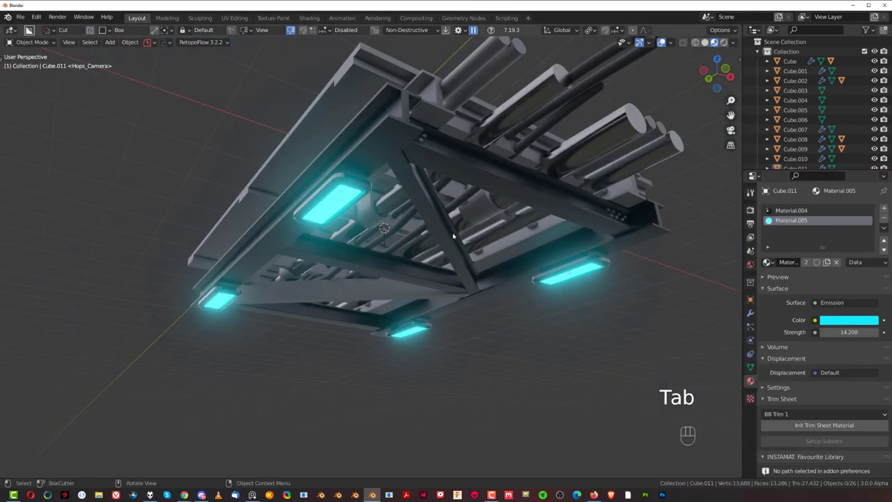
pyautogui.click(362, 99)
pyautogui.click(319, 129)
pyautogui.press('alt+m')
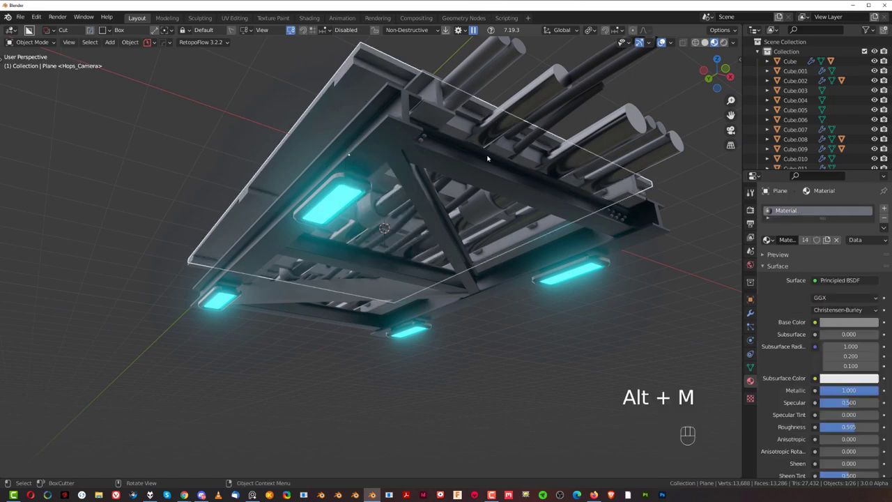
pyautogui.moveTo(885, 230); pyautogui.dragTo(843, 245)
pyautogui.click(581, 329)
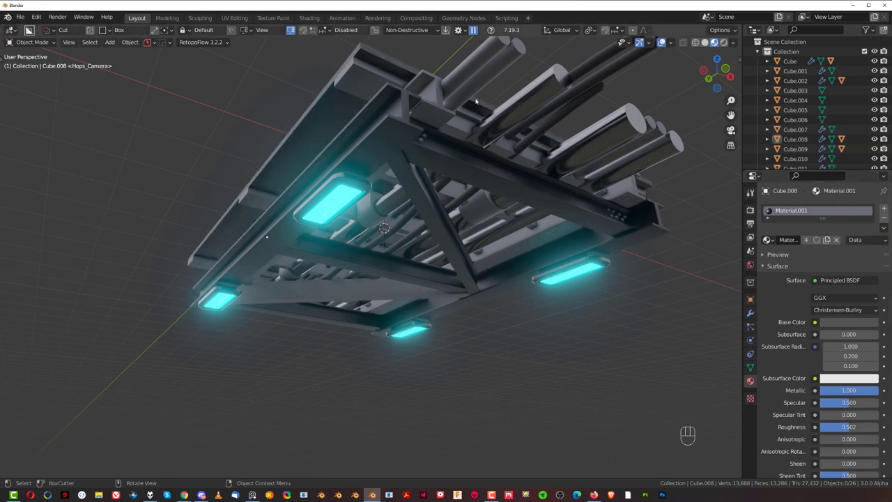
pyautogui.click(480, 87)
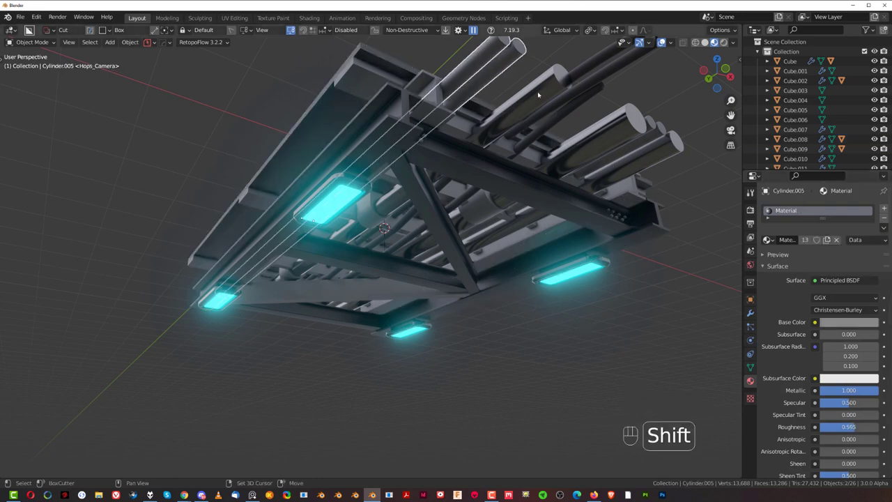
pyautogui.moveTo(886, 229); pyautogui.dragTo(863, 247)
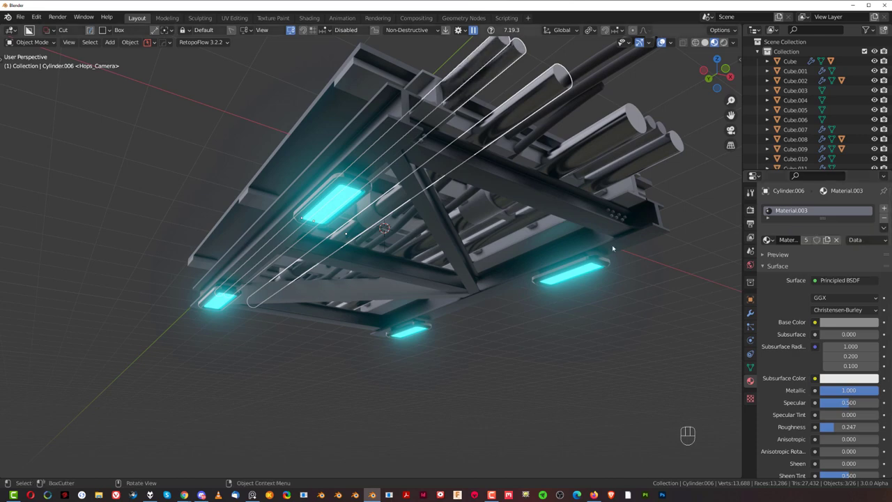
pyautogui.middleClick(509, 230)
pyautogui.click(433, 167)
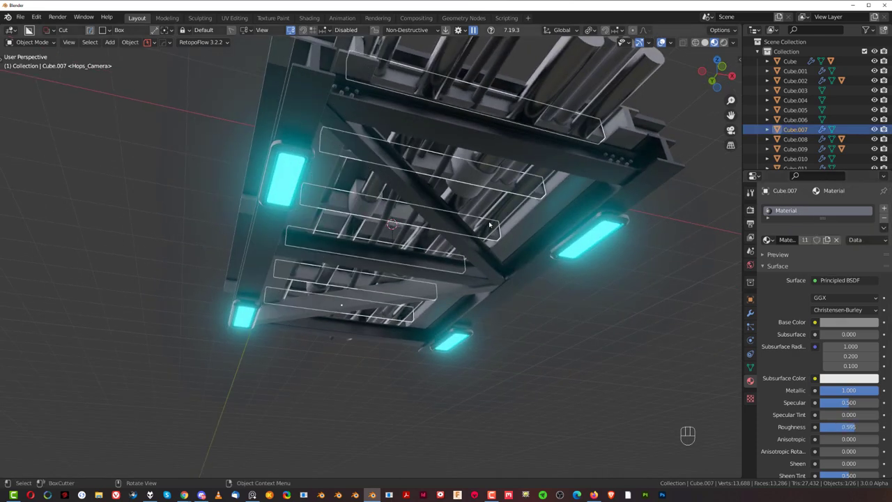
pyautogui.middleClick(548, 133)
pyautogui.moveTo(884, 226); pyautogui.dragTo(859, 251)
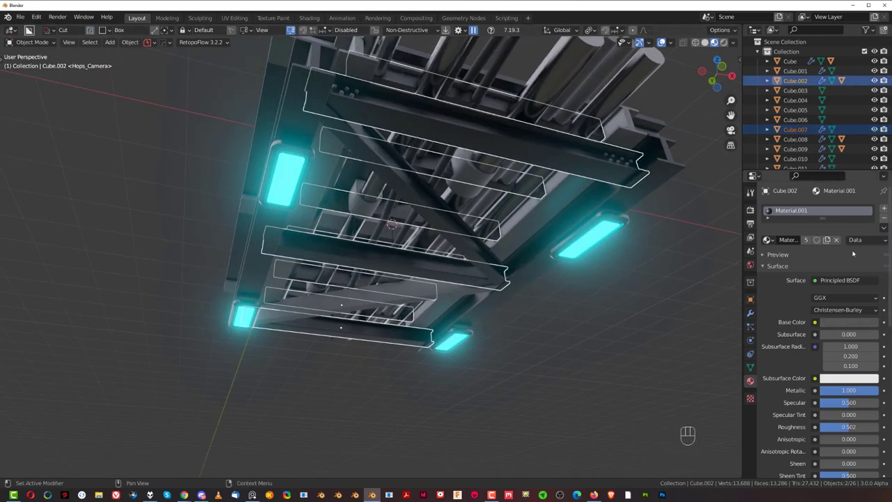
pyautogui.moveTo(656, 307); pyautogui.dragTo(555, 310)
pyautogui.moveTo(551, 300); pyautogui.dragTo(561, 303)
pyautogui.middleClick(512, 265)
pyautogui.middleClick(490, 249)
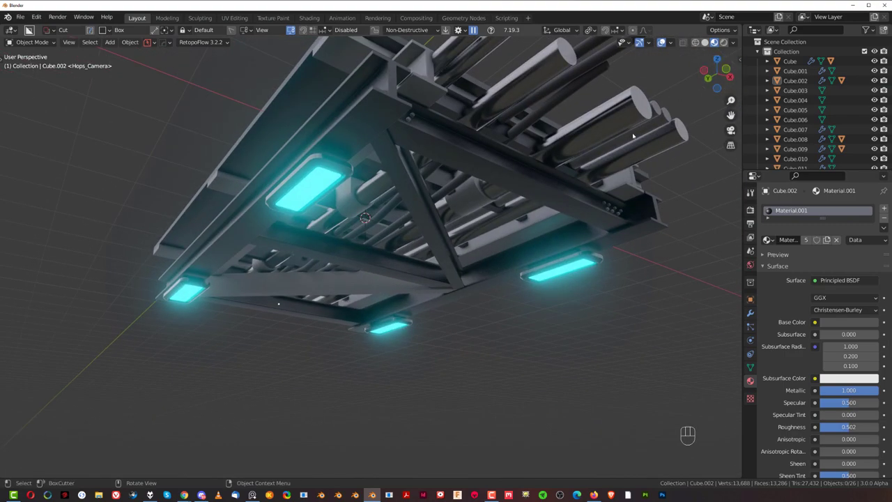
pyautogui.moveTo(502, 171); pyautogui.dragTo(555, 149)
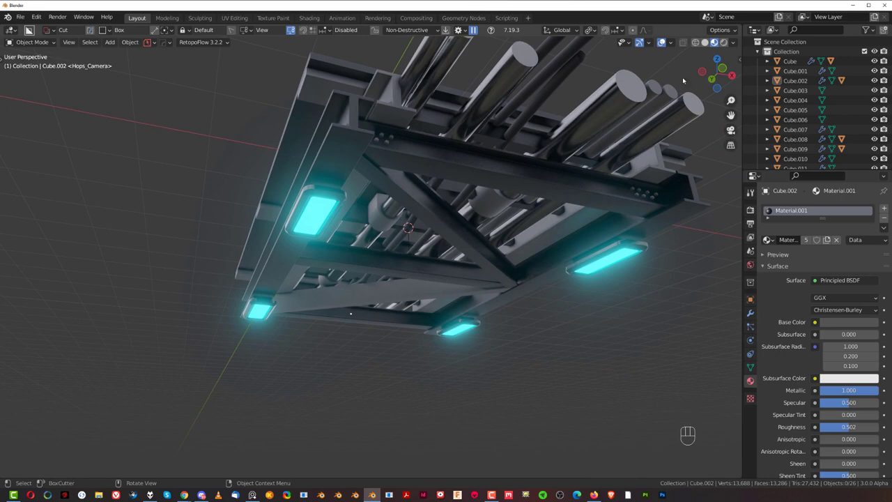
# - Orbit around the structure in the Cycles rendered viewport
pyautogui.moveTo(654, 124); pyautogui.dragTo(626, 145)
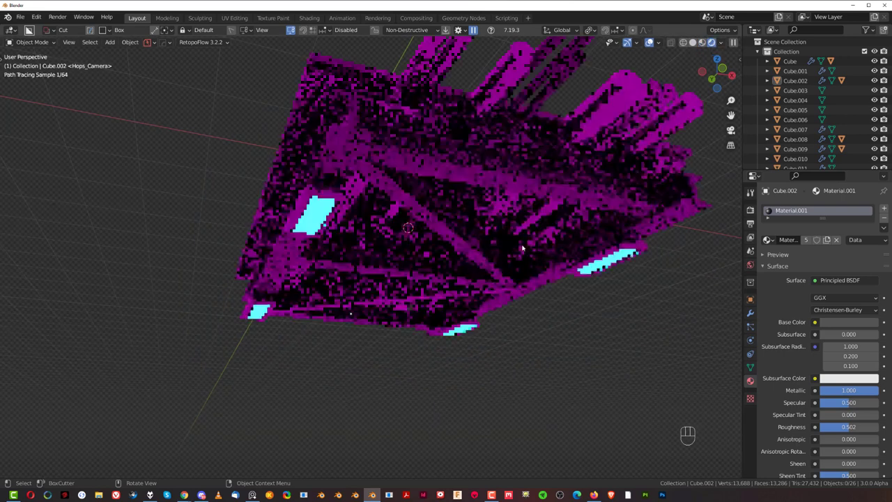
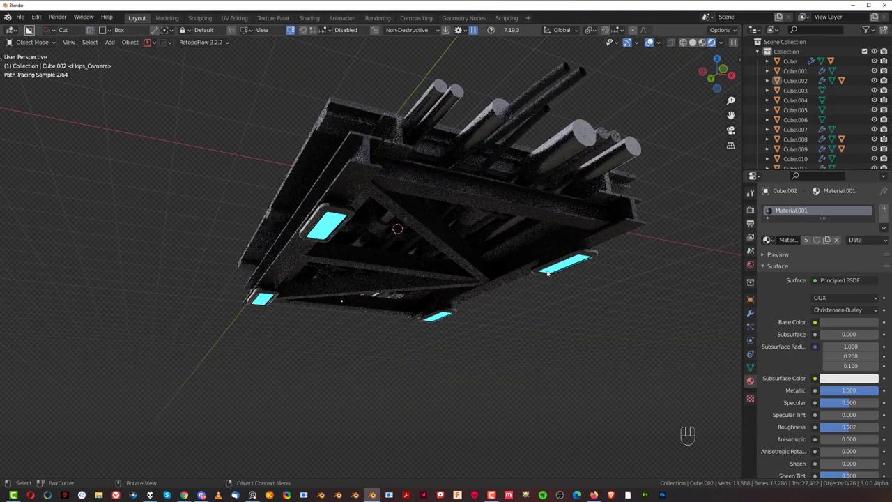
# - Add an area light, size it to a pad and place it just beneath a corner pad
pyautogui.press('shift+a')
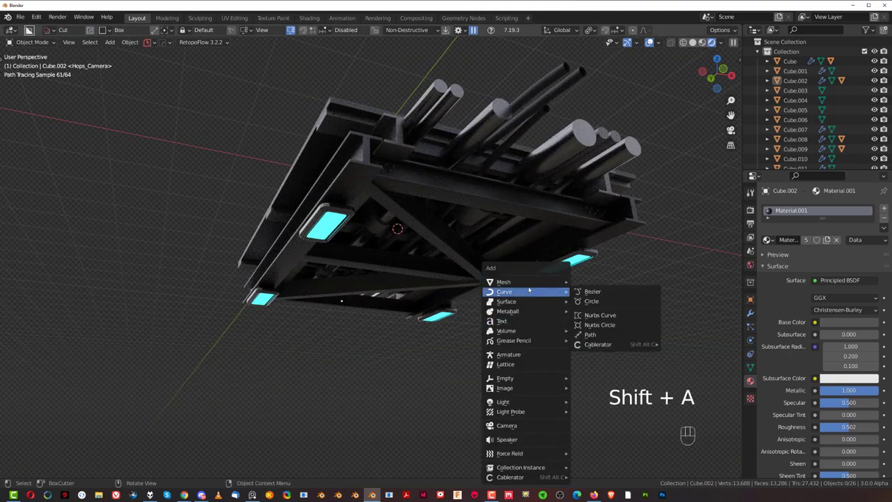
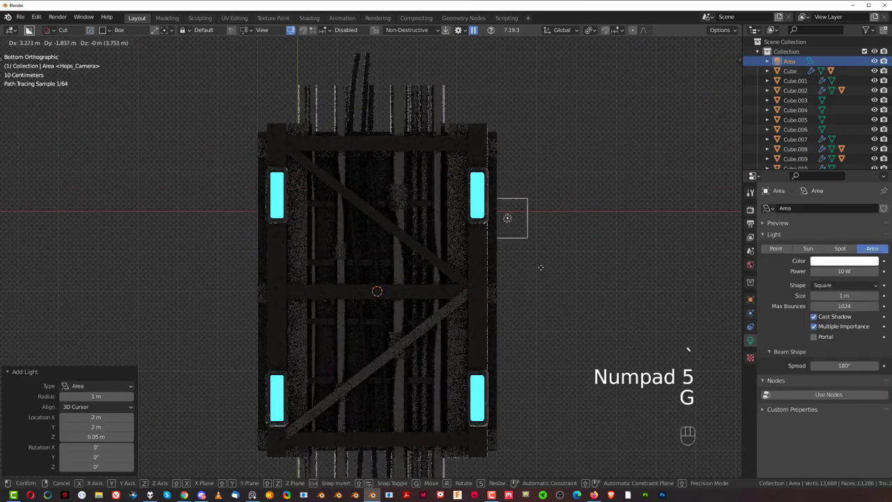
pyautogui.press('s')
pyautogui.press('s')
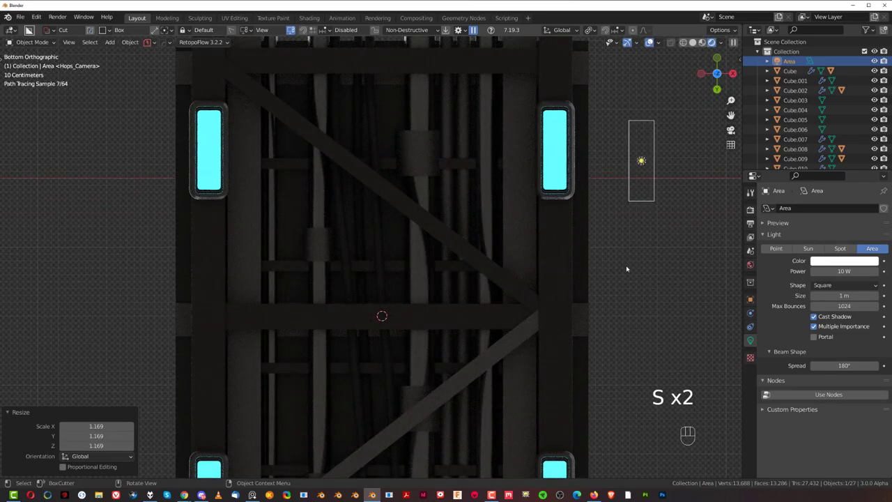
pyautogui.press('g')
pyautogui.middleClick(587, 262)
pyautogui.click(559, 290)
pyautogui.moveTo(553, 296); pyautogui.dragTo(538, 328)
pyautogui.press('g')
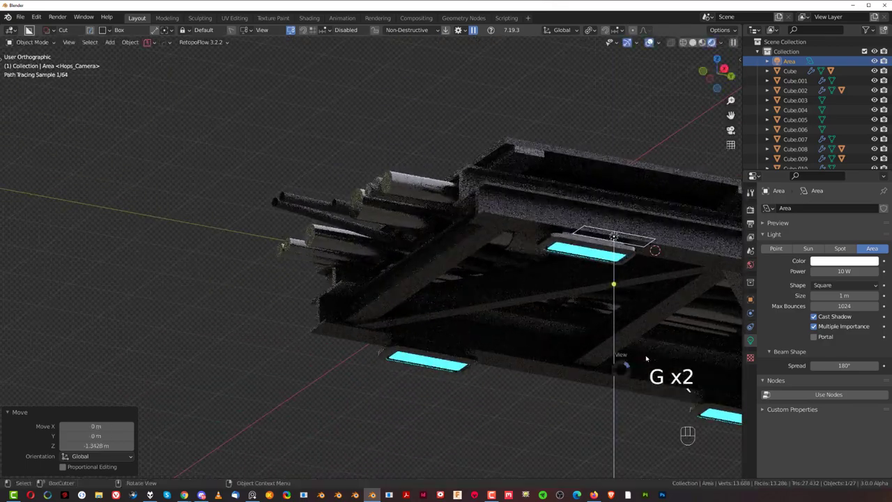
pyautogui.press('`')
pyautogui.click(440, 297)
pyautogui.press('g')
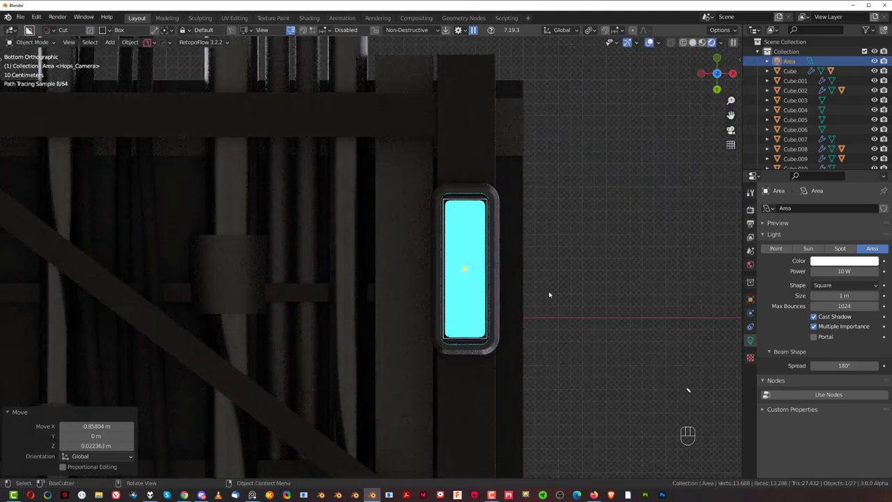
# - Make linked copies (Alt+D) of the area light under the remaining three pads
pyautogui.middleClick(558, 170)
pyautogui.press('alt+d')
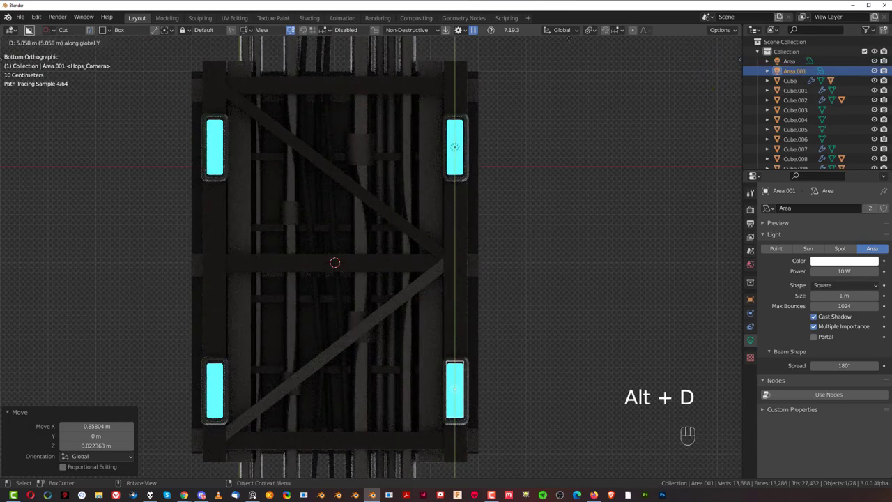
pyautogui.press('ctrl+h')
pyautogui.press('ctrl+z')
pyautogui.press('ctrl+g')
pyautogui.press('alt+d')
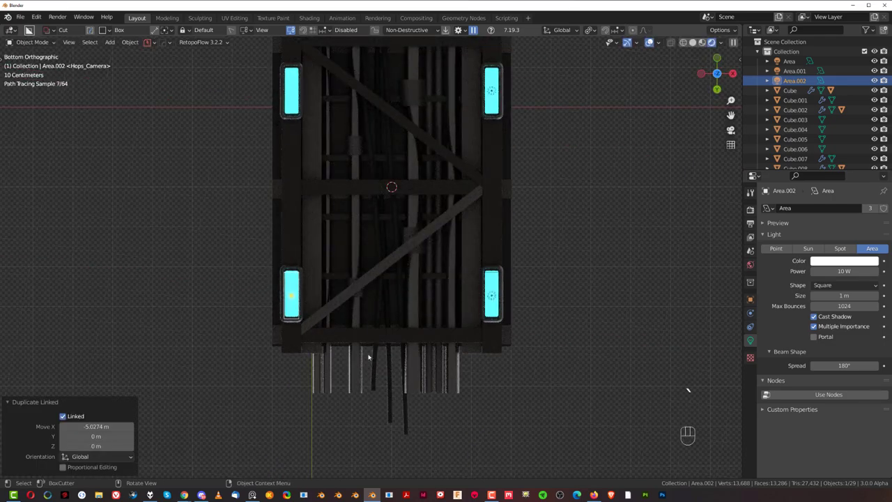
pyautogui.rightClick(397, 300)
pyautogui.press('alt+d')
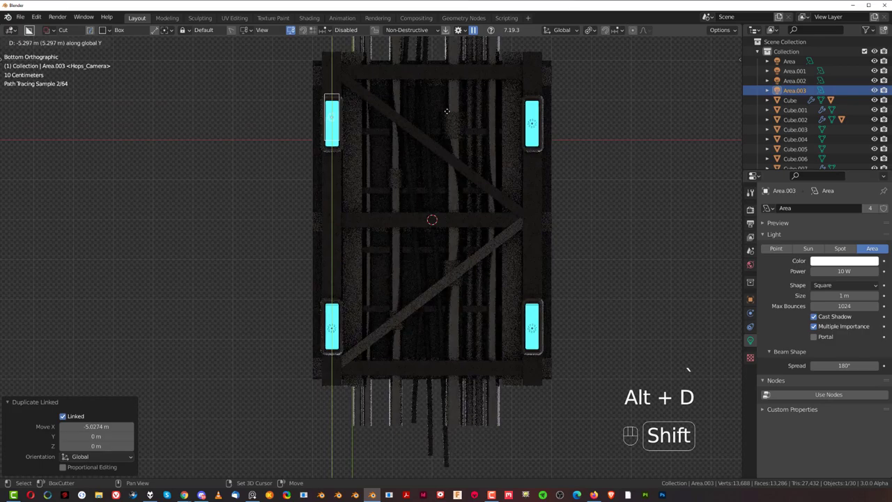
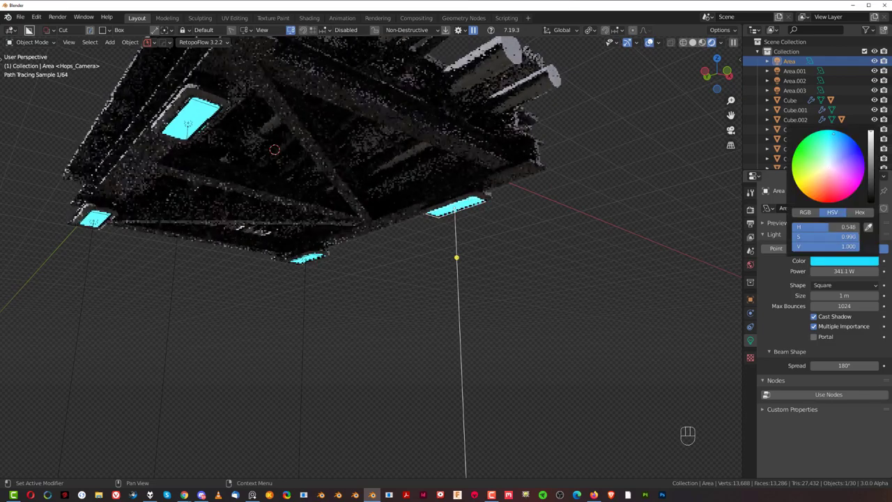
# - Set the linked area lights' colour to cyan
pyautogui.click(558, 204)
pyautogui.moveTo(511, 230); pyautogui.dragTo(499, 240)
pyautogui.rightClick(571, 263)
pyautogui.middleClick(569, 259)
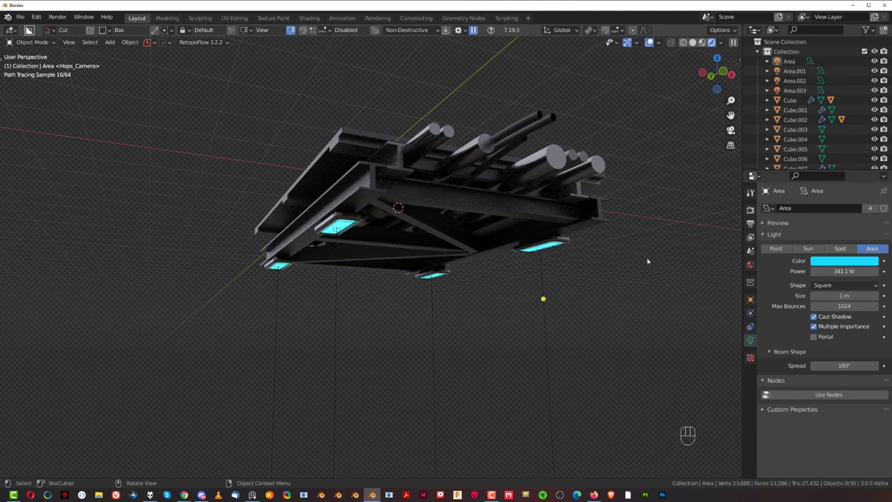
# - Add a cube and scale it up ten times to enclose the structure
pyautogui.press('shift+a')
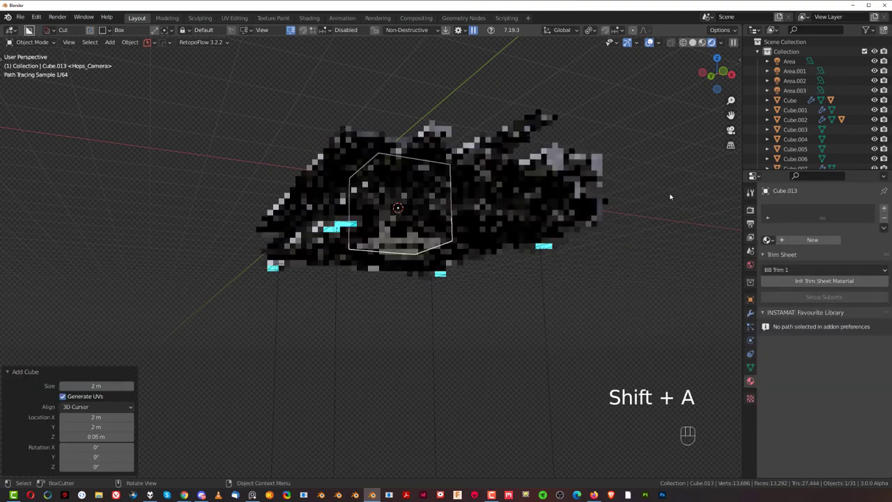
pyautogui.moveTo(467, 251); pyautogui.dragTo(466, 289)
pyautogui.press('s')
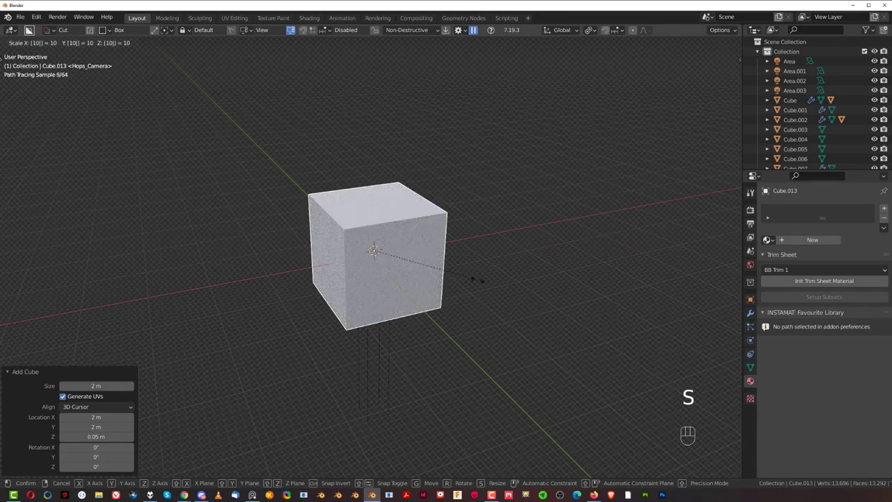
pyautogui.press('s')
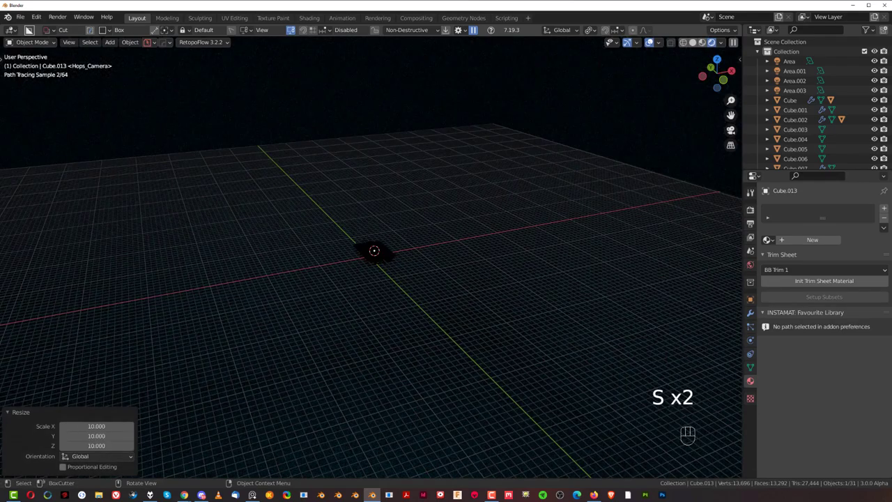
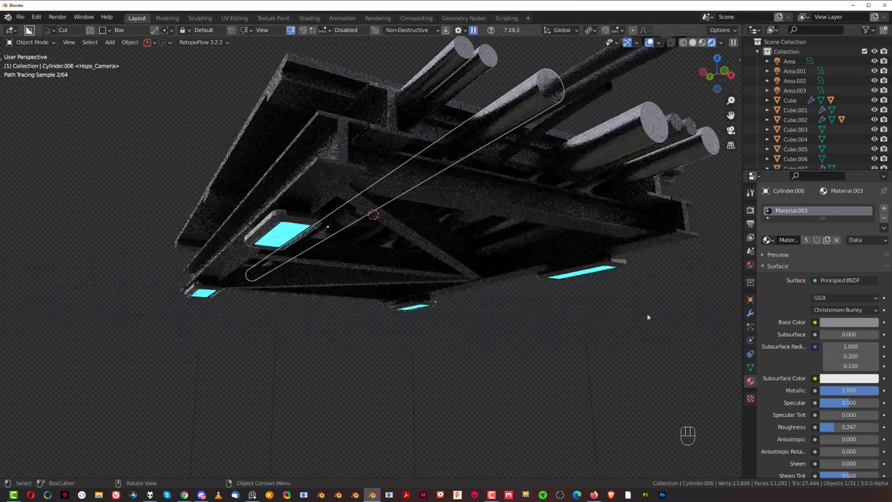
# - Stretch the surrounding cube to twice its height along Z
pyautogui.middleClick(552, 264)
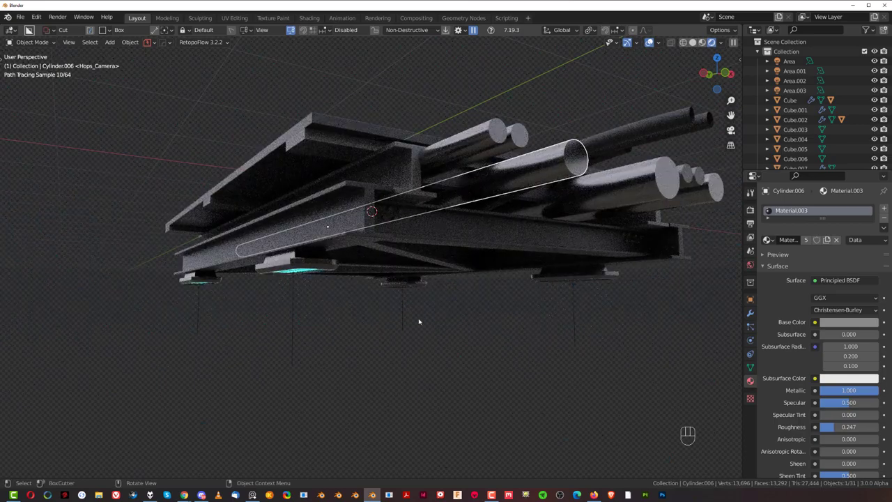
pyautogui.click(451, 313)
pyautogui.press('s')
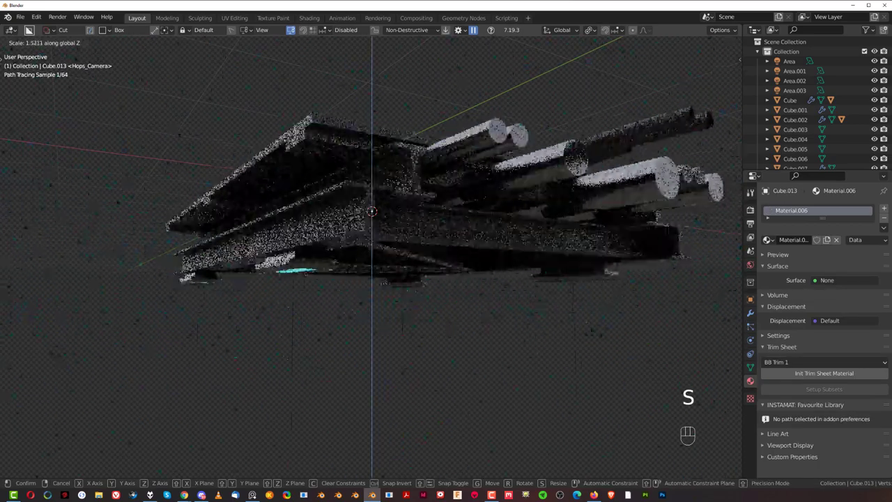
pyautogui.click(546, 336)
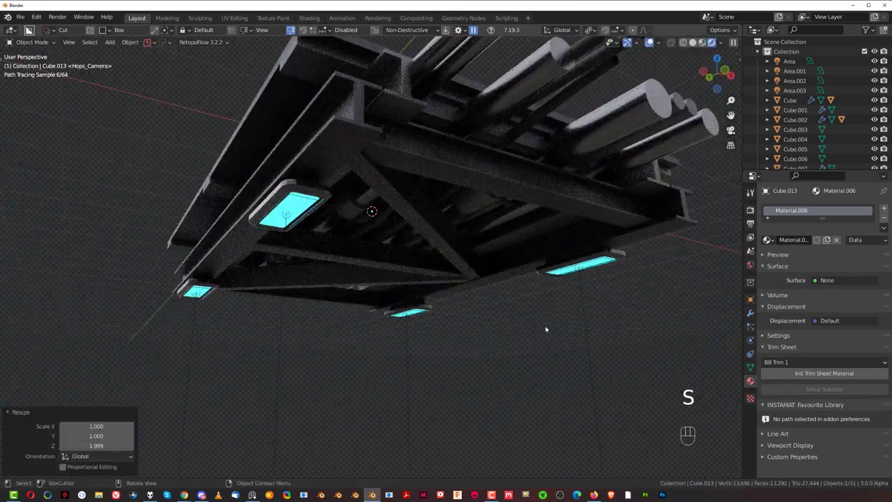
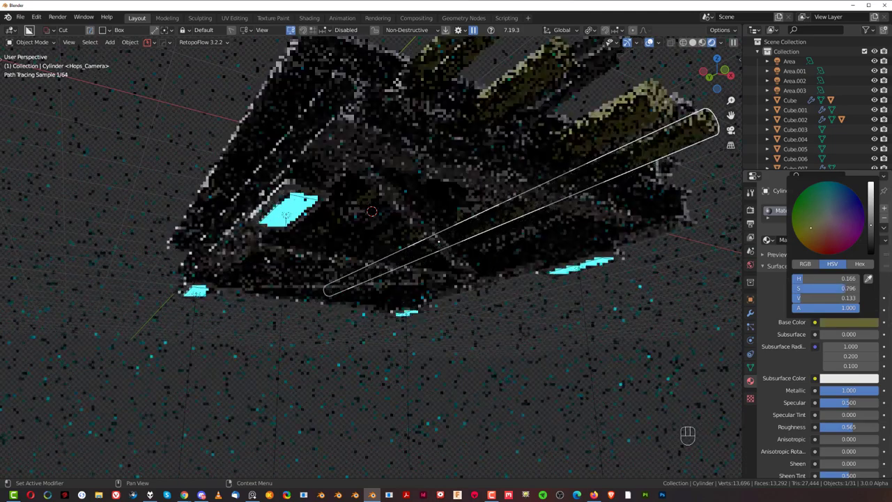
# - Set the pipe materials' Base Color to olive green
pyautogui.click(547, 318)
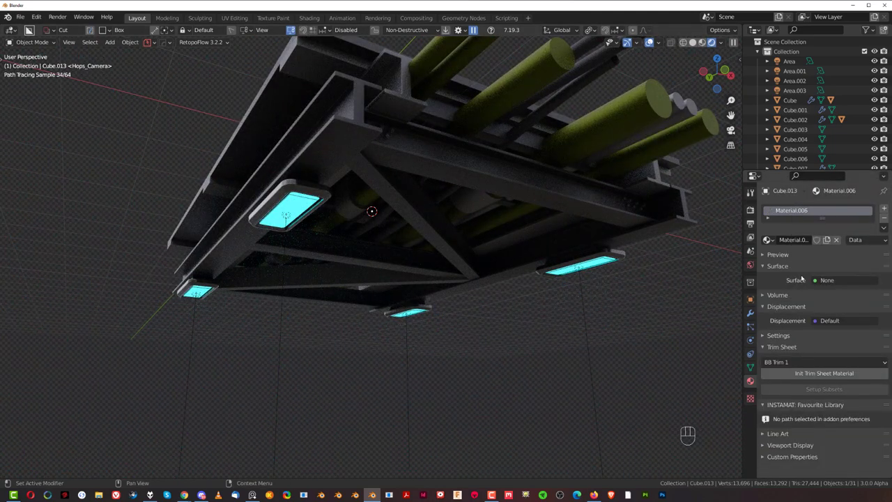
pyautogui.click(638, 115)
pyautogui.click(841, 321)
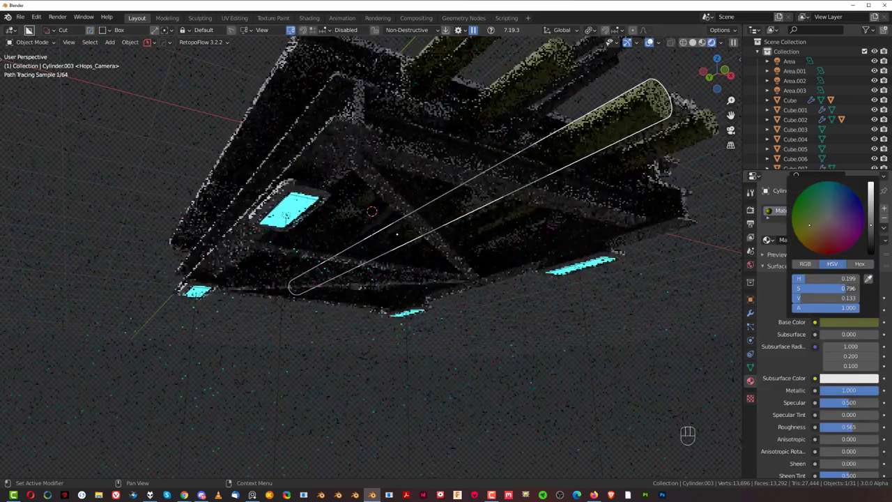
pyautogui.moveTo(844, 312); pyautogui.dragTo(786, 369)
pyautogui.moveTo(714, 340); pyautogui.dragTo(697, 335)
# - Undo the last change and delete the selected object with X
pyautogui.press('ctrl+z')
pyautogui.click(511, 300)
pyautogui.press('x')
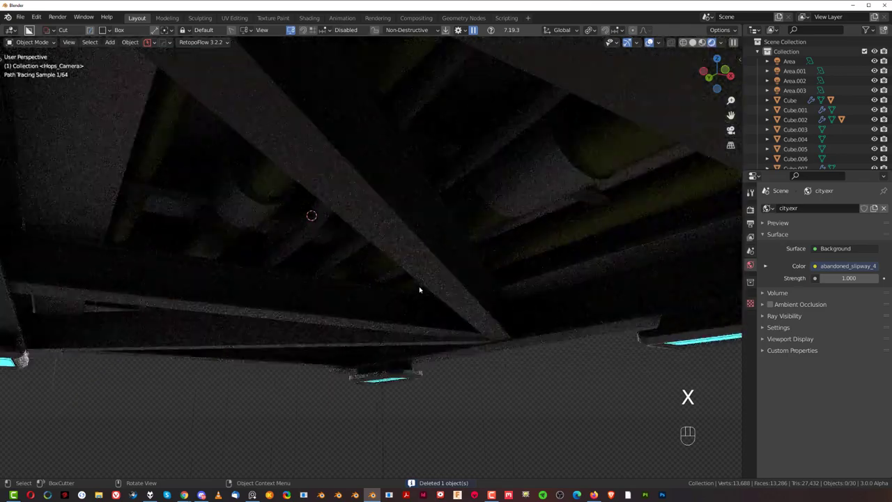
# - Inspect the rendered underside, pull back to the whole tile and bring up the Add menu for an empty
pyautogui.moveTo(425, 274); pyautogui.dragTo(410, 251)
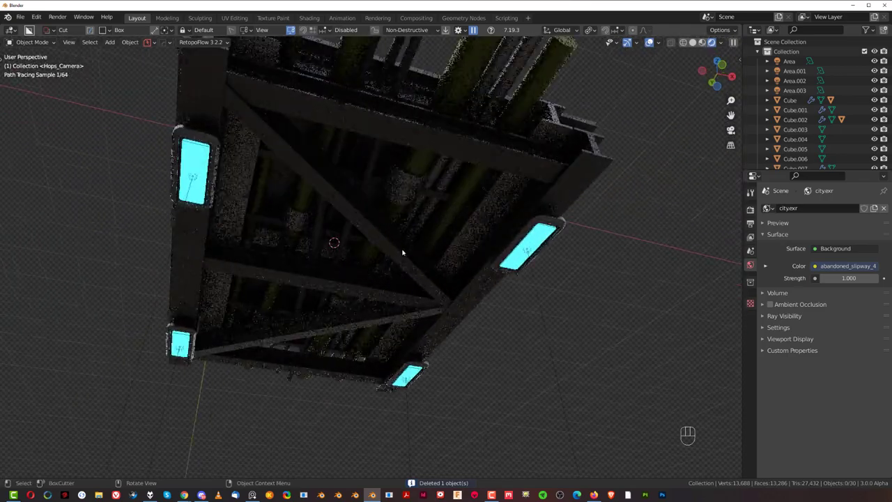
pyautogui.moveTo(407, 244); pyautogui.dragTo(418, 253)
pyautogui.moveTo(420, 235); pyautogui.dragTo(456, 240)
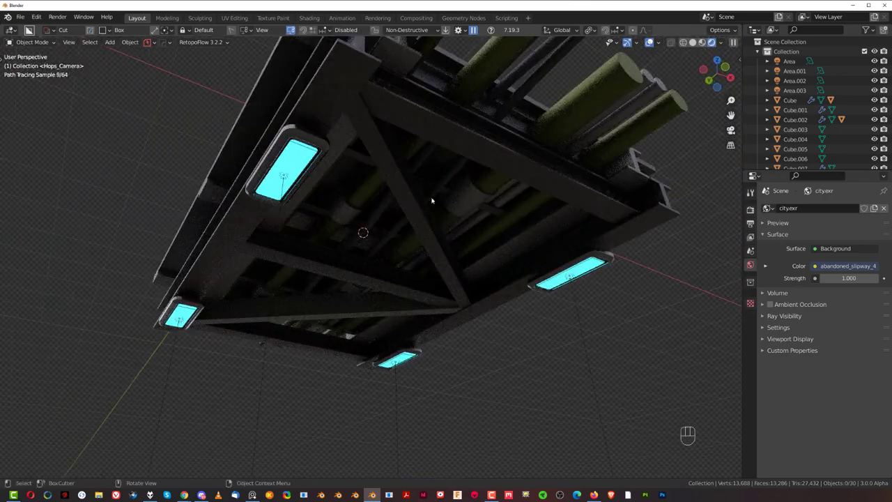
pyautogui.moveTo(498, 244); pyautogui.dragTo(470, 234)
pyautogui.middleClick(457, 226)
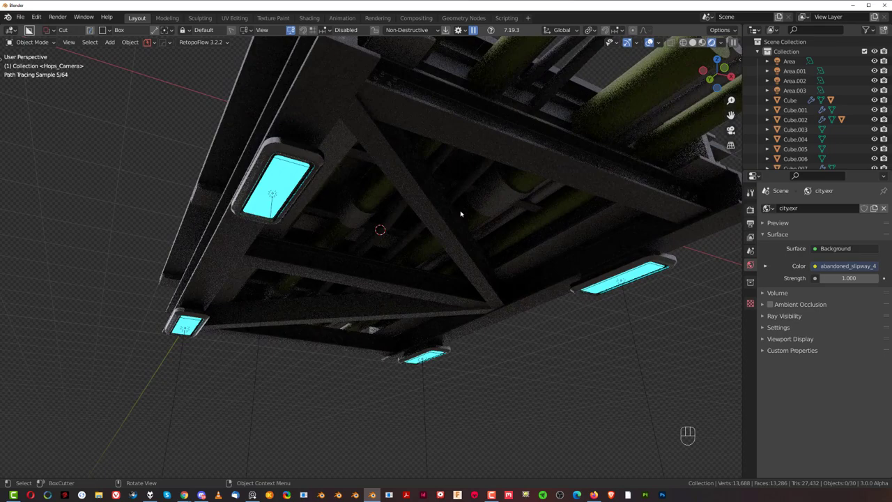
pyautogui.middleClick(469, 220)
pyautogui.moveTo(492, 219); pyautogui.dragTo(520, 230)
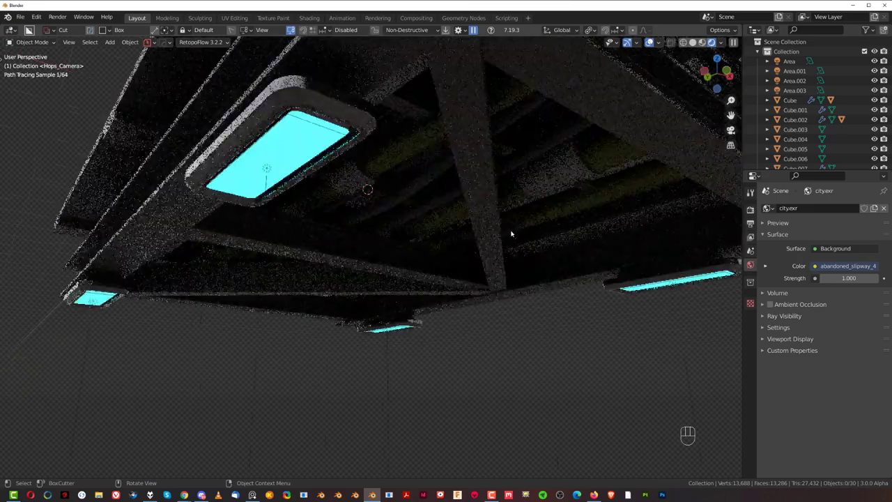
pyautogui.moveTo(500, 225); pyautogui.dragTo(473, 230)
pyautogui.moveTo(438, 207); pyautogui.dragTo(439, 204)
pyautogui.middleClick(441, 213)
pyautogui.moveTo(436, 211); pyautogui.dragTo(438, 263)
pyautogui.middleClick(465, 263)
pyautogui.press('shift+a')
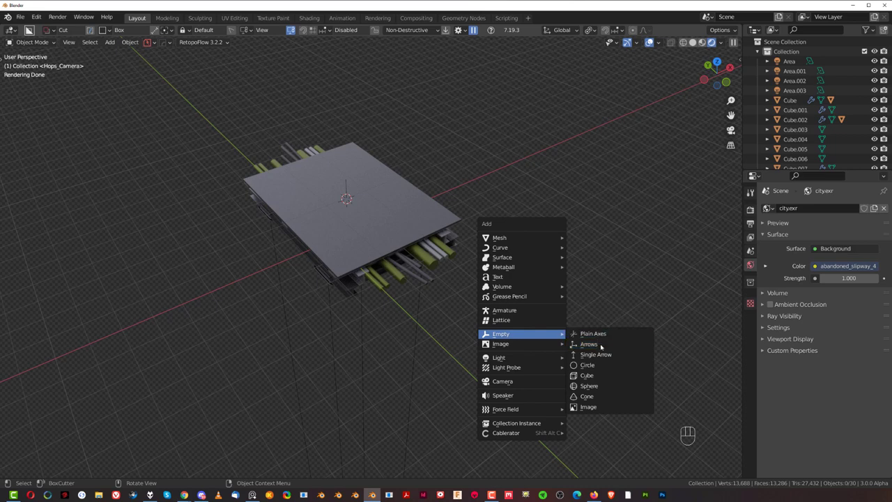
# - Add a plain-axes empty at the tile centre, enlarge it and raise it above the floor tile
pyautogui.press('s')
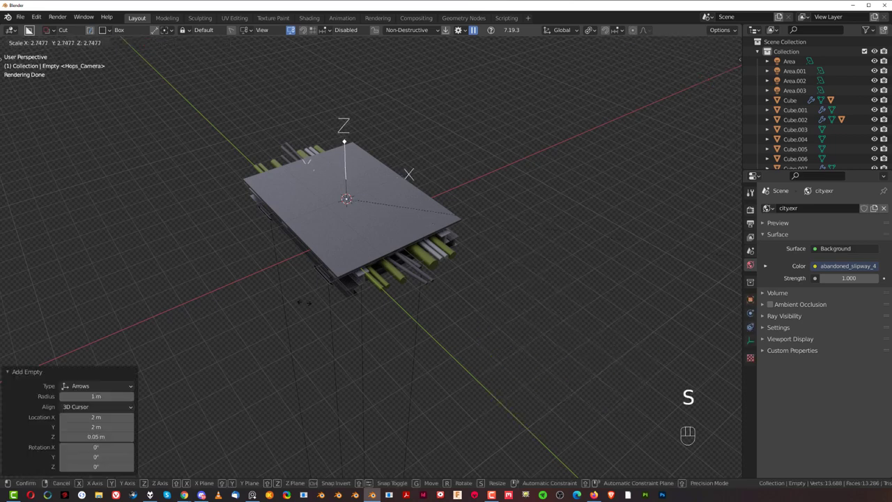
pyautogui.press('x')
pyautogui.press('shift+a')
pyautogui.press('s')
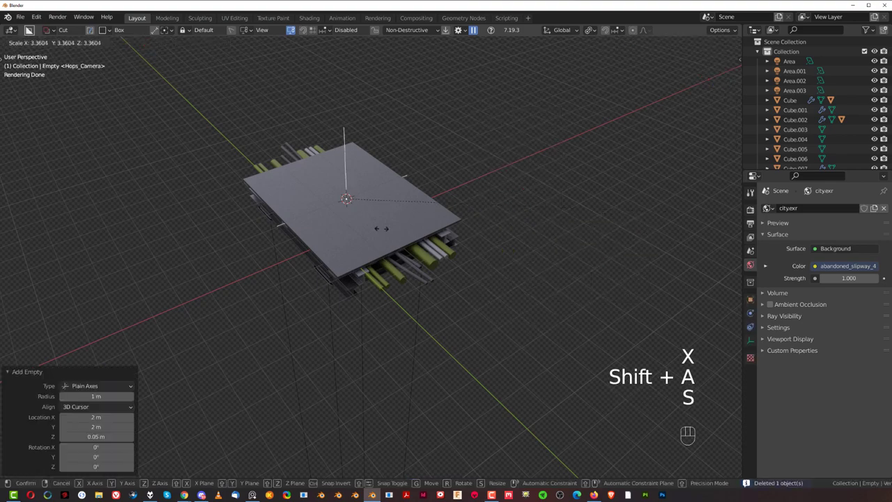
pyautogui.press('g')
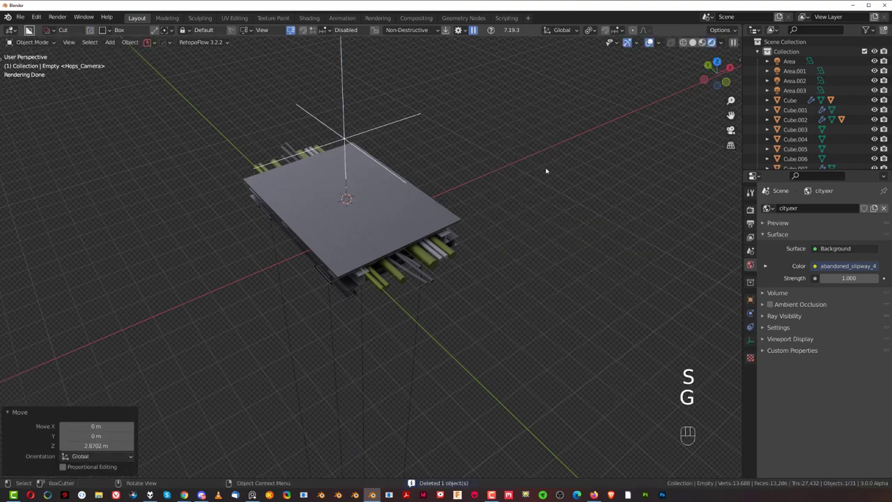
# - Select every object and parent them all to the empty, keeping transforms
pyautogui.press('ctrl+i')
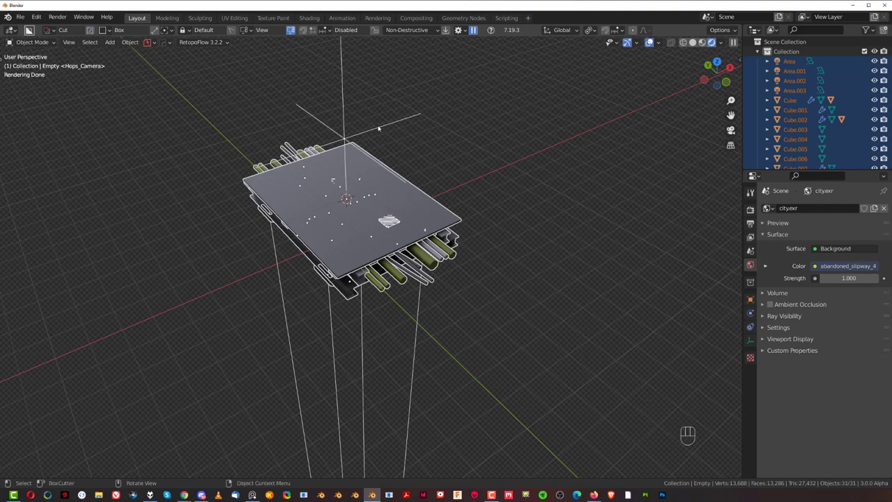
pyautogui.press('ctrl+p')
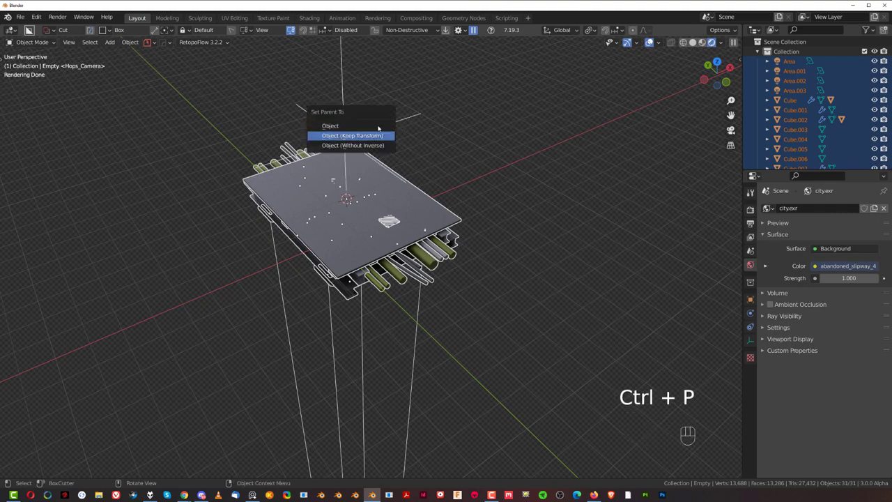
pyautogui.middleClick(447, 222)
pyautogui.moveTo(475, 177); pyautogui.dragTo(471, 144)
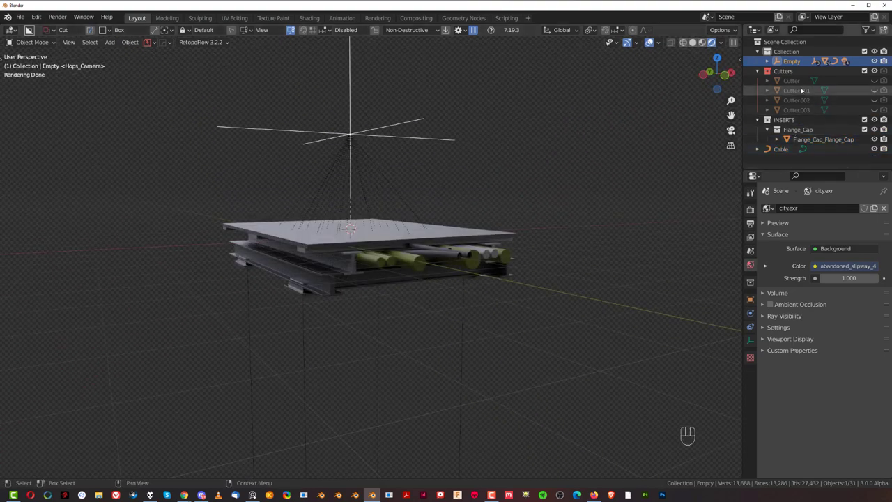
pyautogui.moveTo(806, 134); pyautogui.dragTo(812, 142)
# - Move the flange caps and the cable into Collection (M)
pyautogui.click(812, 142)
pyautogui.moveTo(799, 134); pyautogui.dragTo(568, 170)
pyautogui.press('m')
pyautogui.press('m')
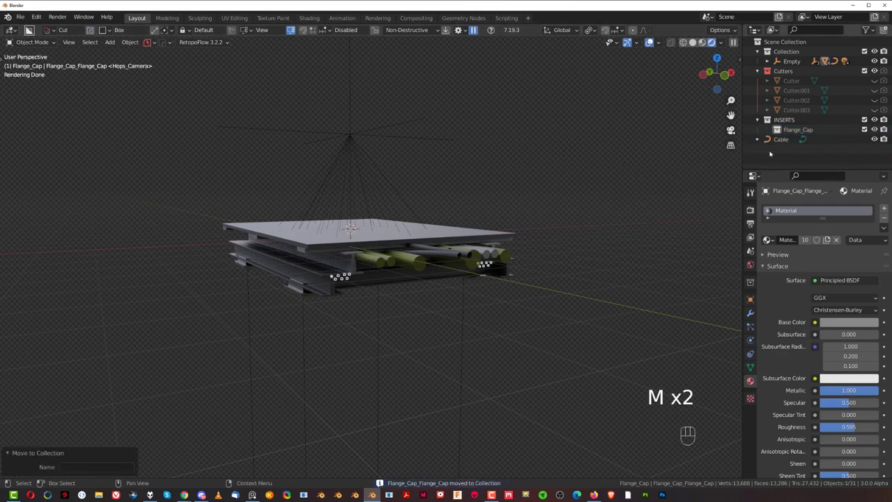
pyautogui.press('m')
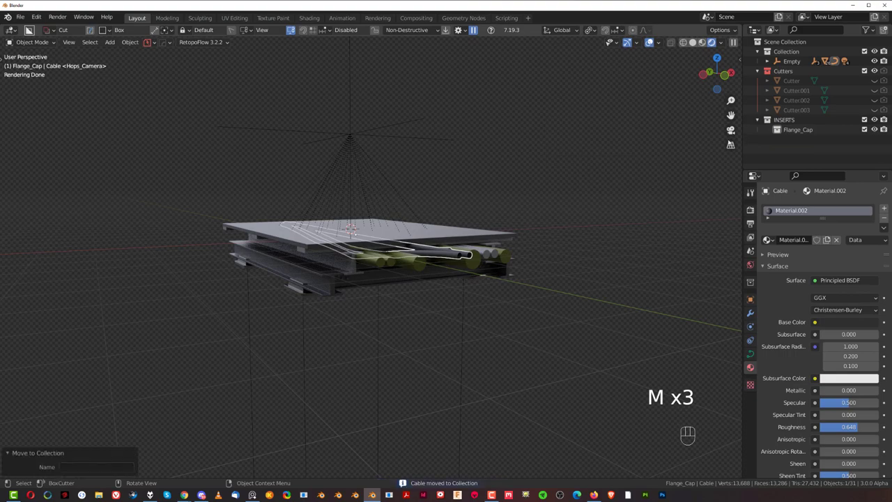
# - Adjust the Collection in the Outliner and orbit around the parented tile
pyautogui.click(875, 123)
pyautogui.click(876, 124)
pyautogui.moveTo(828, 124); pyautogui.dragTo(469, 283)
pyautogui.middleClick(469, 283)
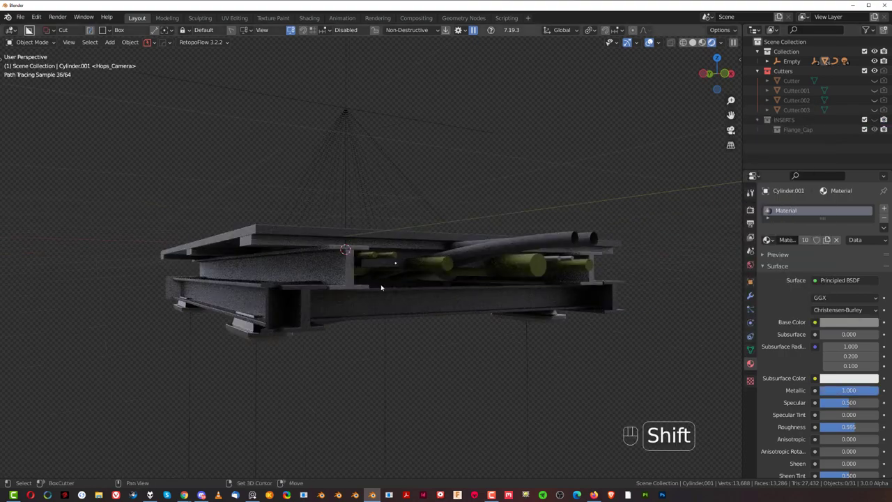
pyautogui.moveTo(403, 295); pyautogui.dragTo(413, 301)
pyautogui.moveTo(340, 234); pyautogui.dragTo(382, 253)
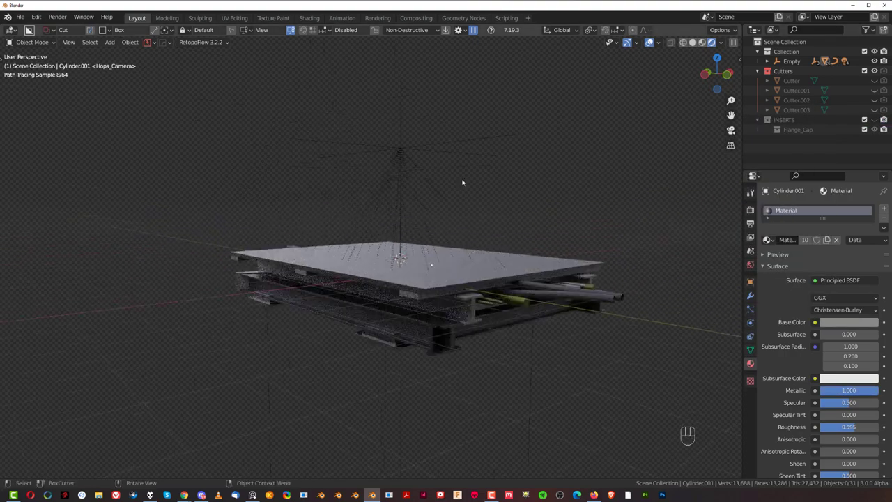
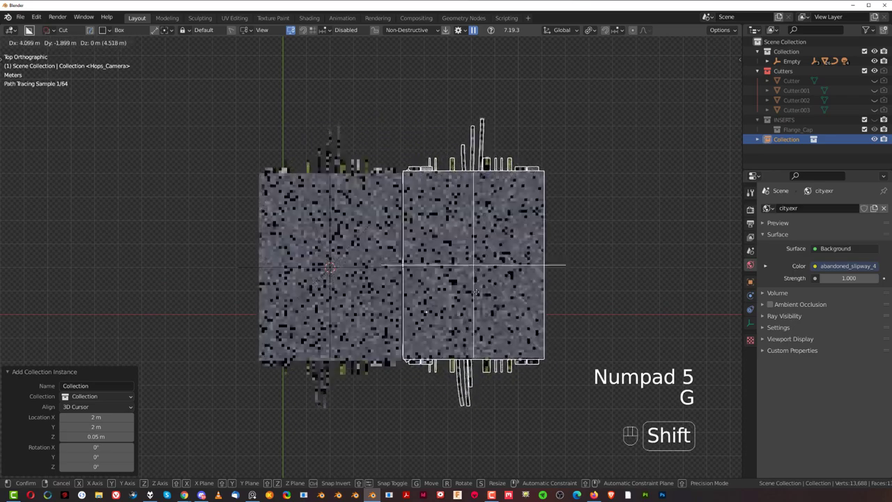
# - Move the first tile collection instance edge to edge beside the original and align its height in front view
pyautogui.moveTo(380, 330); pyautogui.dragTo(408, 243)
pyautogui.press('`')
pyautogui.moveTo(506, 346); pyautogui.dragTo(481, 296)
pyautogui.press('`')
pyautogui.press('`')
pyautogui.moveTo(423, 302); pyautogui.dragTo(413, 241)
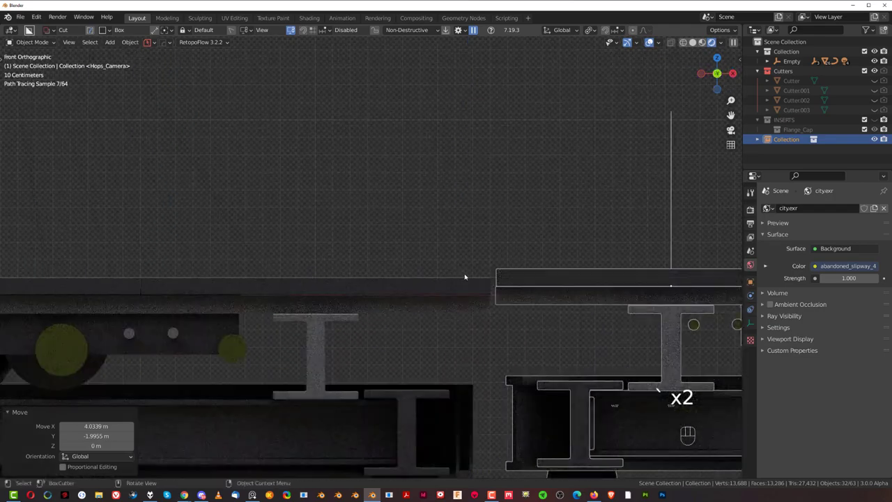
pyautogui.press('shift+g')
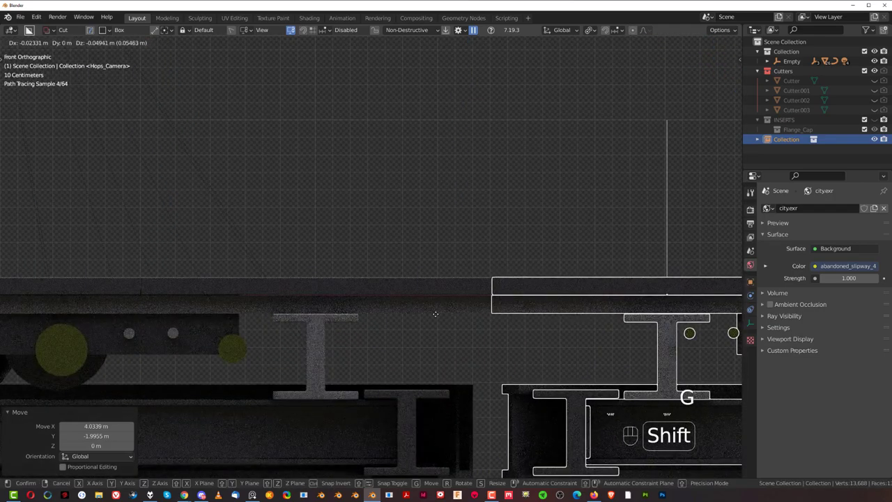
pyautogui.moveTo(442, 302); pyautogui.dragTo(418, 299)
pyautogui.press('KP_5')
# - Position the second Collection.001 instance about 6 m along Y beyond the first, extending the floor grid
pyautogui.moveTo(411, 300); pyautogui.dragTo(417, 323)
pyautogui.click(363, 281)
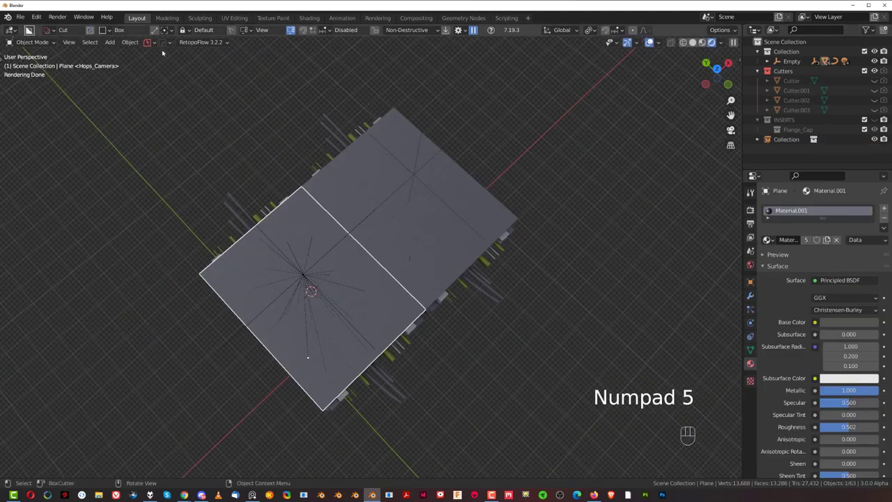
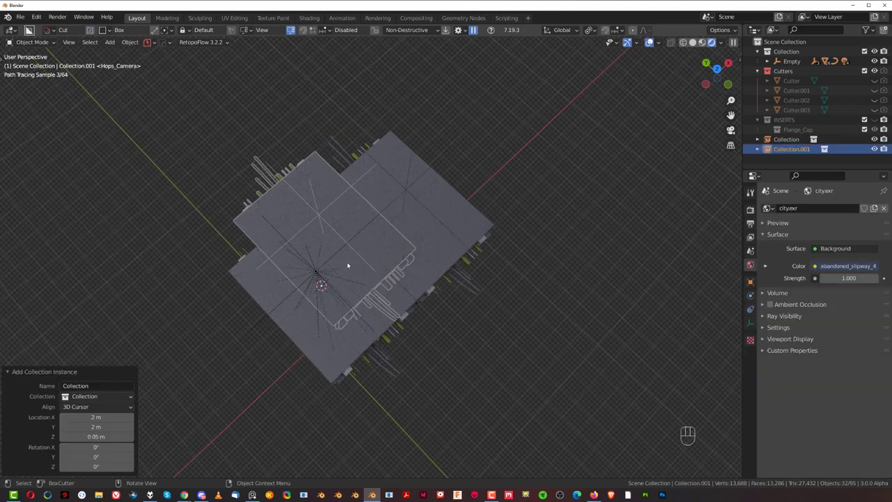
pyautogui.press('KP_5')
pyautogui.press('g')
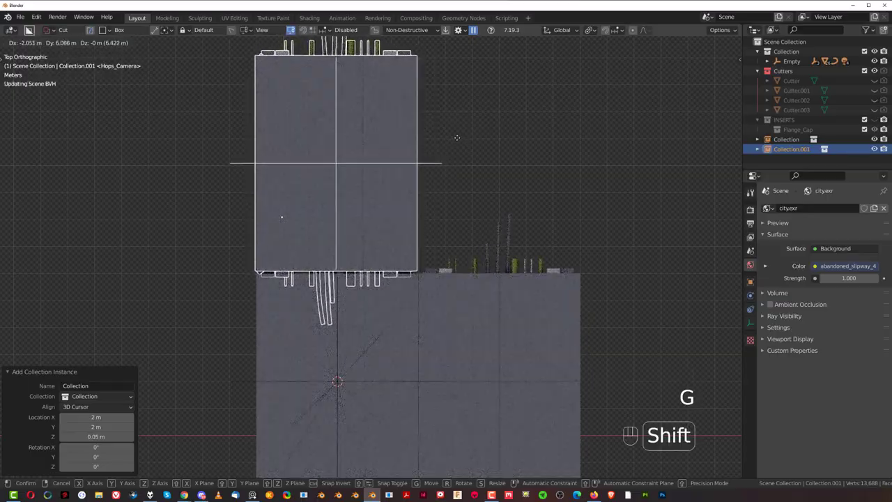
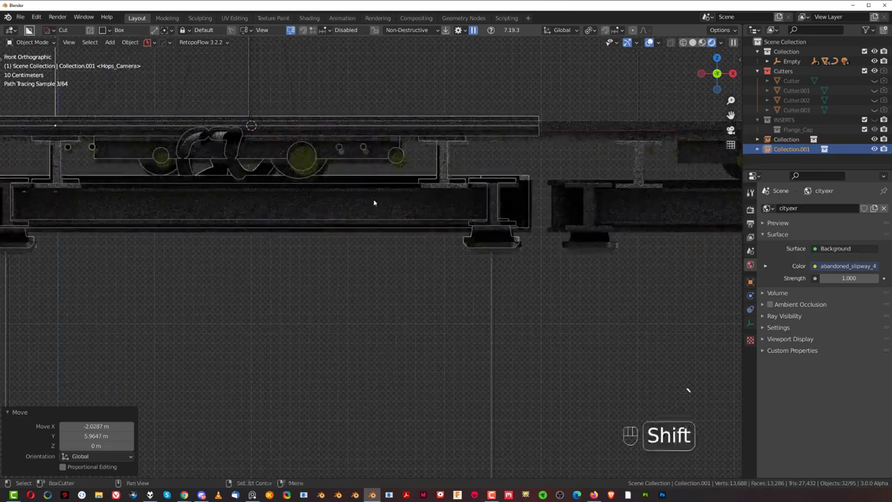
pyautogui.middleClick(368, 235)
pyautogui.press('KP_5')
pyautogui.moveTo(356, 274); pyautogui.dragTo(453, 231)
pyautogui.press('`')
pyautogui.press('KP_5')
pyautogui.click(412, 190)
pyautogui.moveTo(486, 188); pyautogui.dragTo(433, 165)
pyautogui.middleClick(427, 206)
pyautogui.press('KP_5')
pyautogui.moveTo(464, 242); pyautogui.dragTo(336, 212)
pyautogui.middleClick(489, 195)
pyautogui.doubleClick(375, 177)
pyautogui.moveTo(372, 176); pyautogui.dragTo(514, 243)
pyautogui.moveTo(383, 243); pyautogui.dragTo(420, 255)
pyautogui.moveTo(417, 234); pyautogui.dragTo(423, 215)
pyautogui.moveTo(413, 216); pyautogui.dragTo(376, 184)
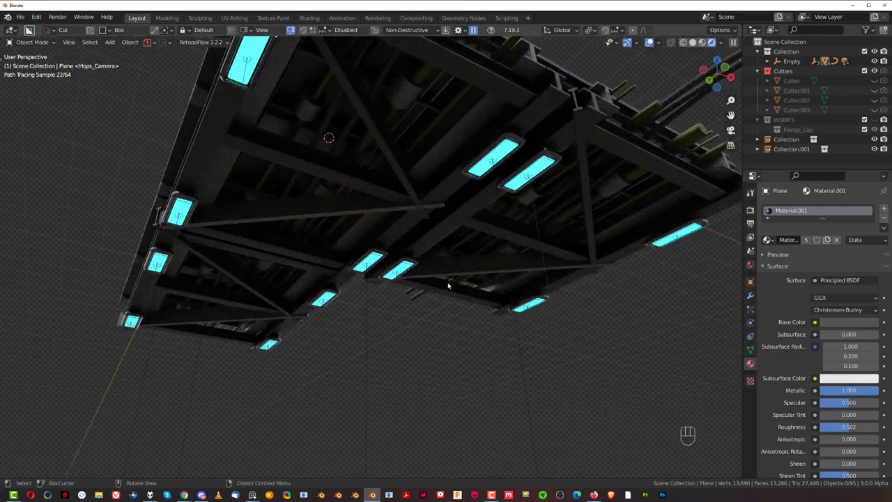
pyautogui.moveTo(445, 268); pyautogui.dragTo(439, 280)
pyautogui.middleClick(409, 227)
pyautogui.middleClick(346, 219)
pyautogui.middleClick(340, 220)
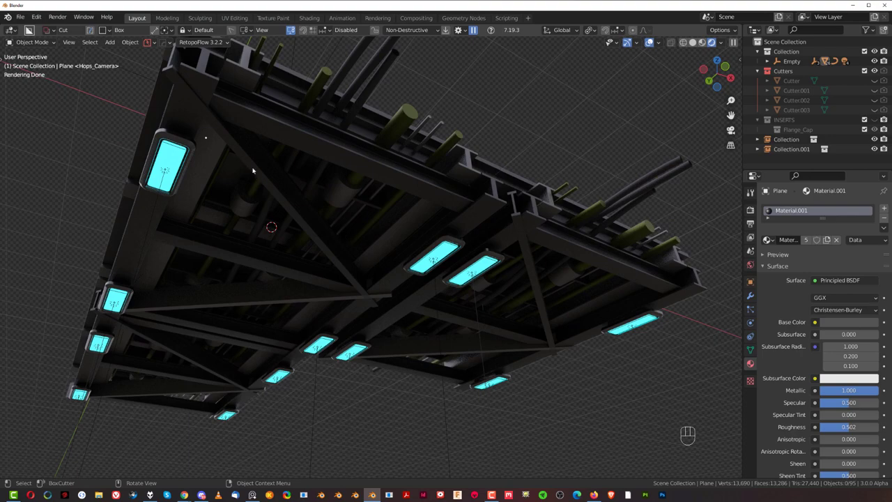
pyautogui.moveTo(391, 154); pyautogui.dragTo(394, 163)
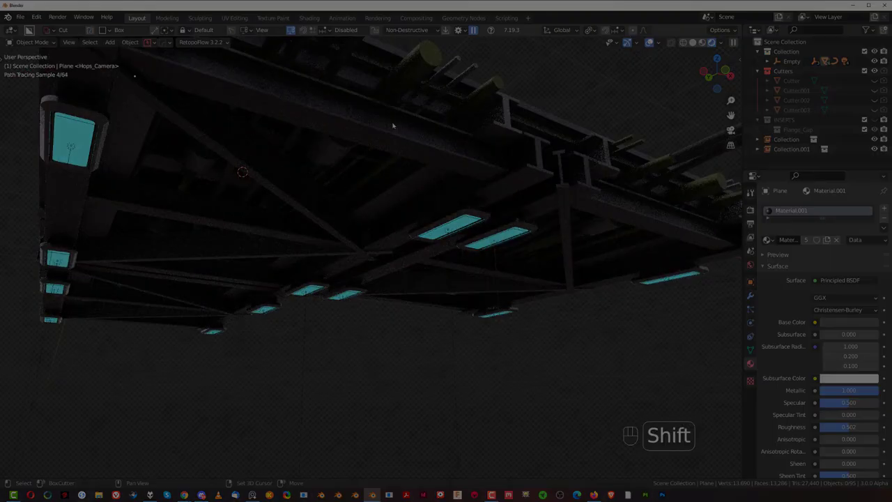